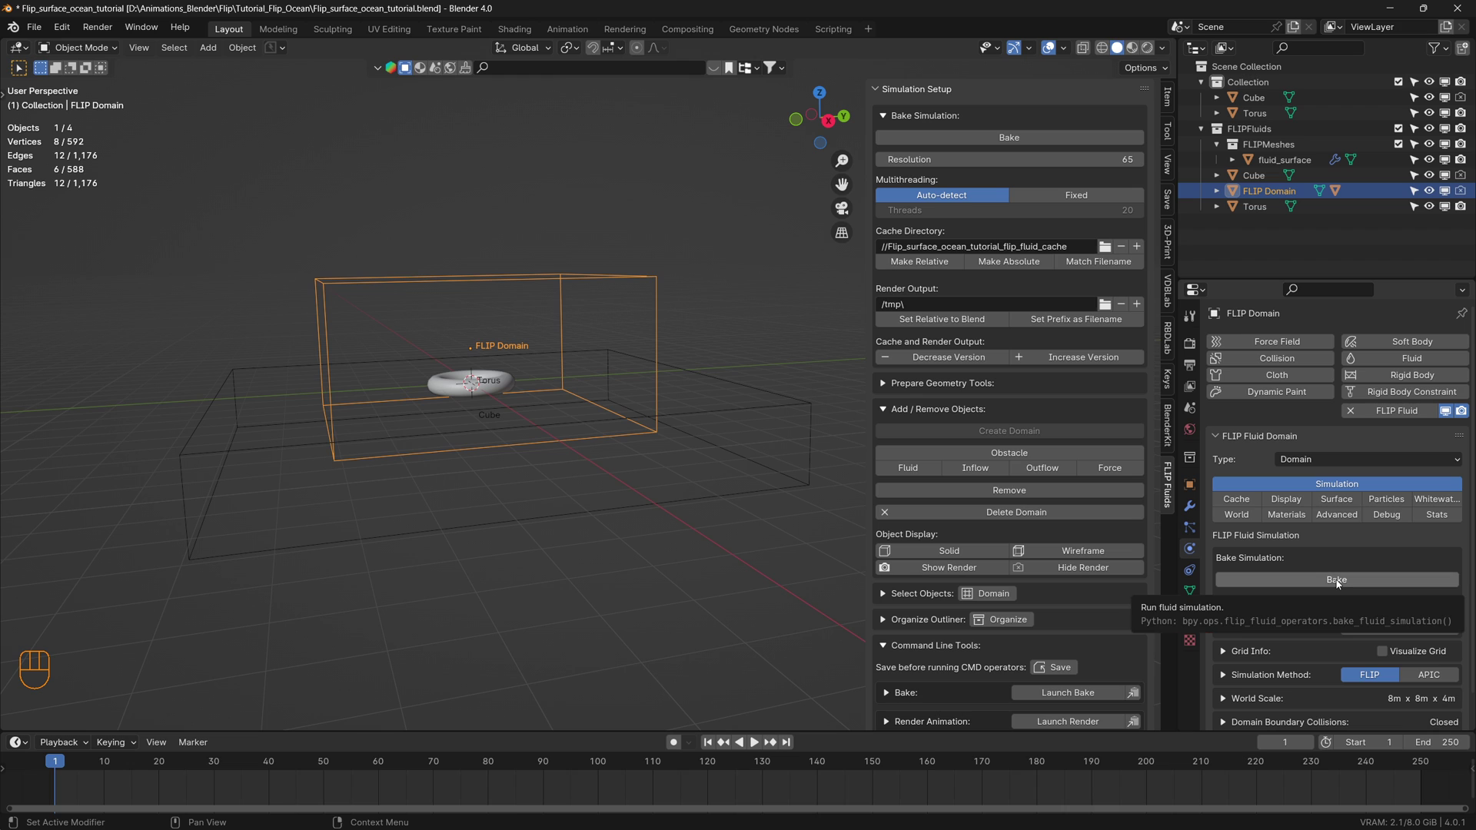
Bake a few frames of the FLIP simulation and inspect the resulting fluid block
click(1339, 583)
click(548, 426)
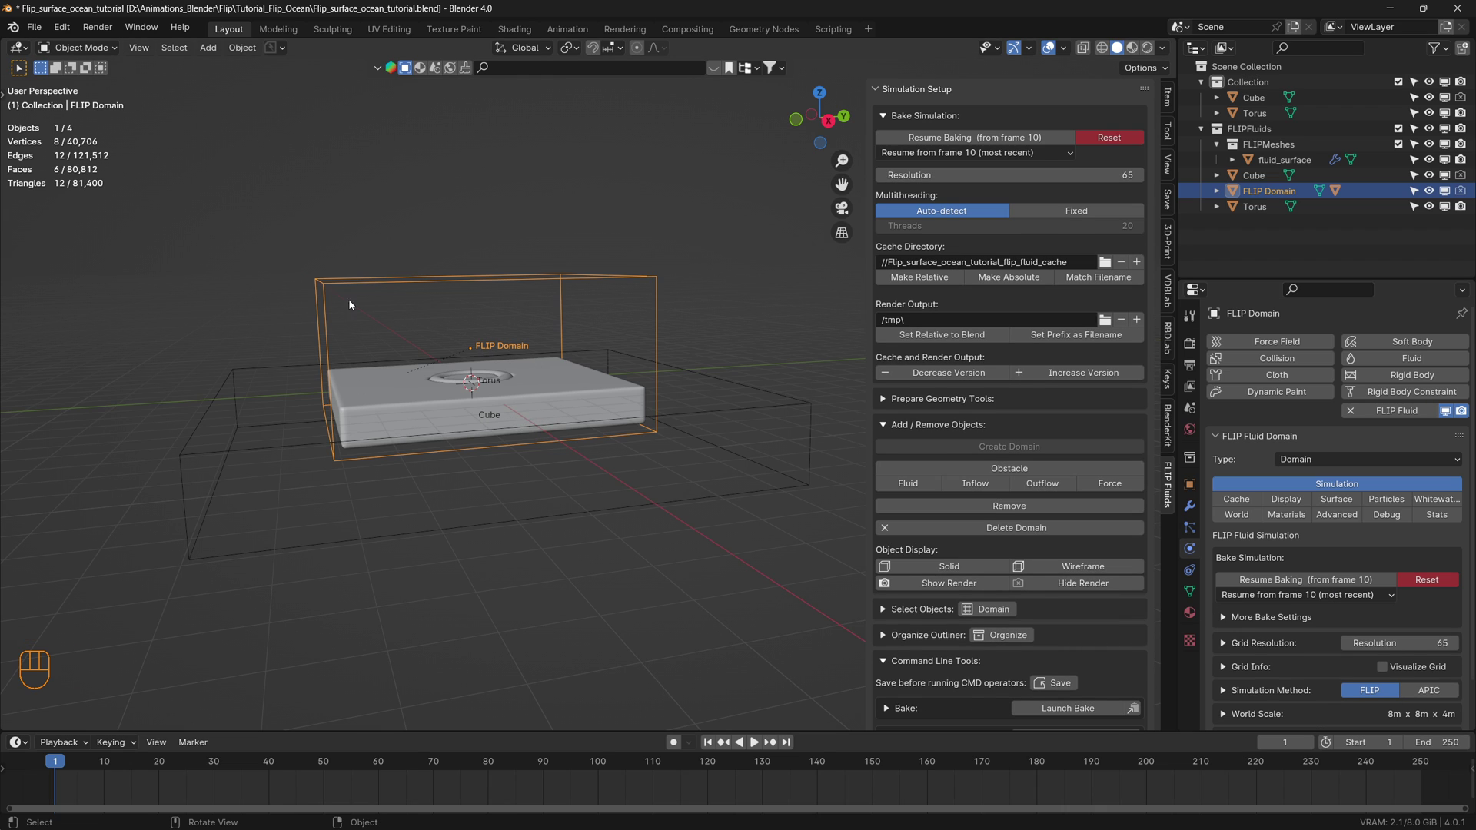
scroll(up, 3)
drag(387, 423, 238, 439)
drag(368, 437, 541, 430)
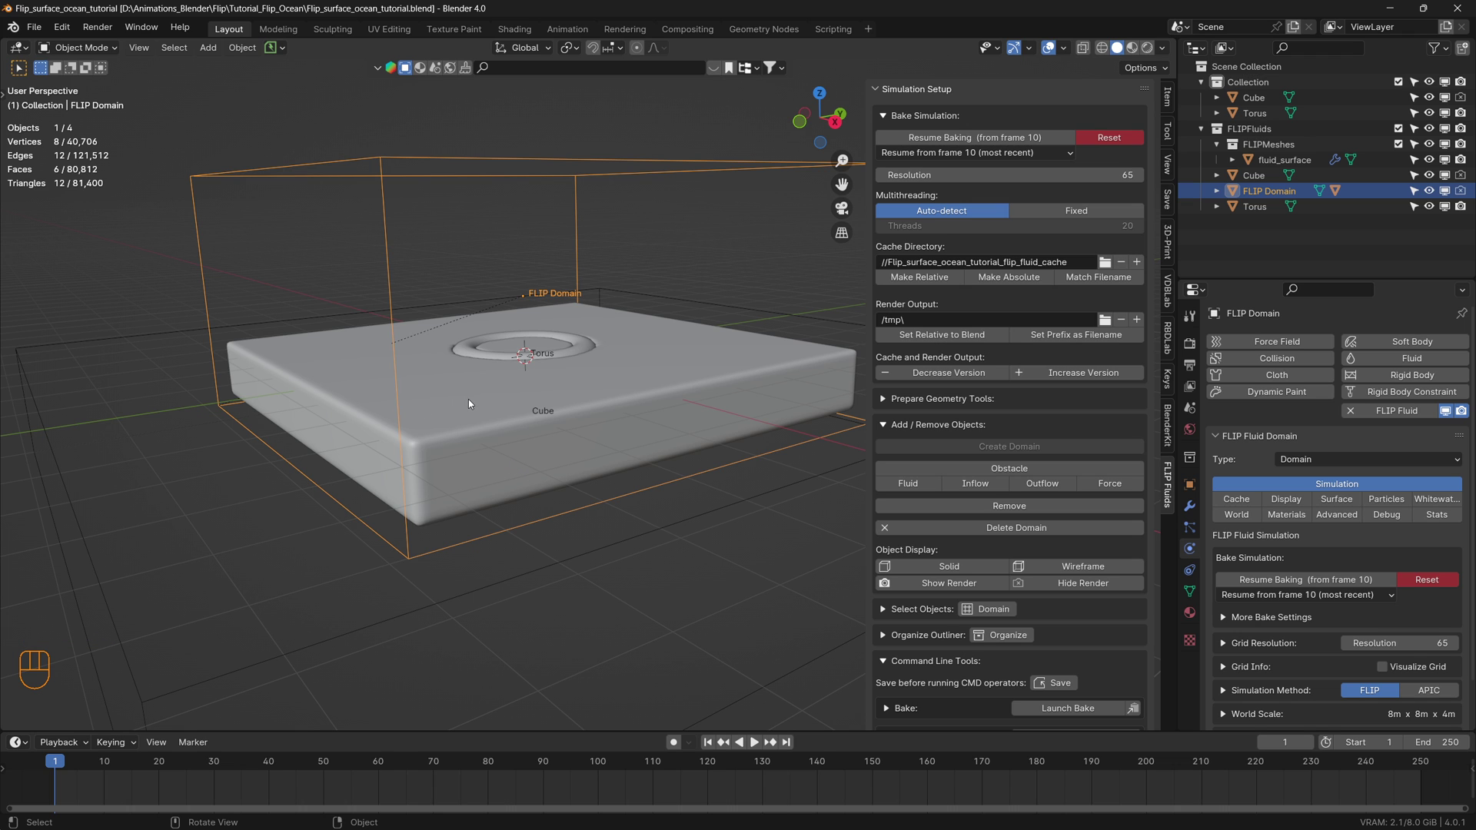
scroll(down, 3)
drag(518, 403, 516, 410)
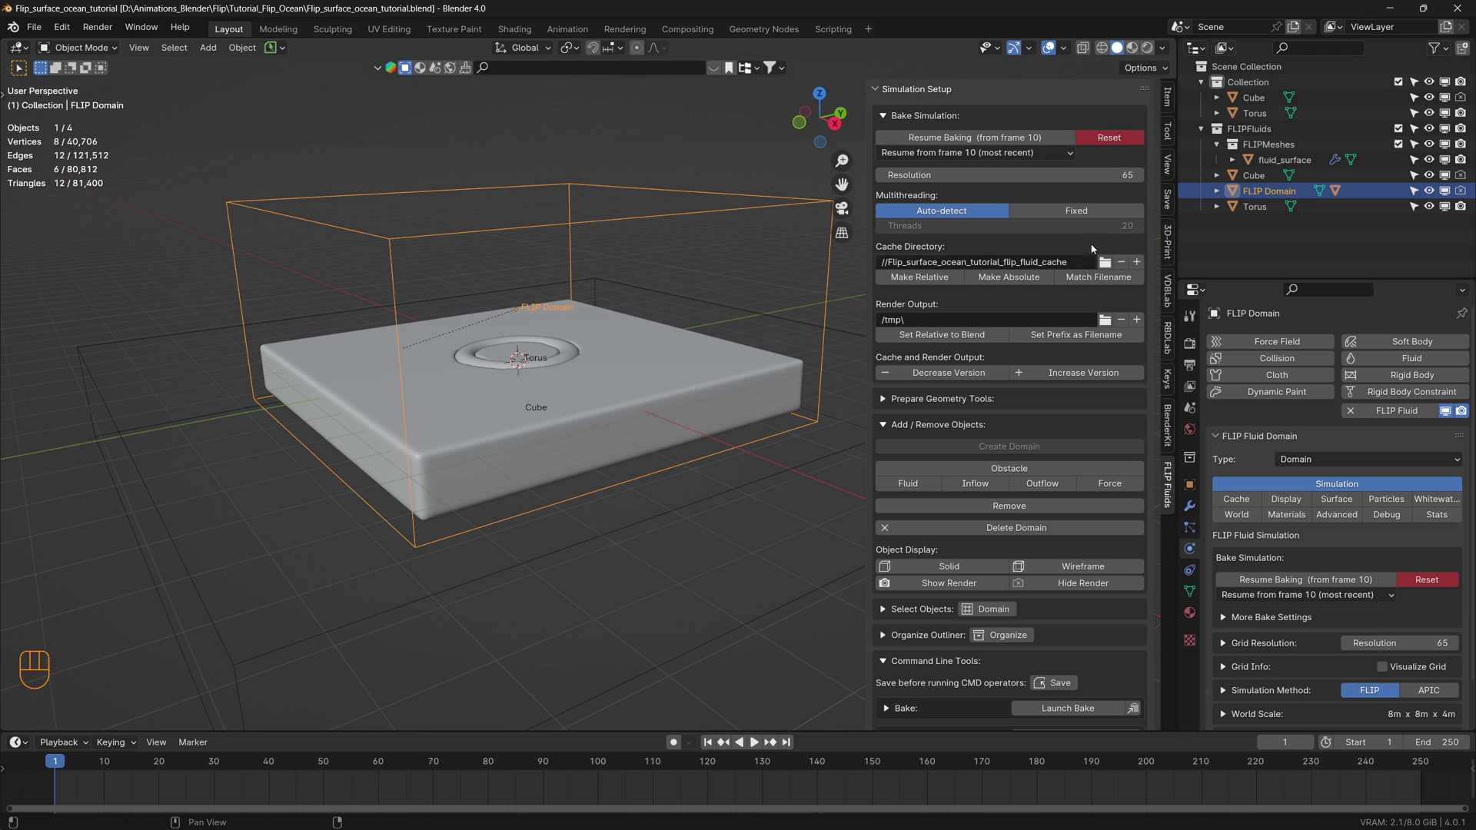
Clear the bake cache and enable Remove Mesh Near Boundary in the domain's Surface settings
click(1114, 136)
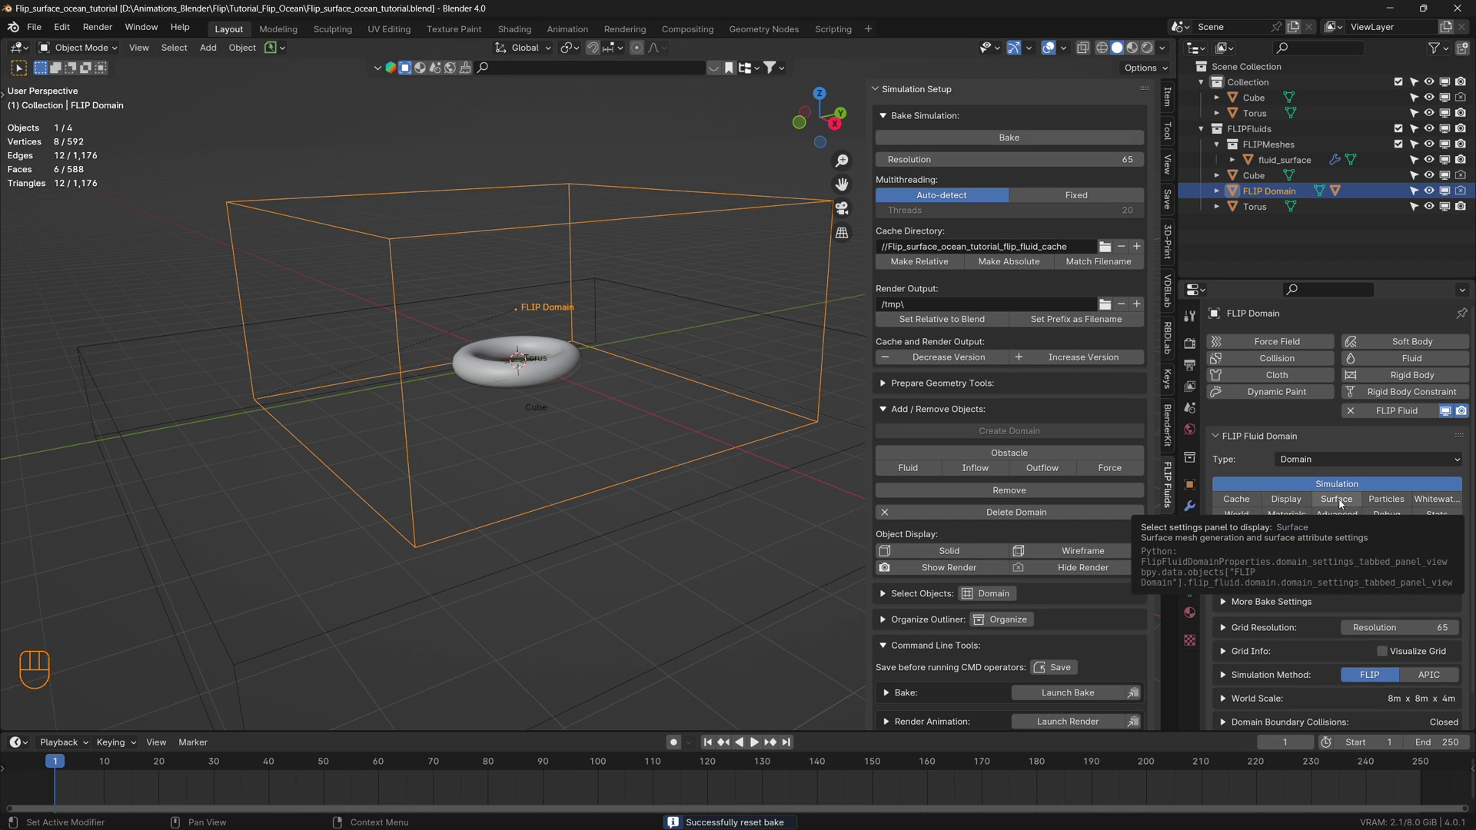
click(1343, 503)
scroll(down, 3)
click(1227, 636)
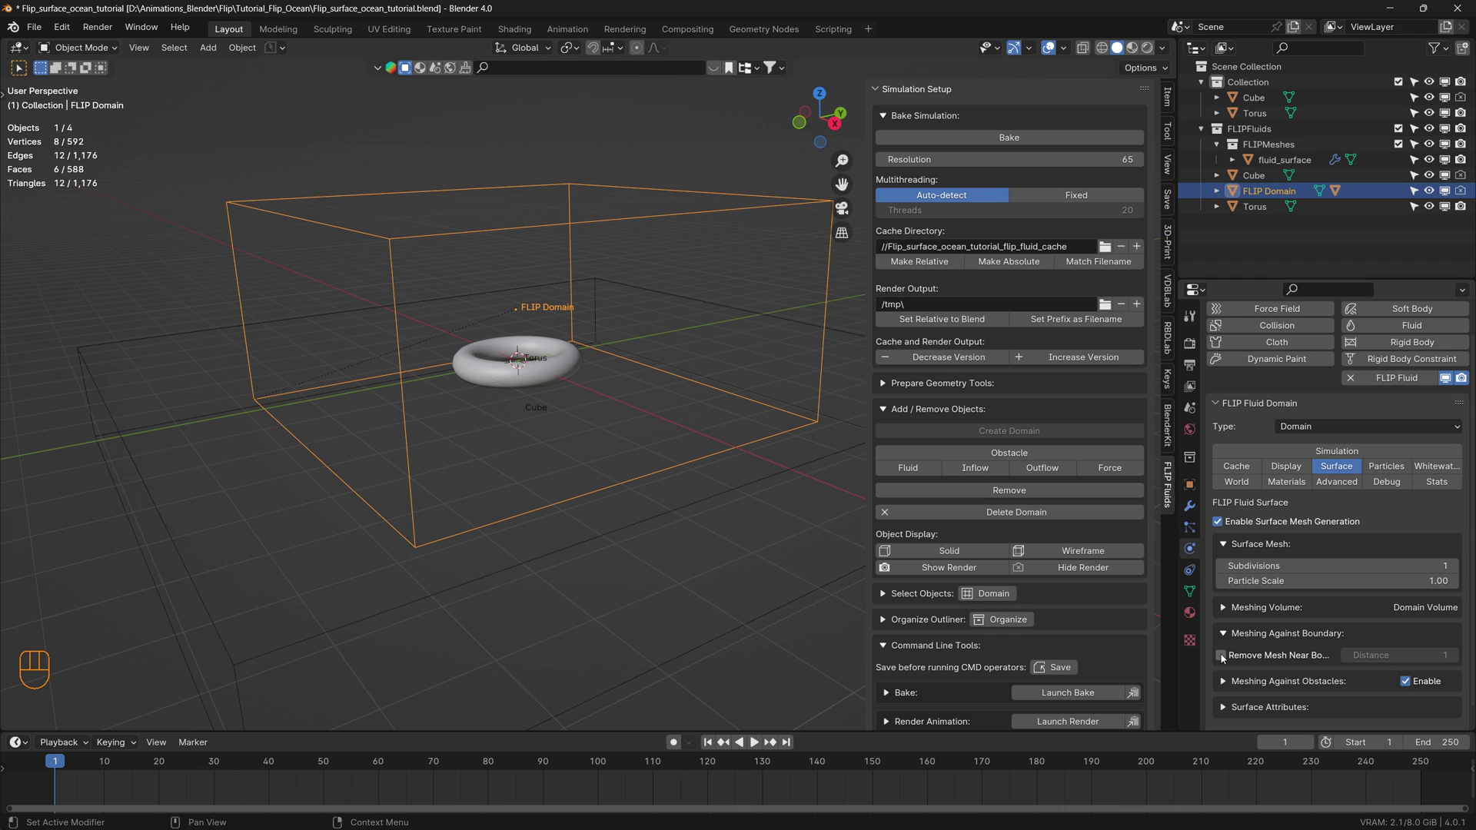
click(1224, 658)
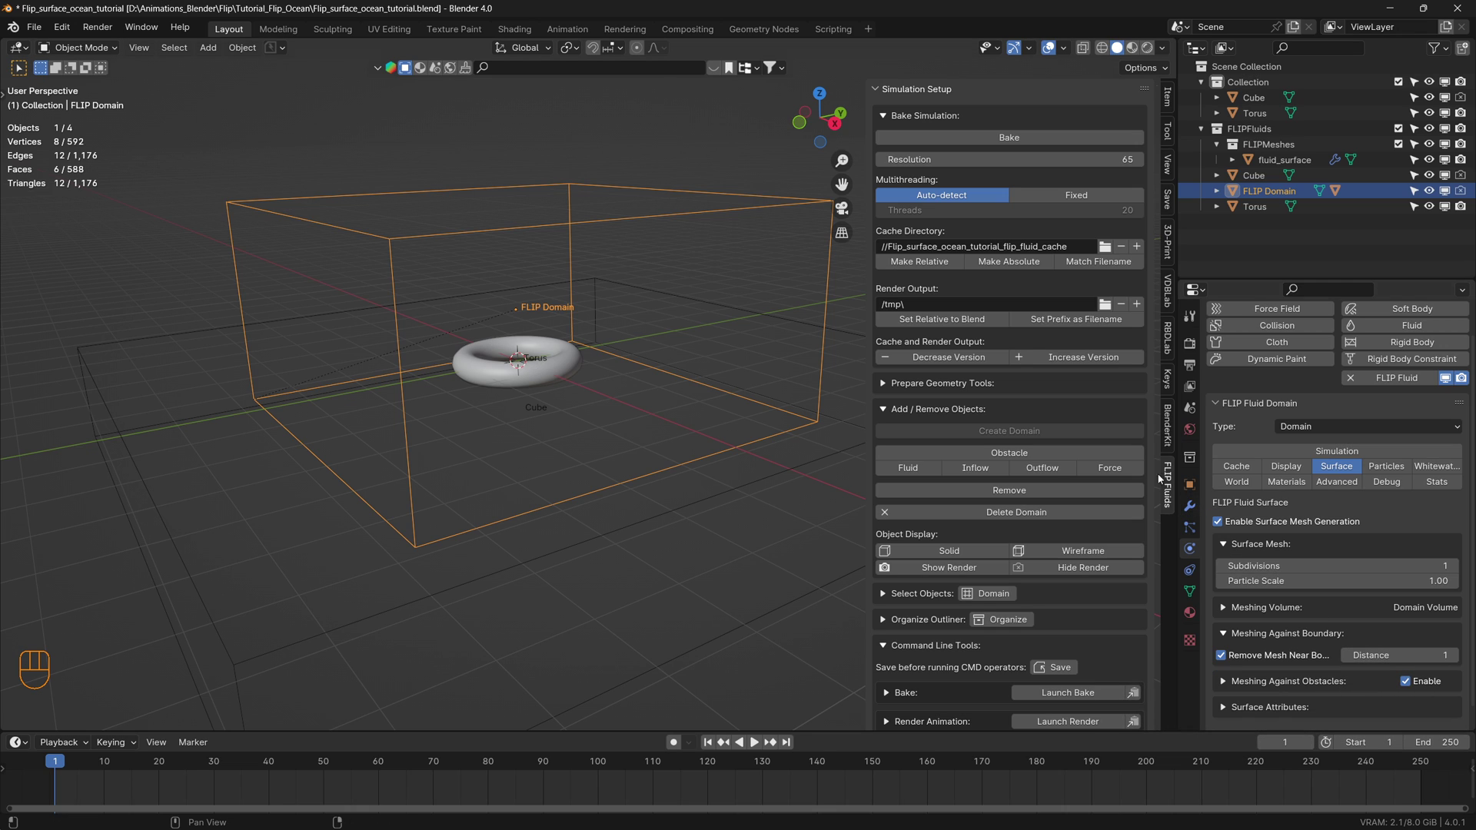
Re-bake a few frames and load the baked fluid surface into the viewport
click(1014, 137)
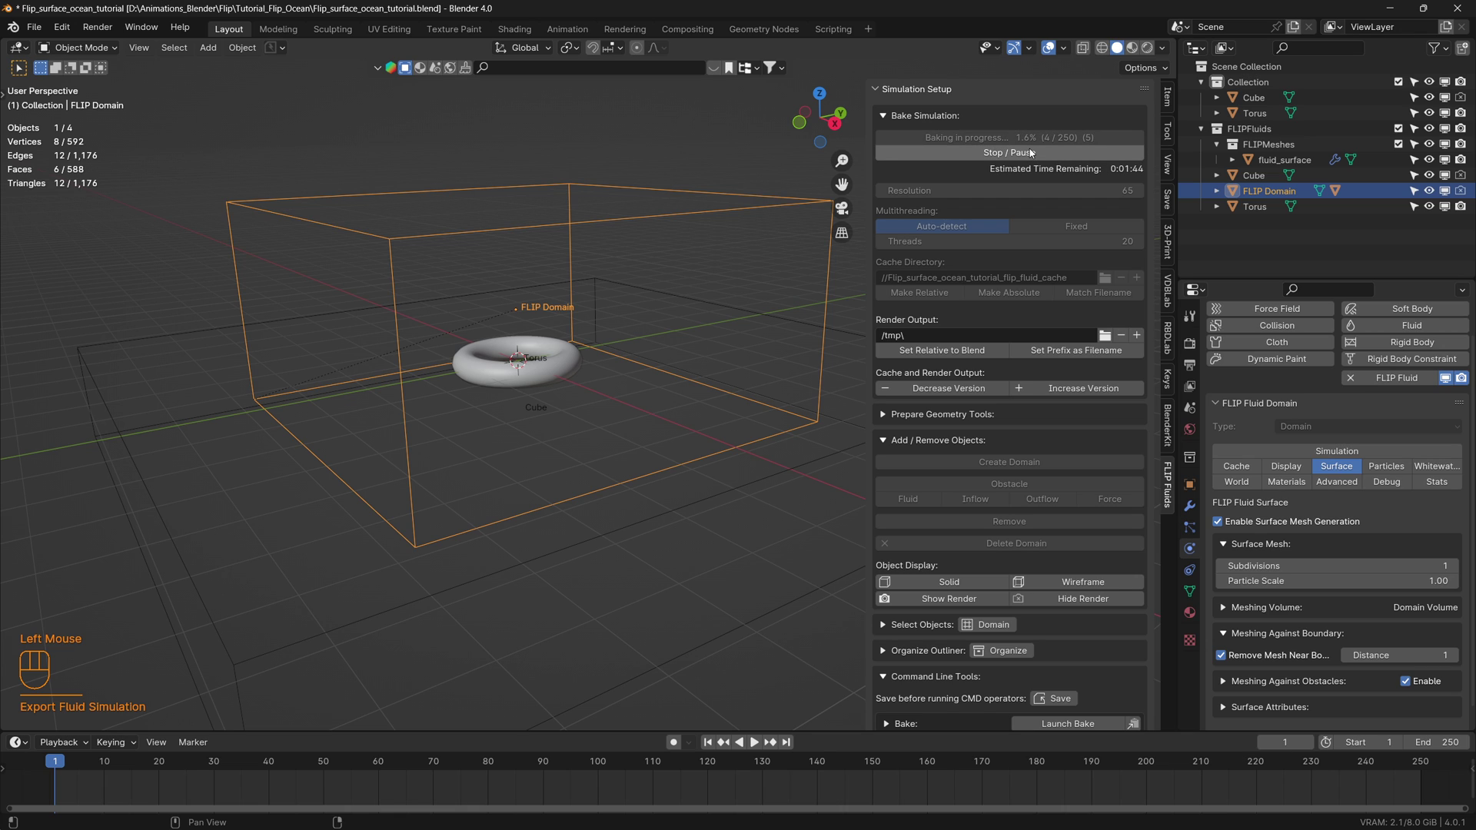
click(1032, 151)
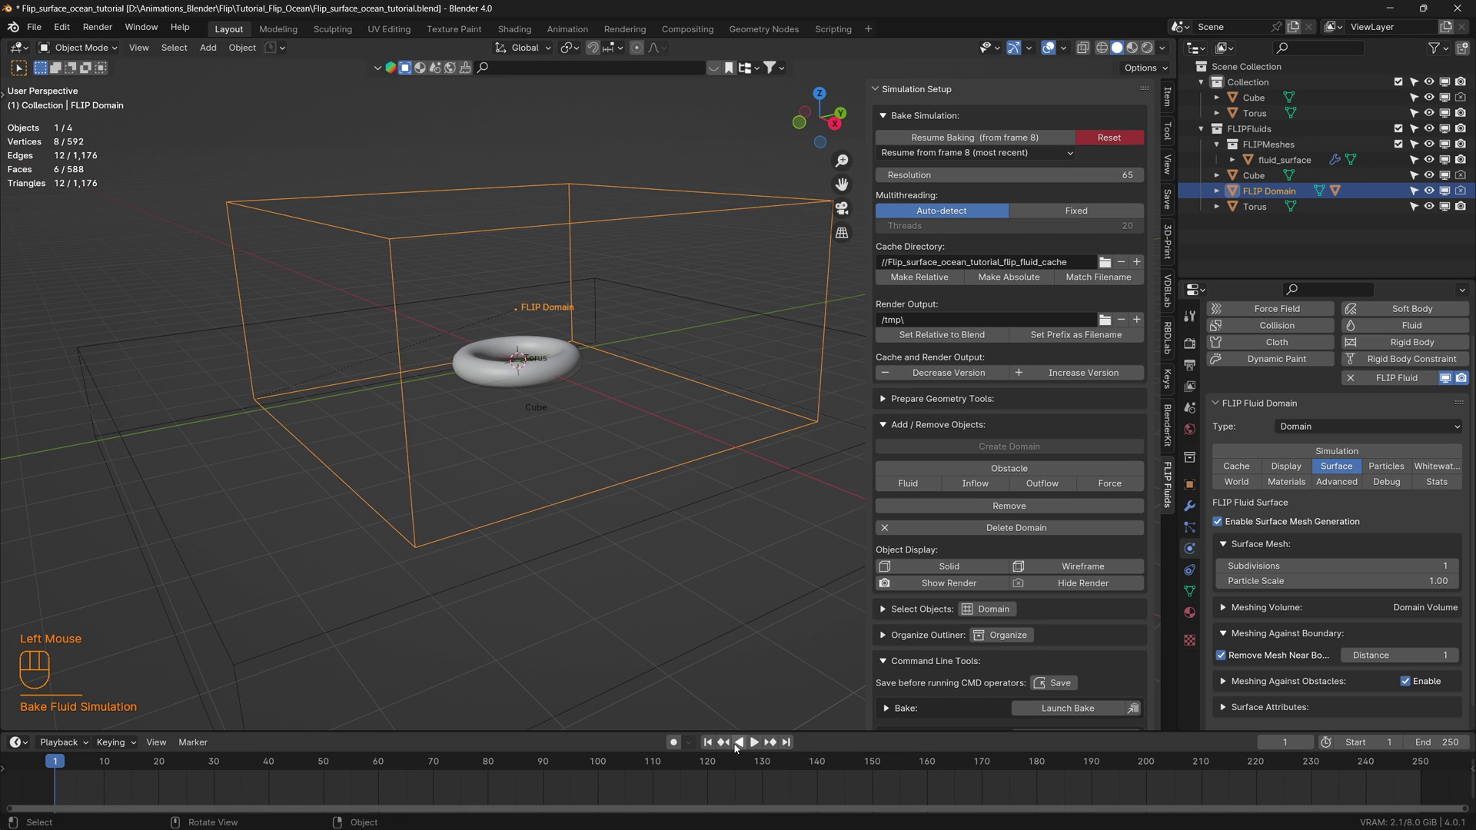
click(760, 747)
click(753, 747)
click(709, 747)
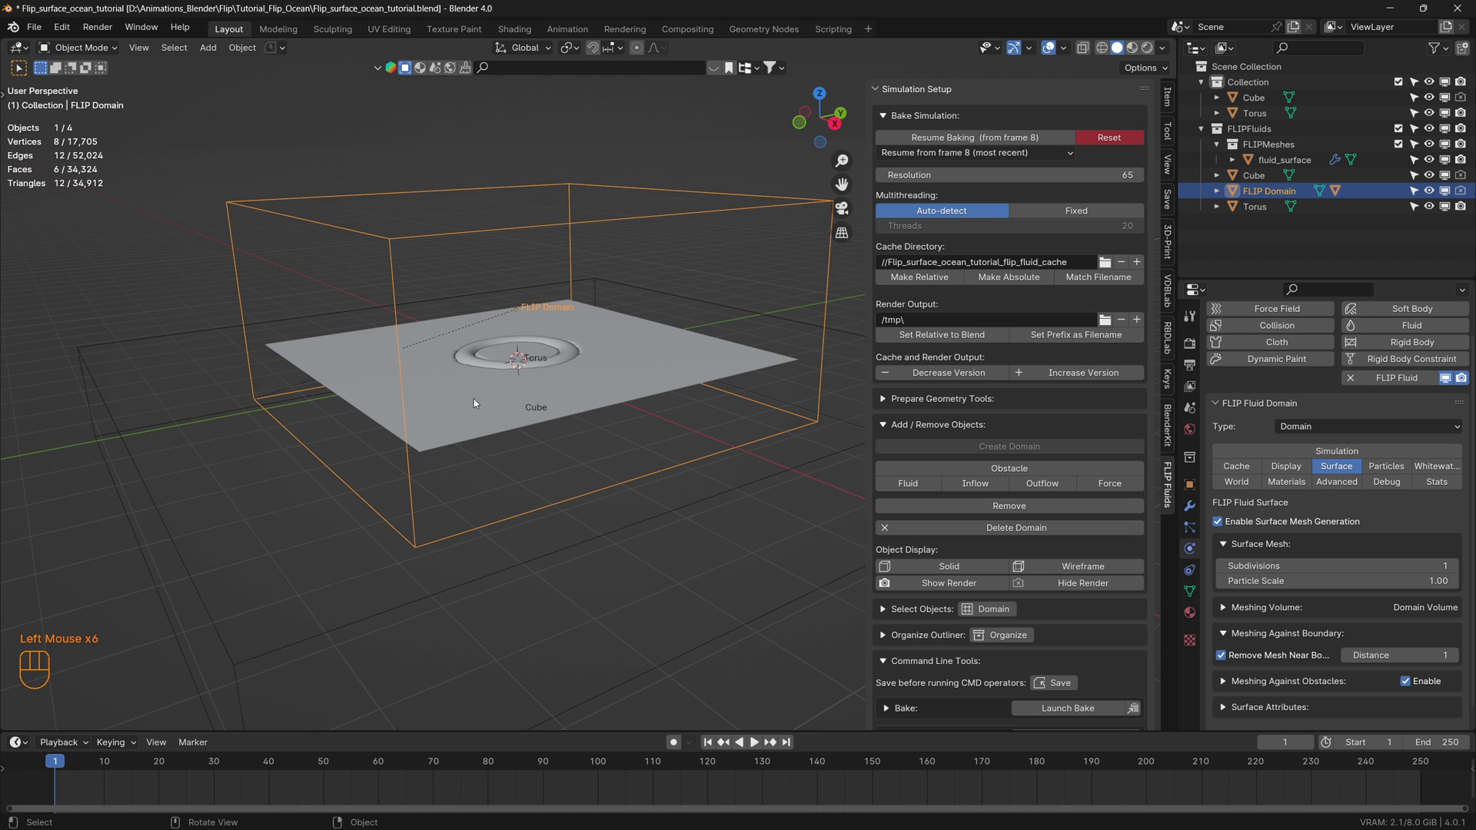
Select the fluid surface and orbit around the flat sheet inset from the domain walls
middle_click(476, 399)
scroll(up, 3)
drag(525, 414, 533, 407)
click(510, 385)
drag(591, 402, 527, 426)
drag(526, 425, 519, 447)
scroll(down, 3)
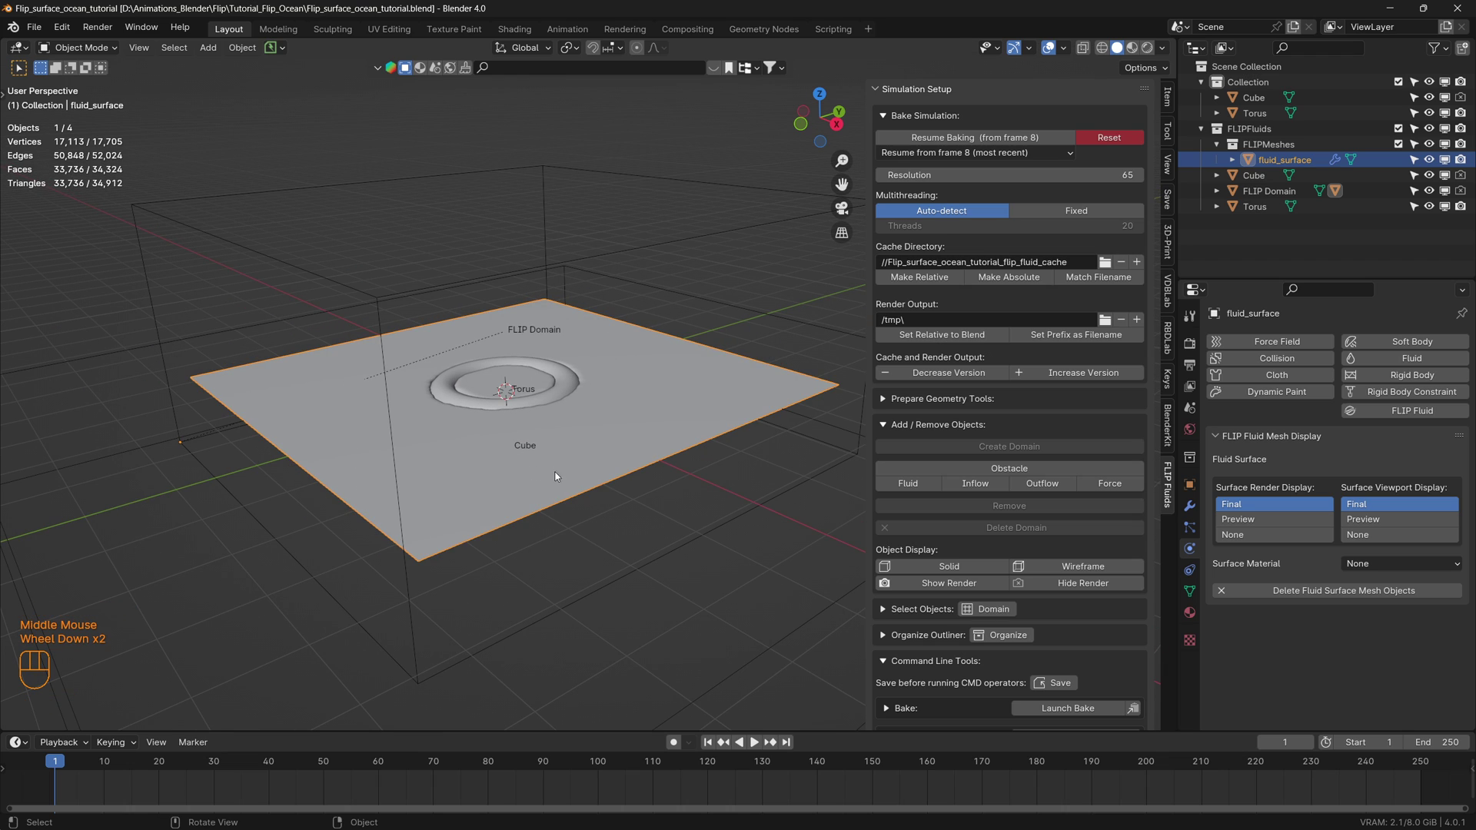
middle_click(535, 479)
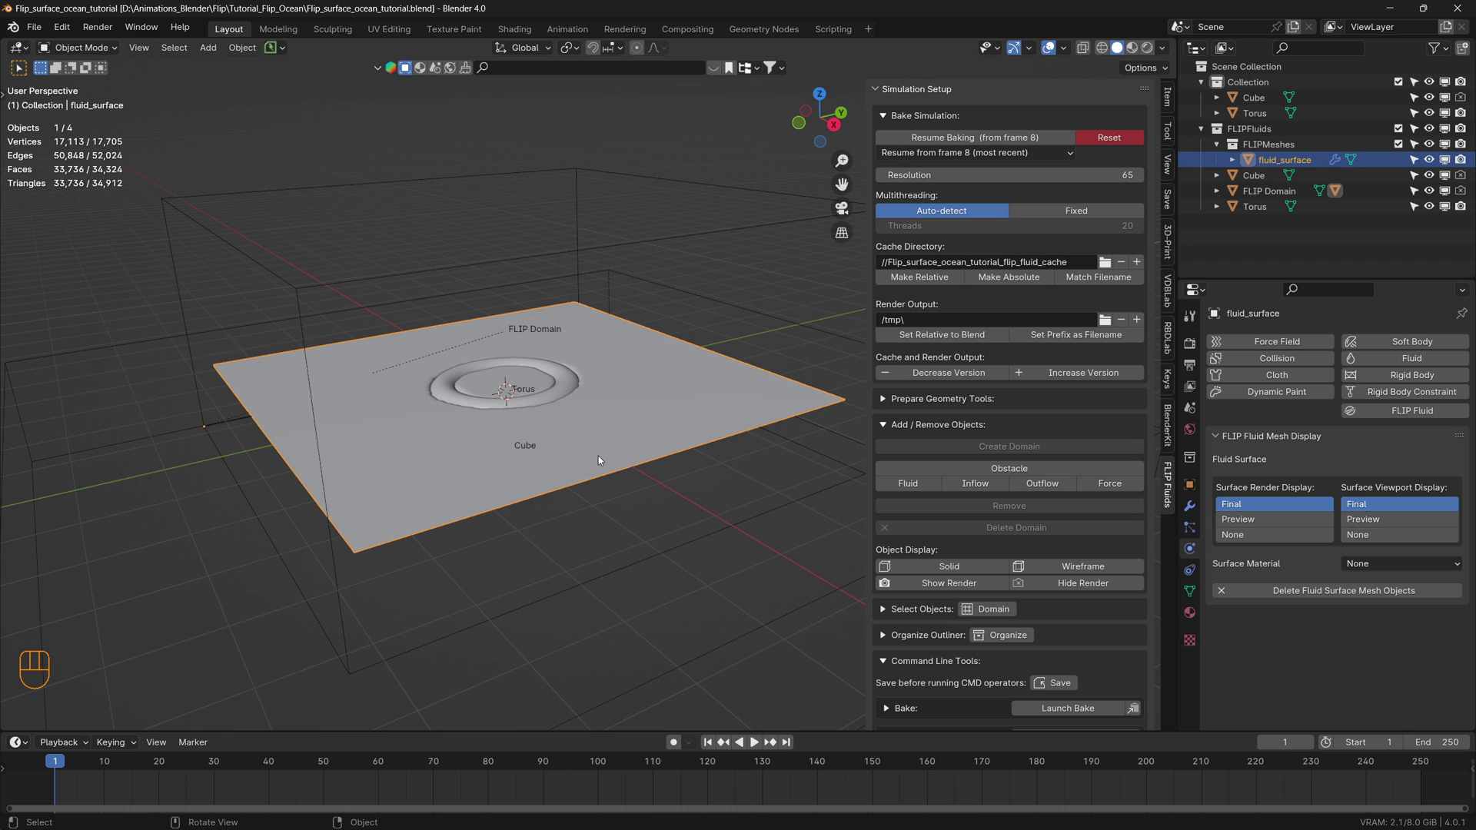
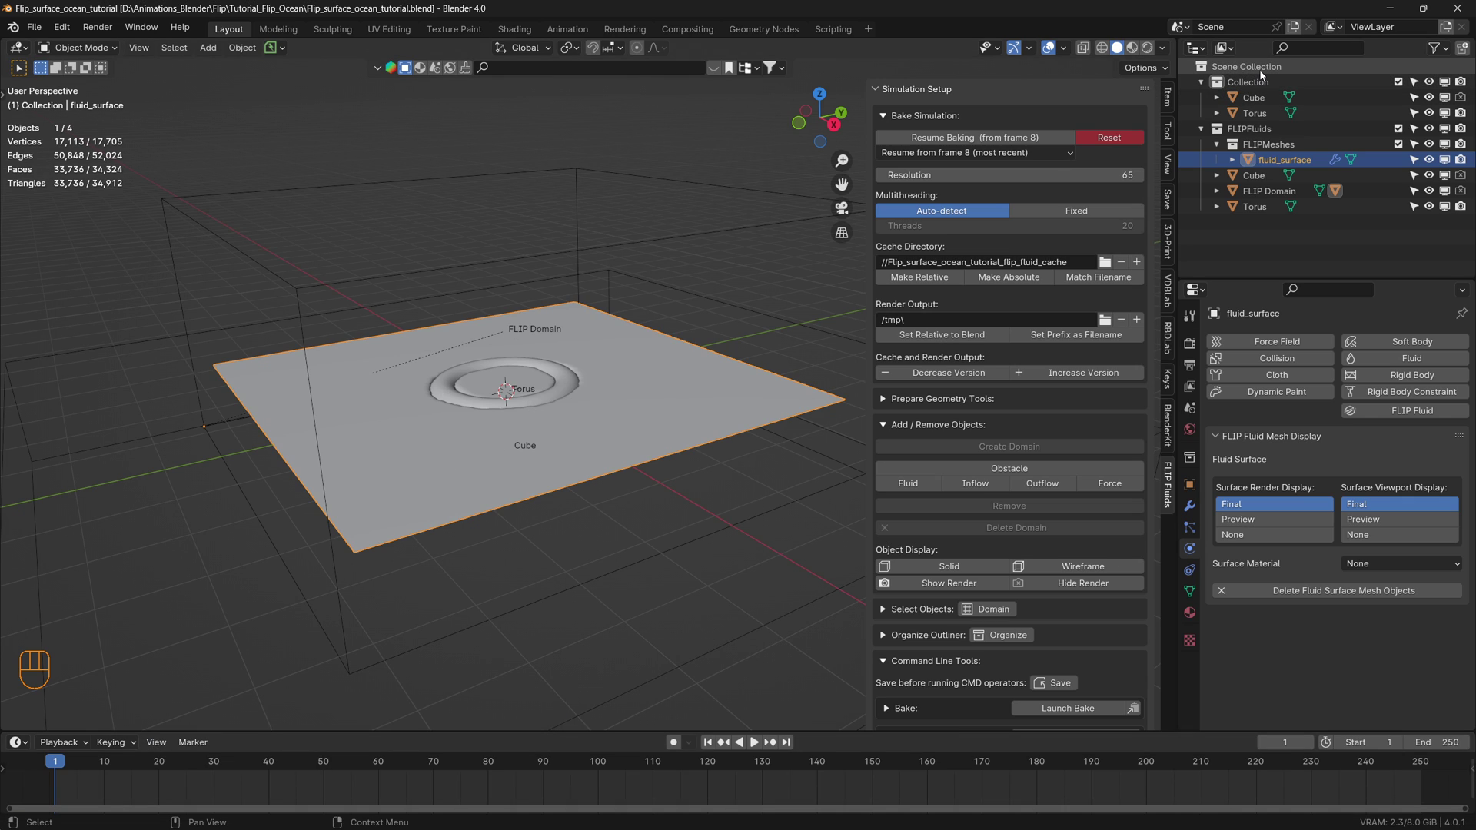
Paste the Ocean and Texture Placement objects into the scene and select the Ocean with snapping enabled
click(1263, 74)
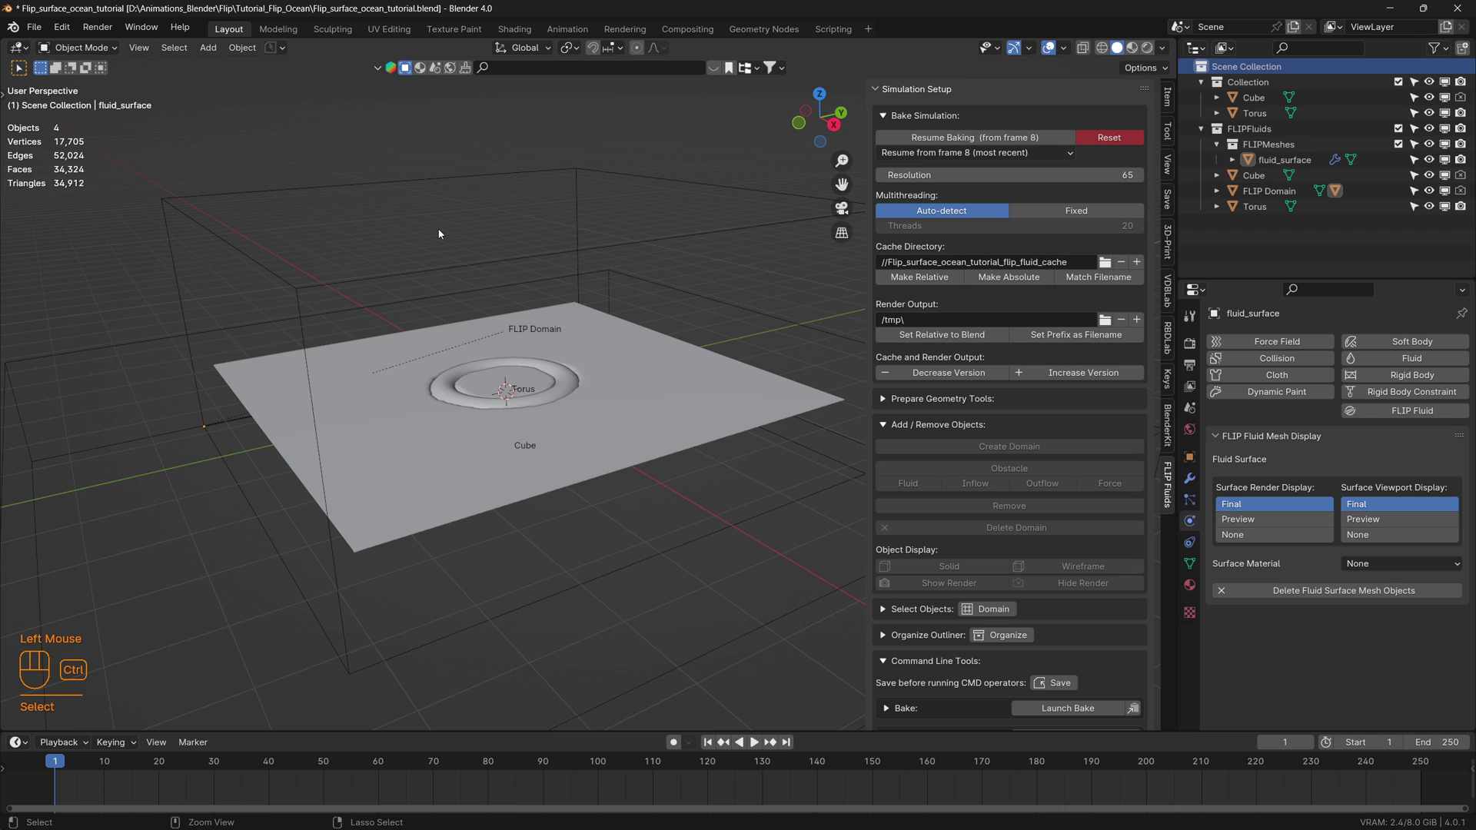
key(ctrl+v)
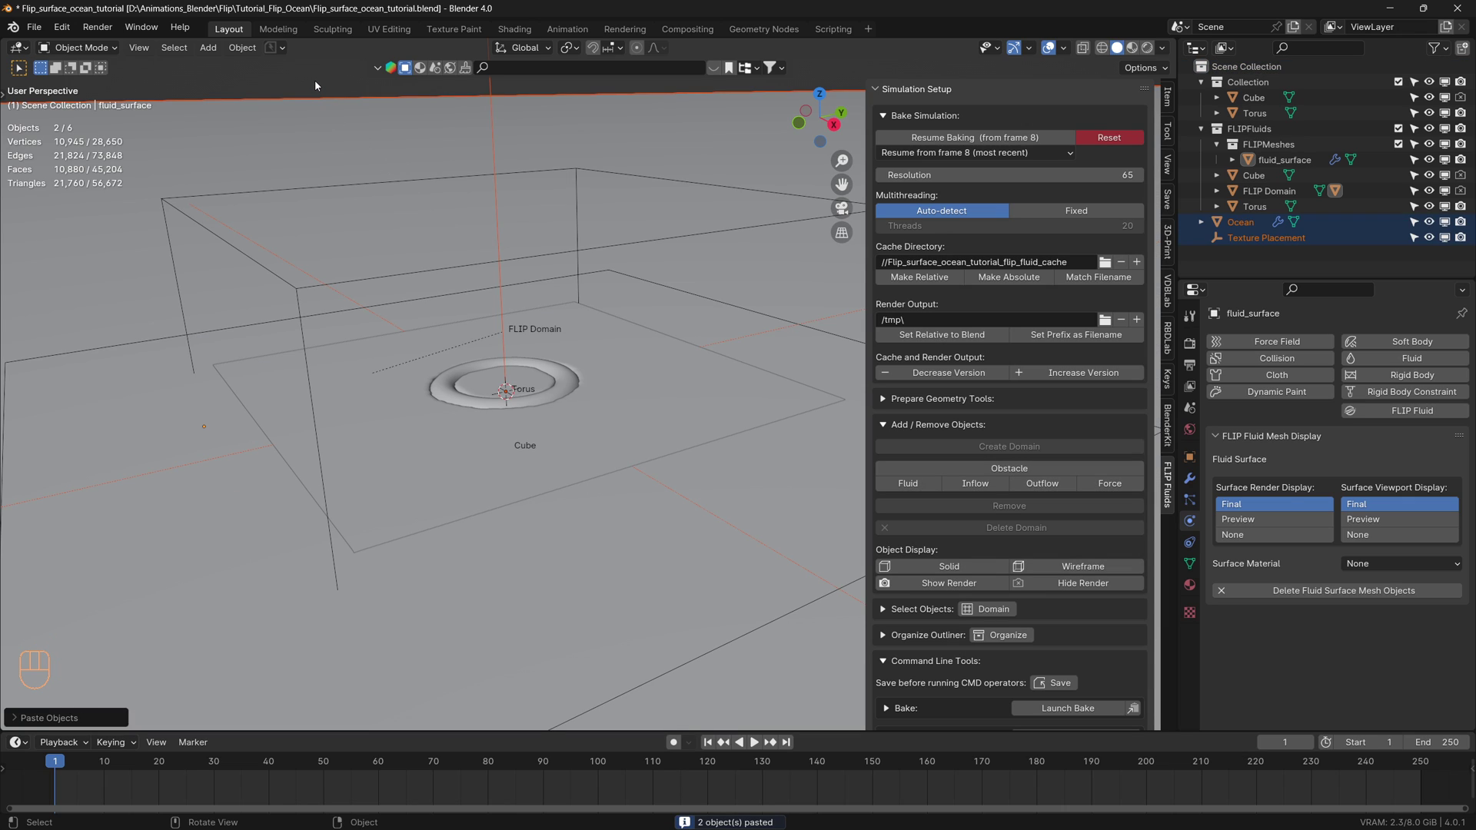
click(319, 85)
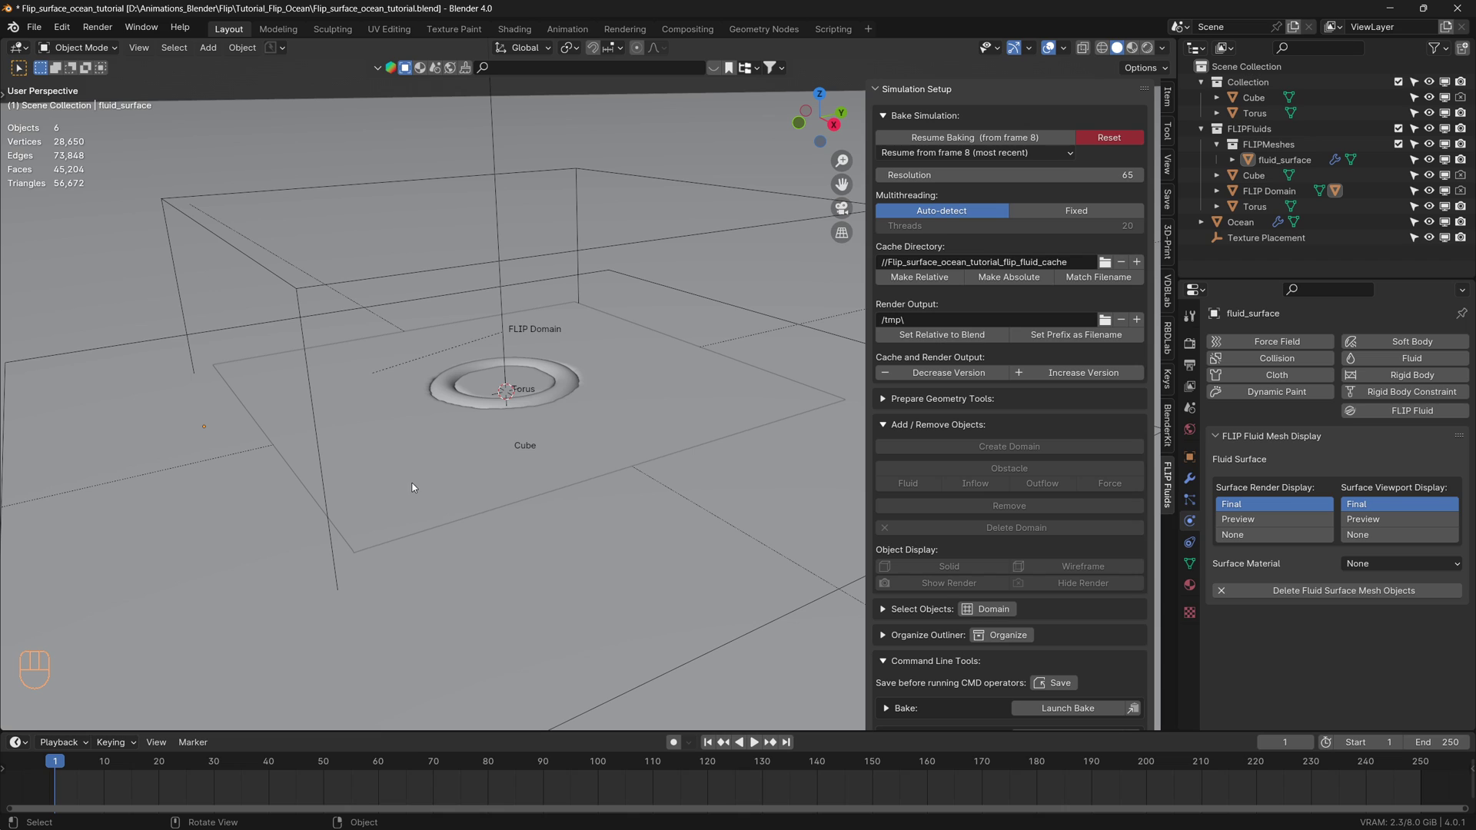
click(342, 138)
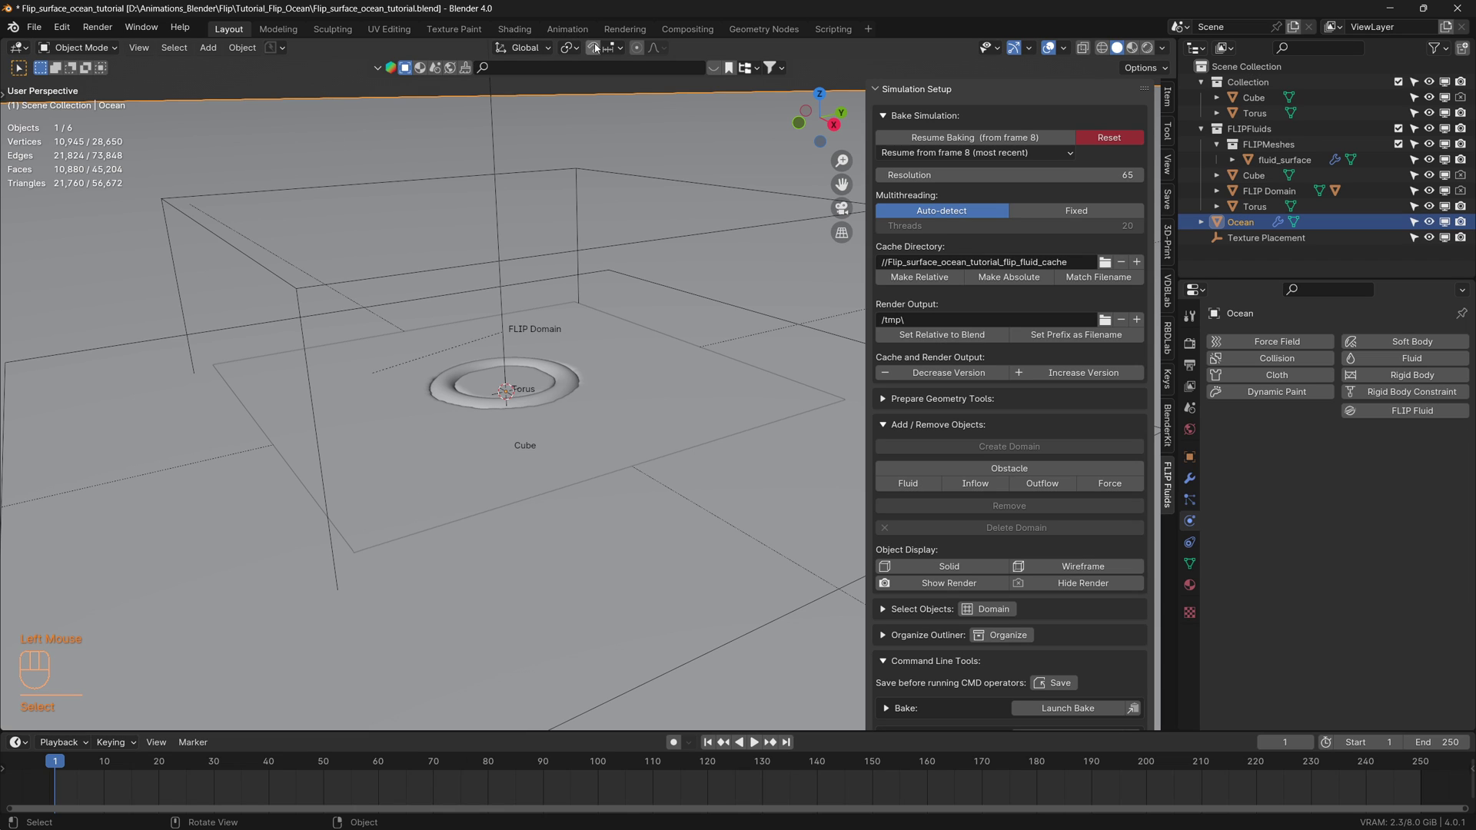
drag(625, 50, 594, 51)
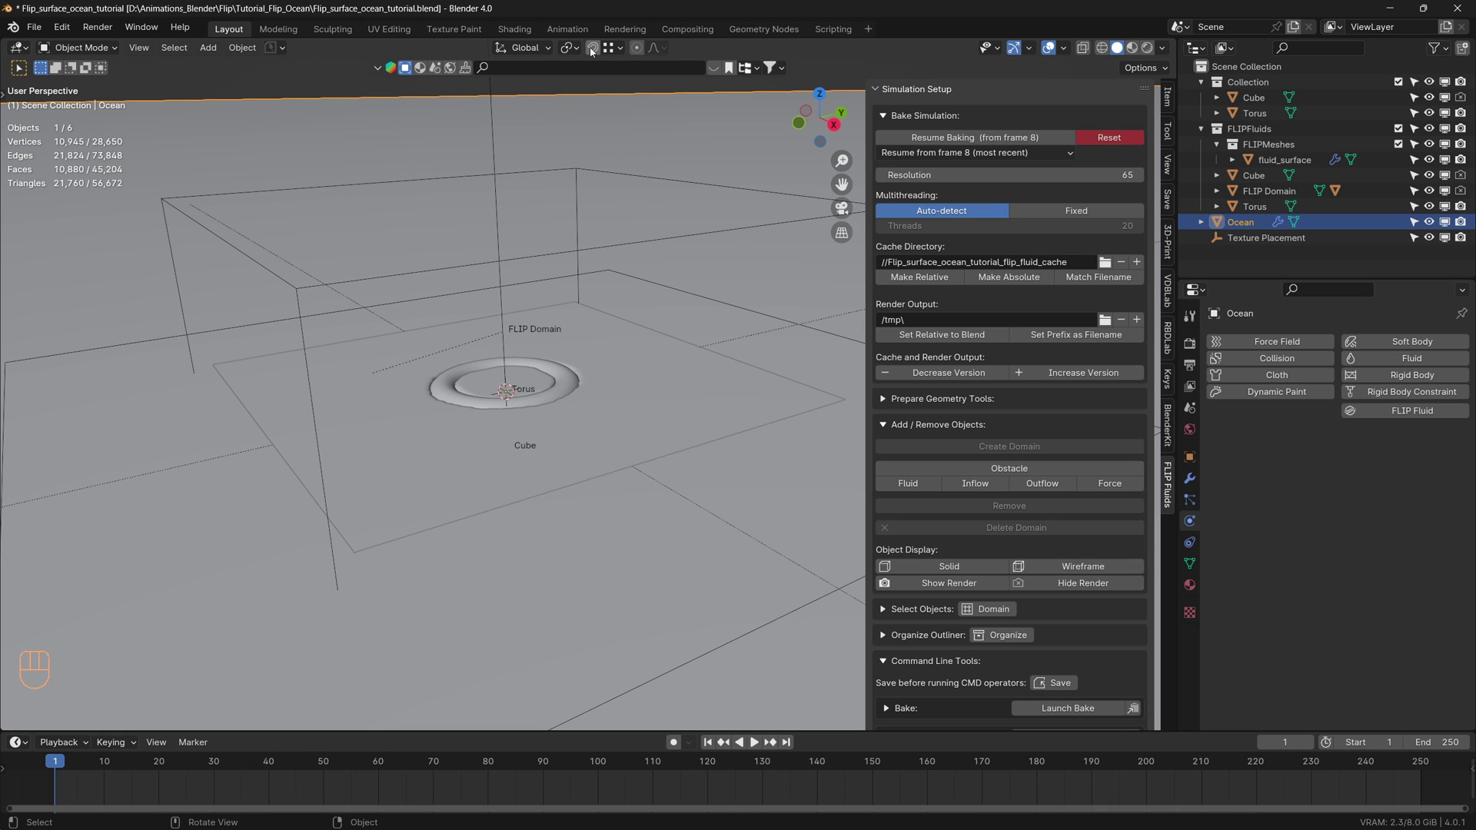
click(594, 50)
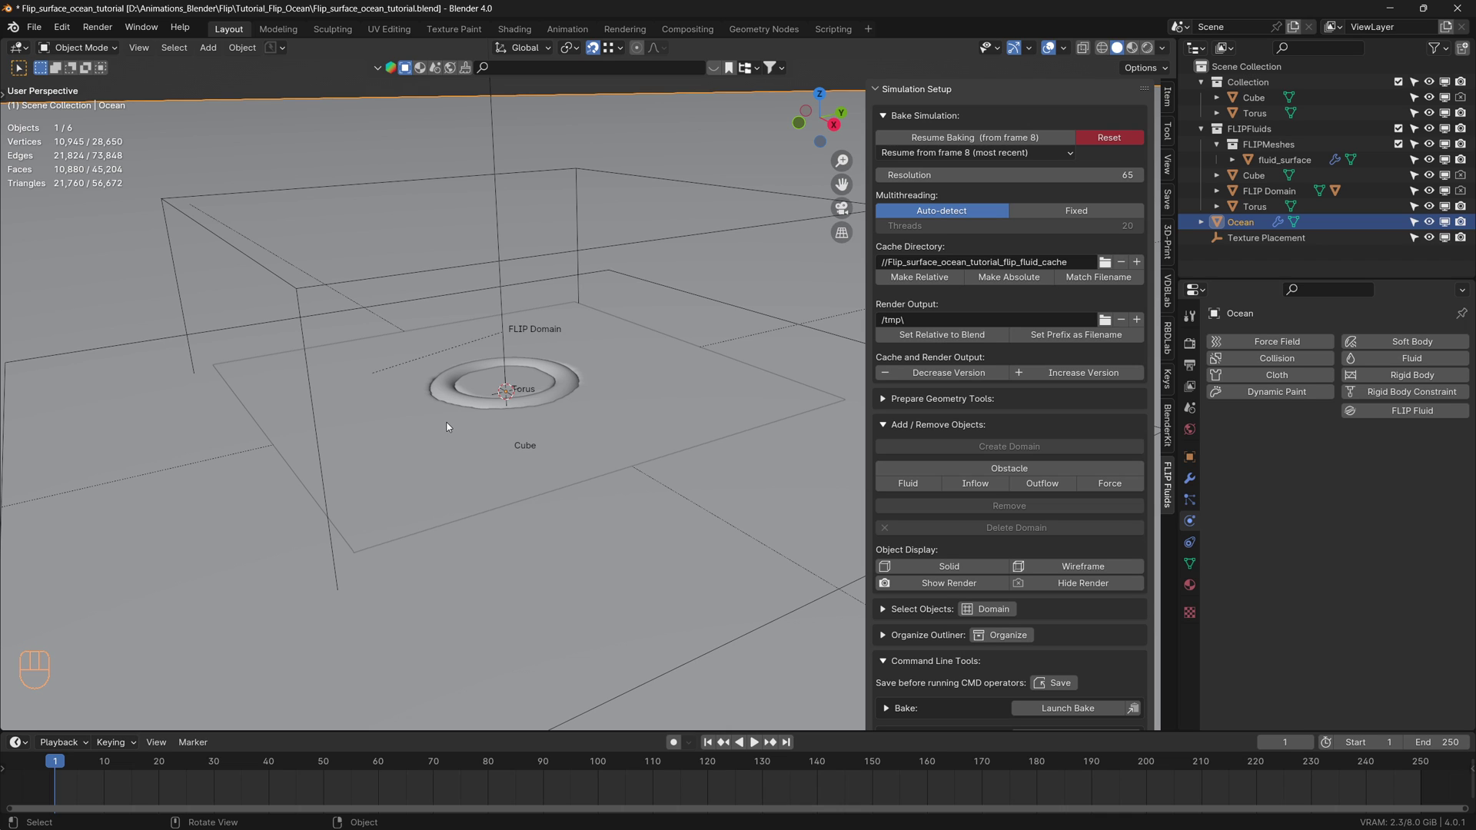
Move the Ocean along Z so it lies level with the fluid surface sheet
key(g)
key(z)
click(450, 426)
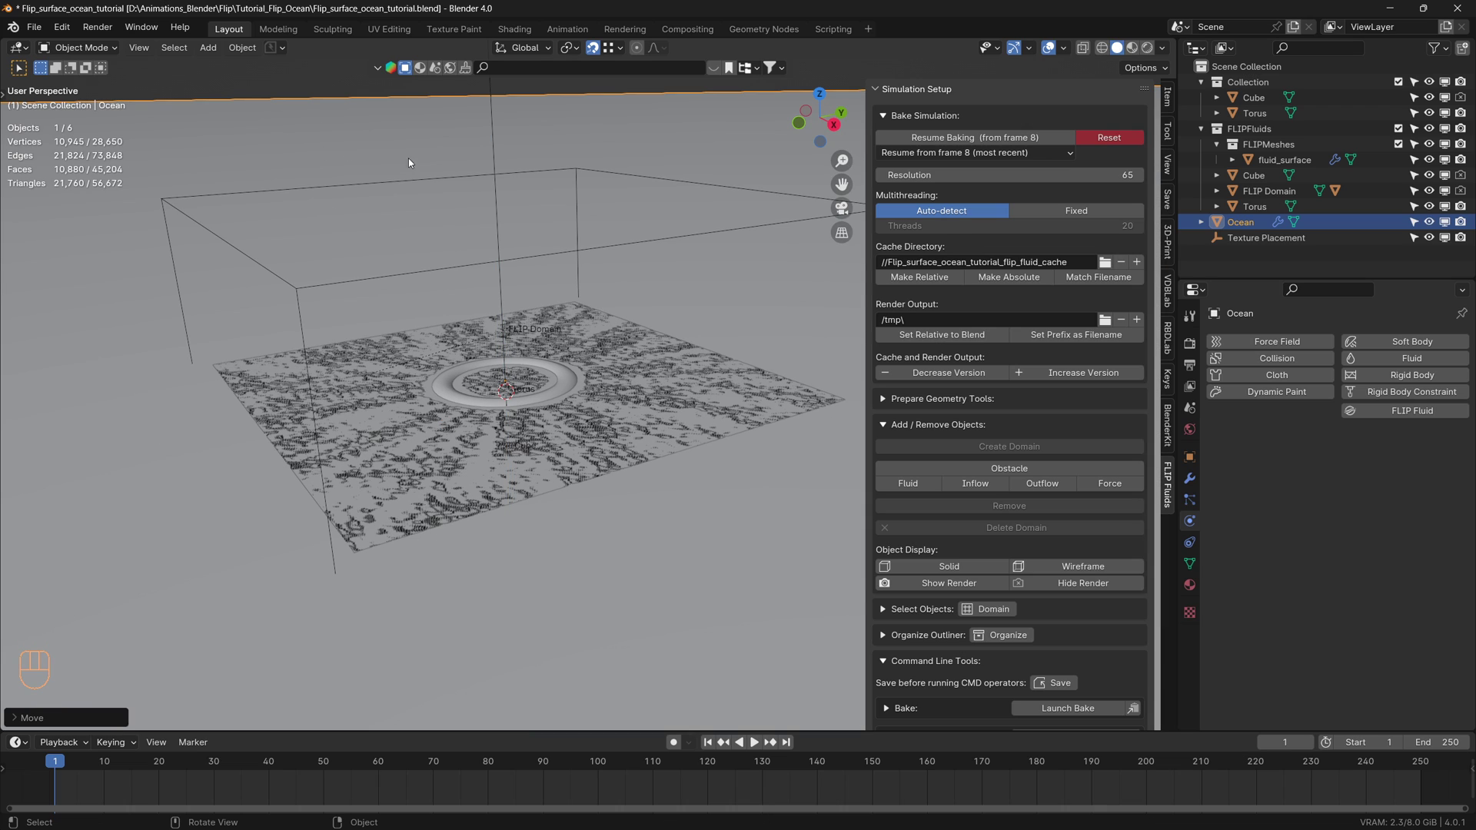
Orbit the view to check the ocean sits flush with the fluid around the torus
drag(471, 495, 447, 515)
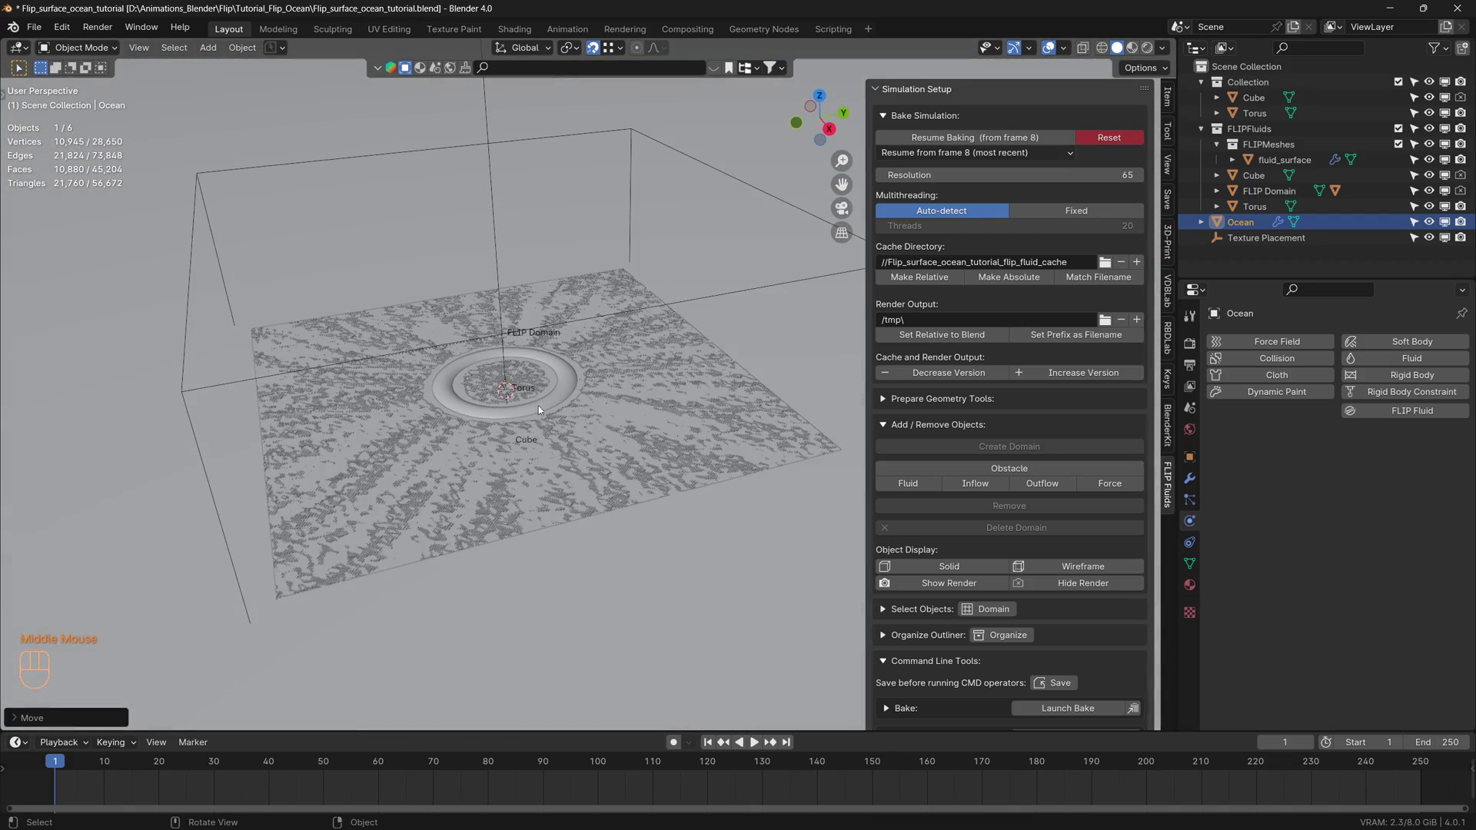
drag(482, 480, 507, 465)
scroll(up, 3)
scroll(down, 3)
middle_click(506, 479)
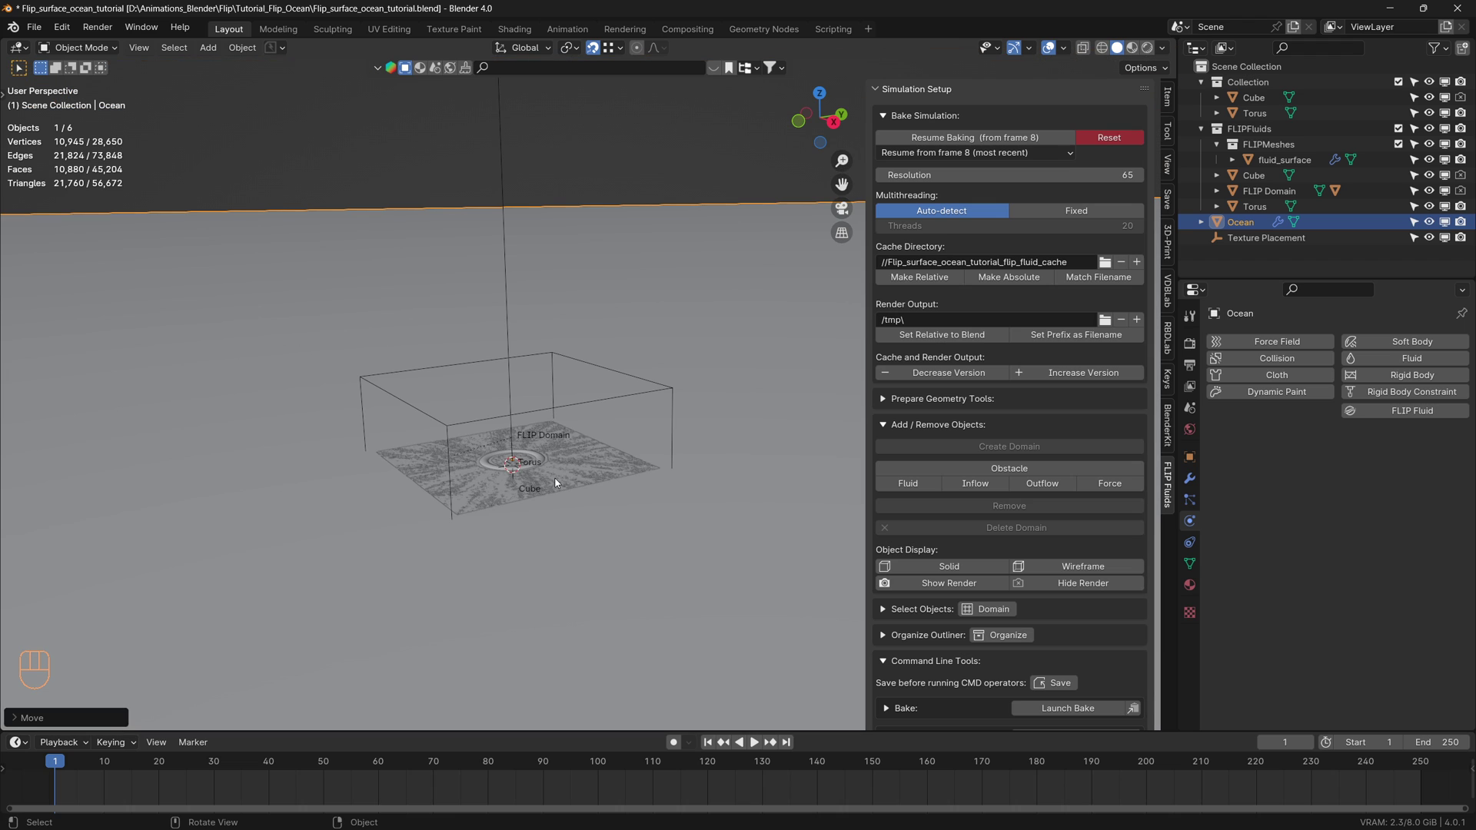
scroll(up, 3)
middle_click(664, 488)
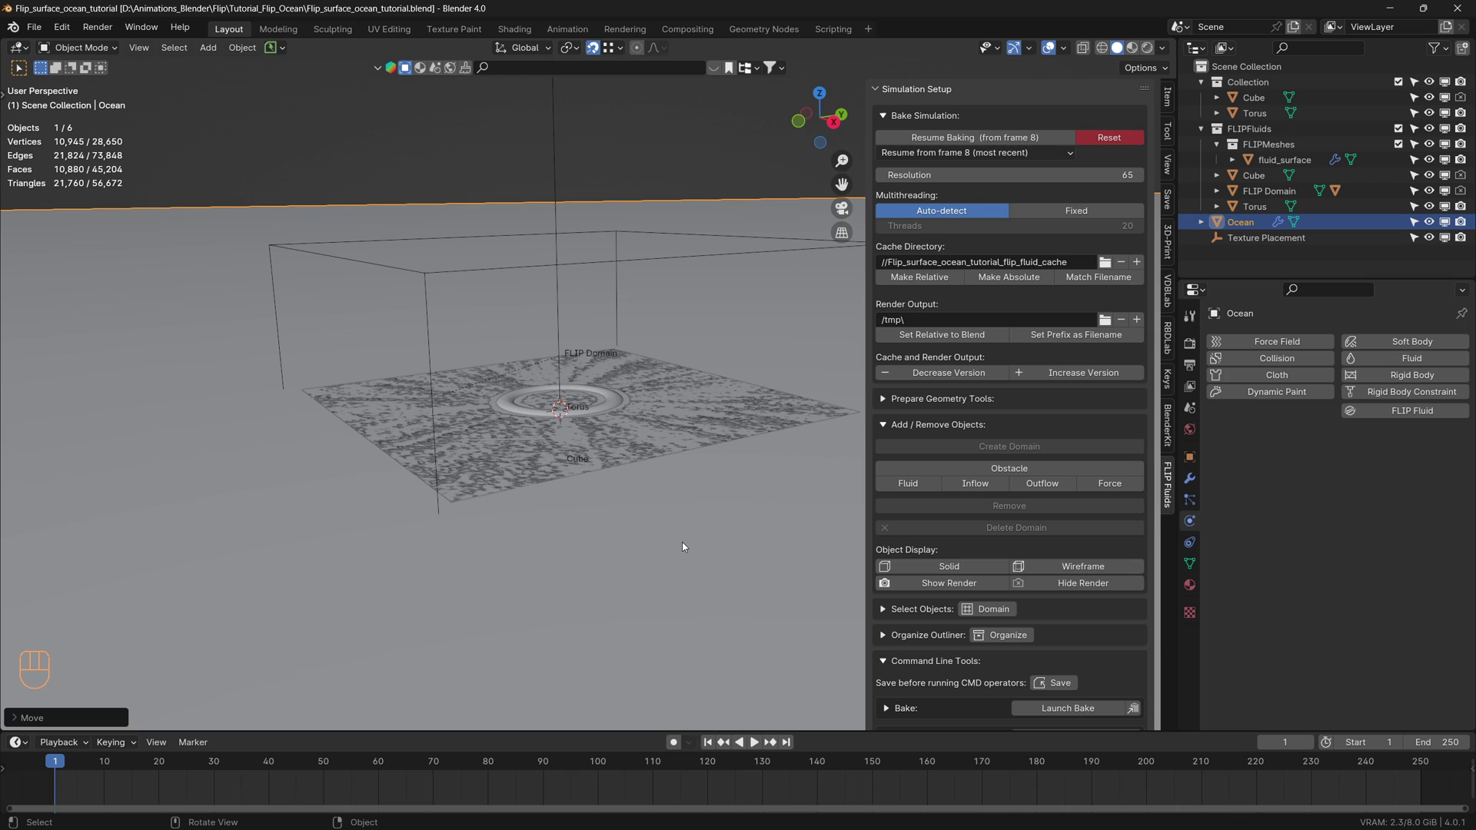
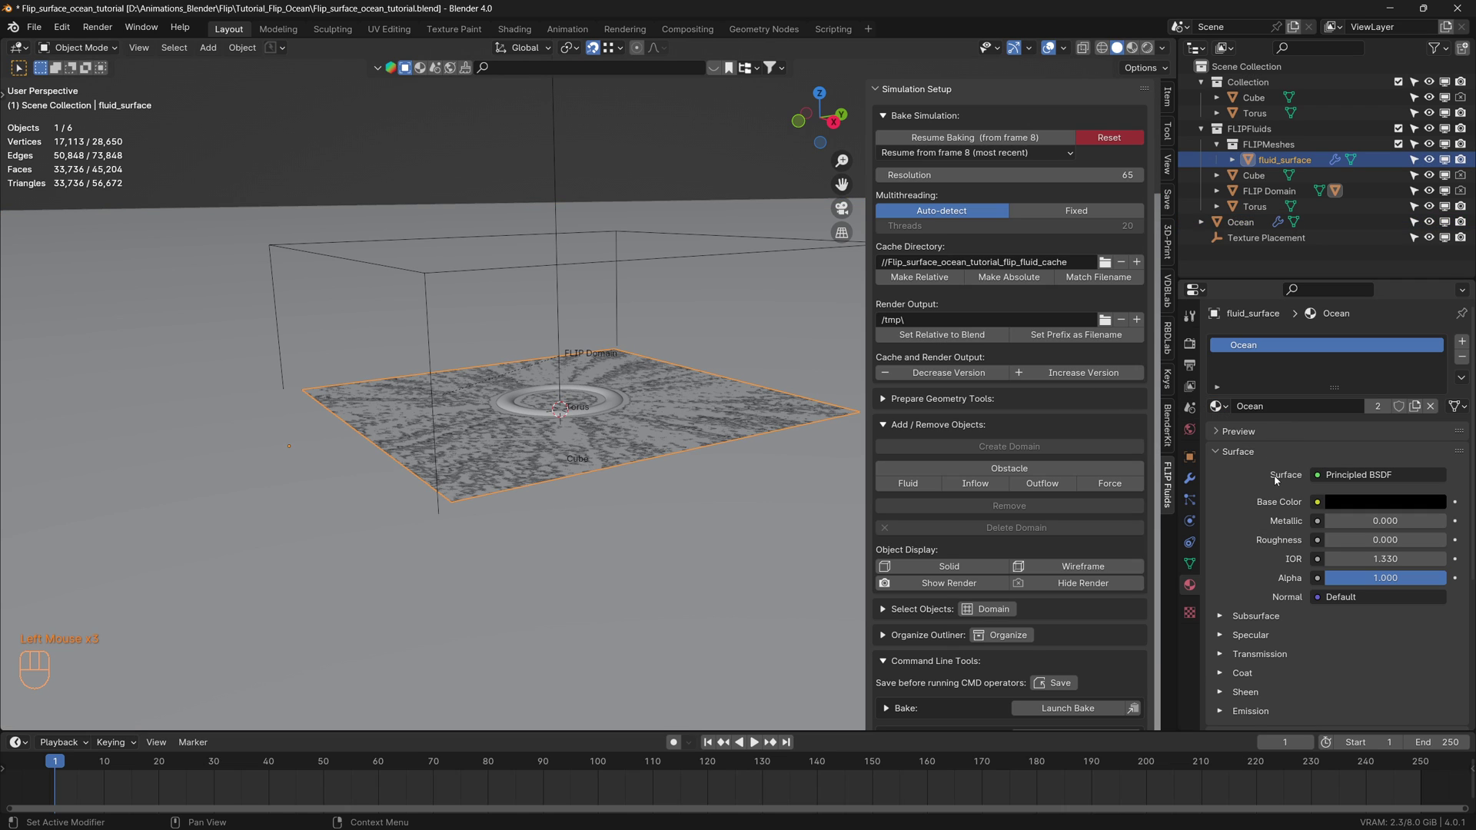
Switch the viewport to rendered shading and start browsing for the ocean displacement images
click(1153, 48)
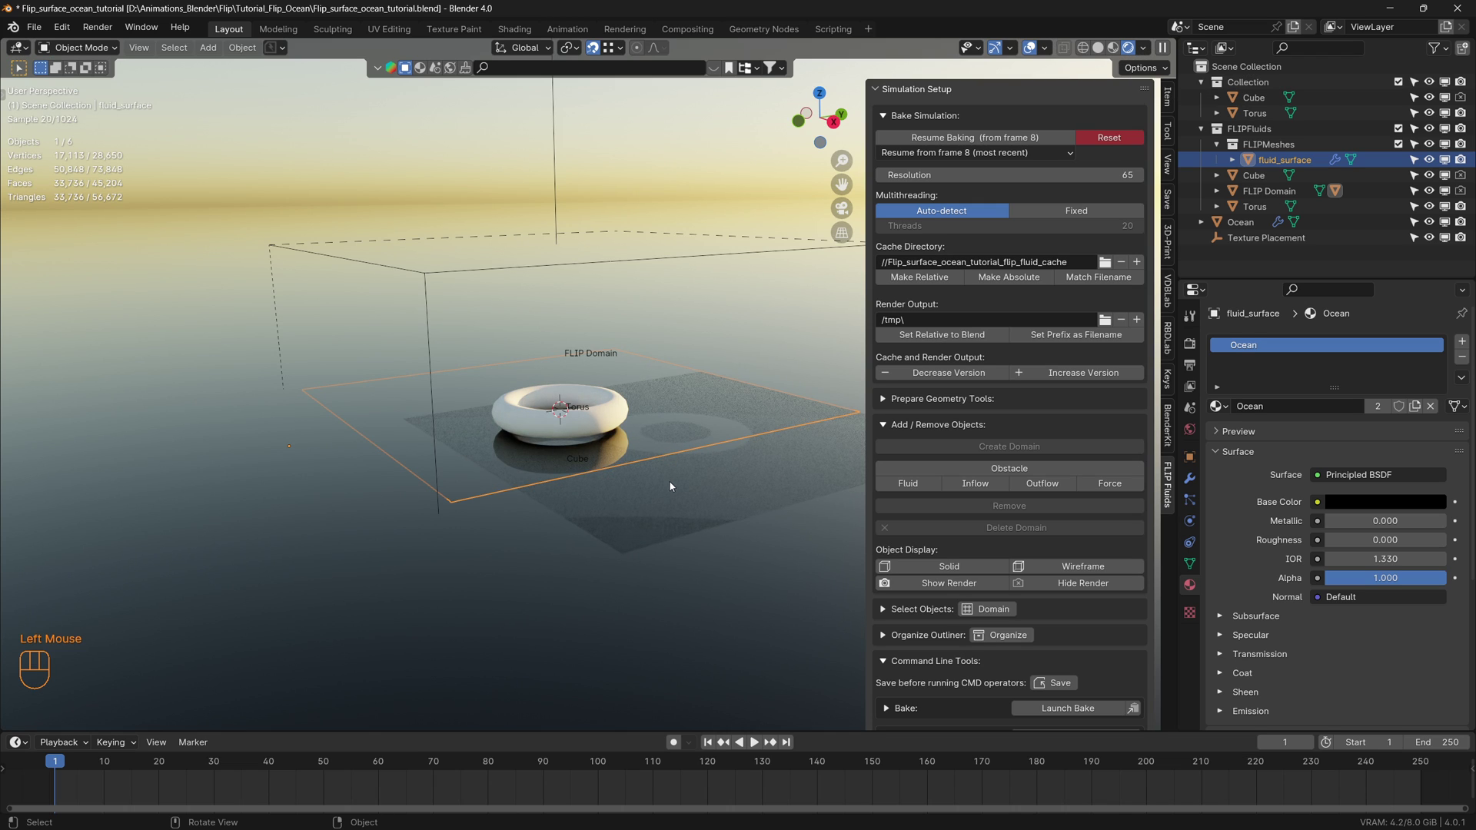
click(272, 587)
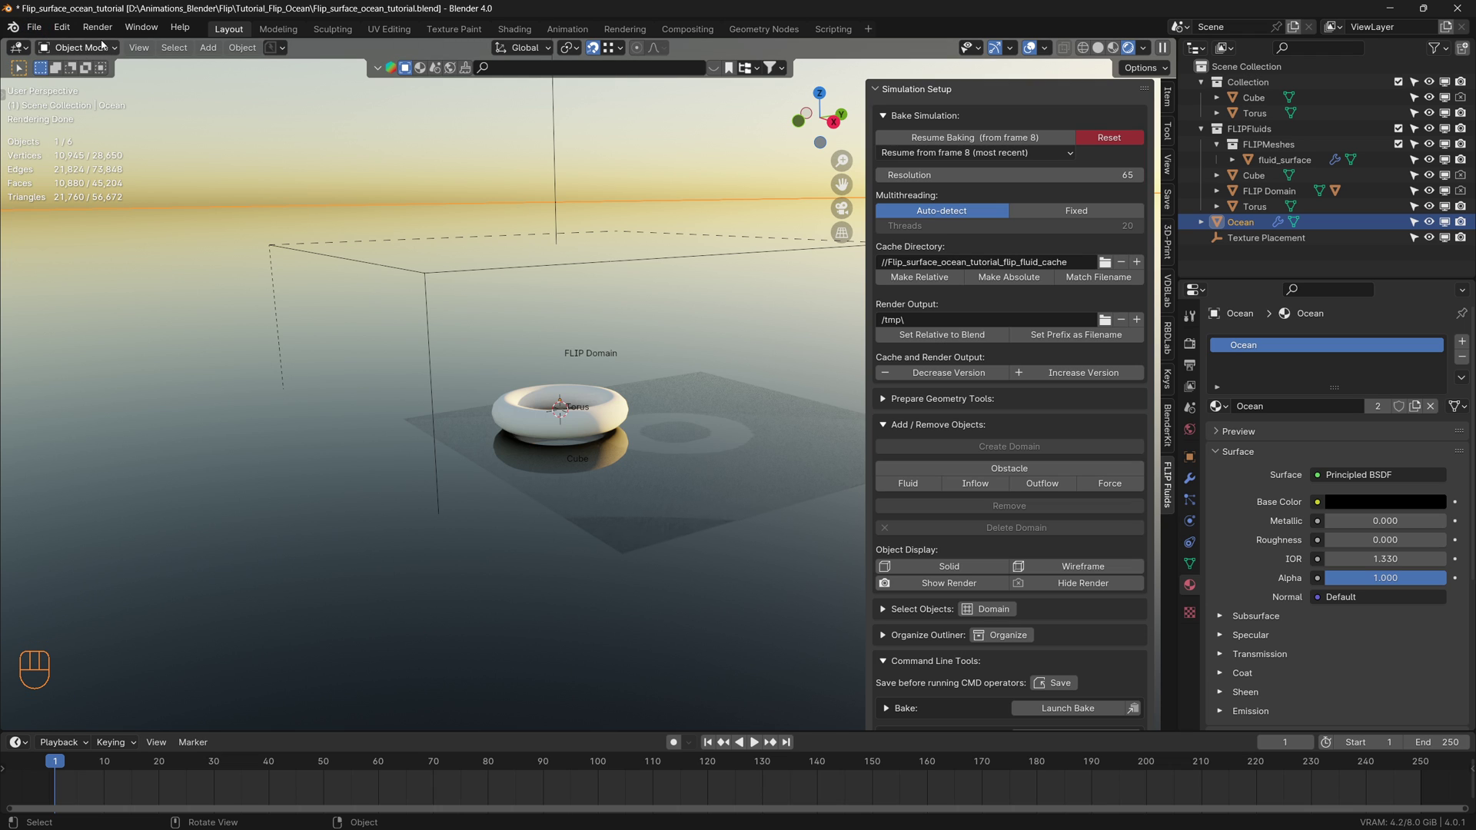
Close the file browser and orbit the rendered view around the torus floating in the ocean
click(144, 29)
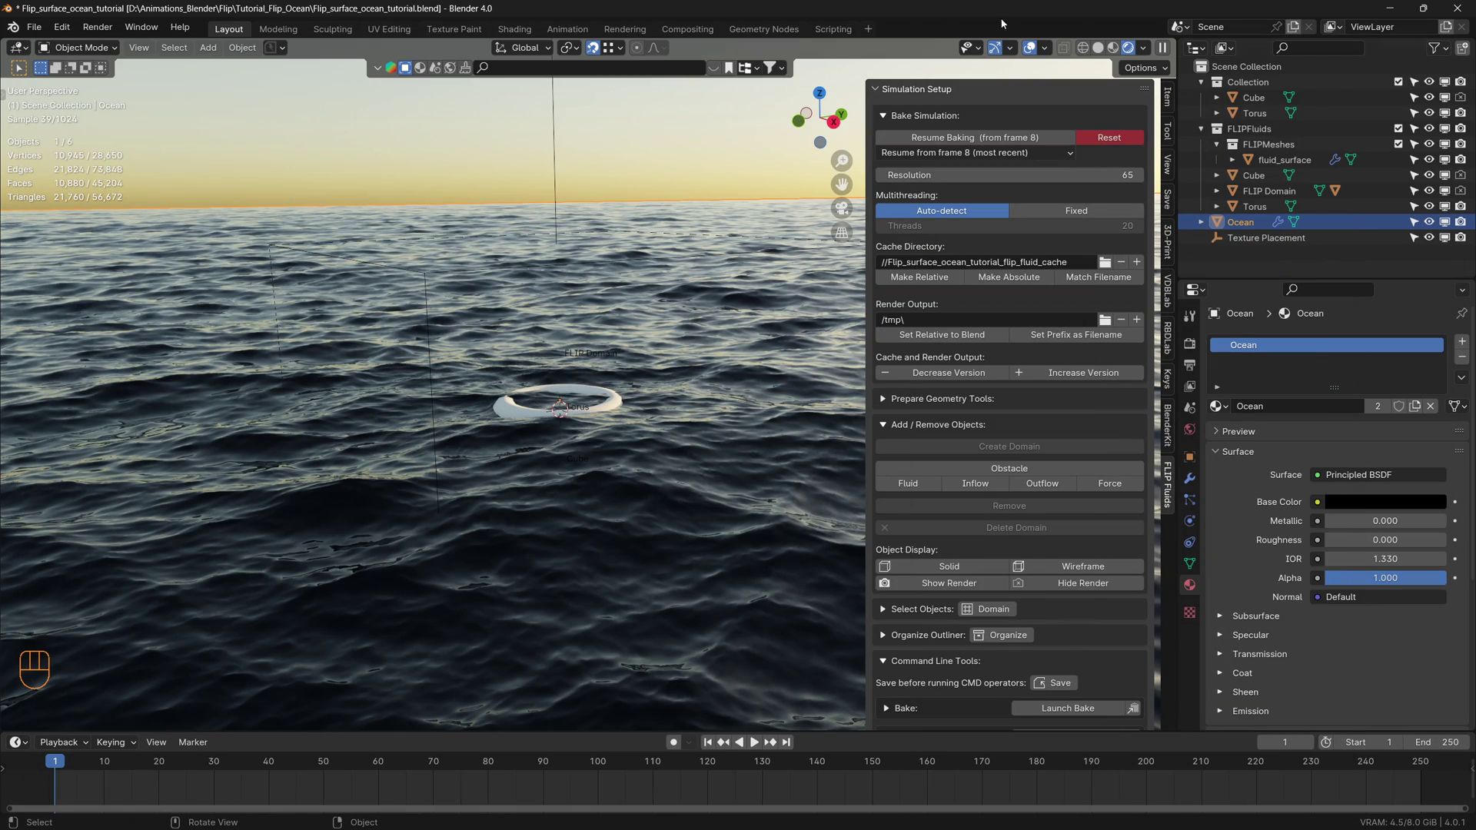
scroll(down, 3)
drag(596, 556, 590, 588)
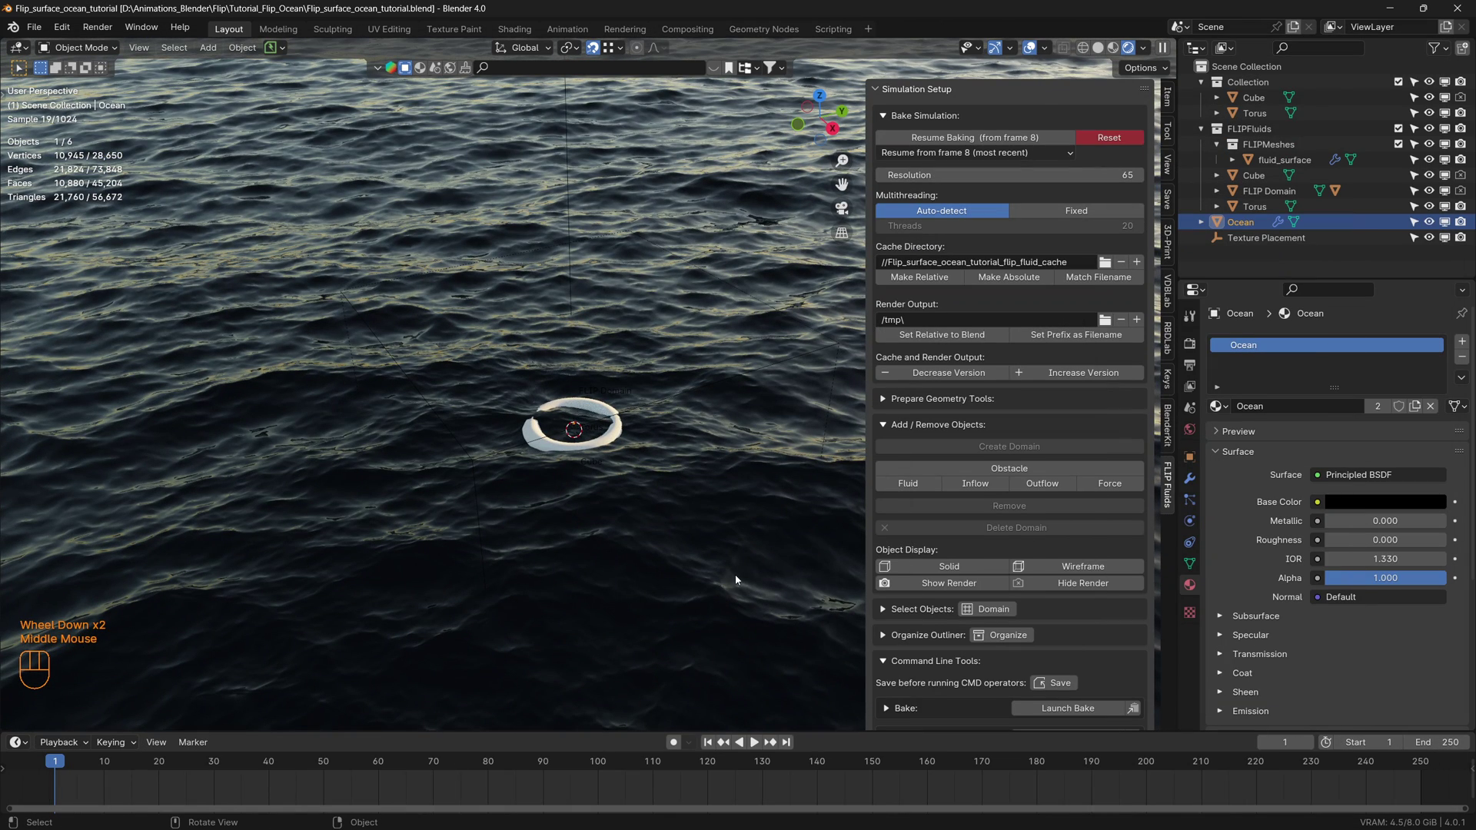
drag(585, 578, 601, 563)
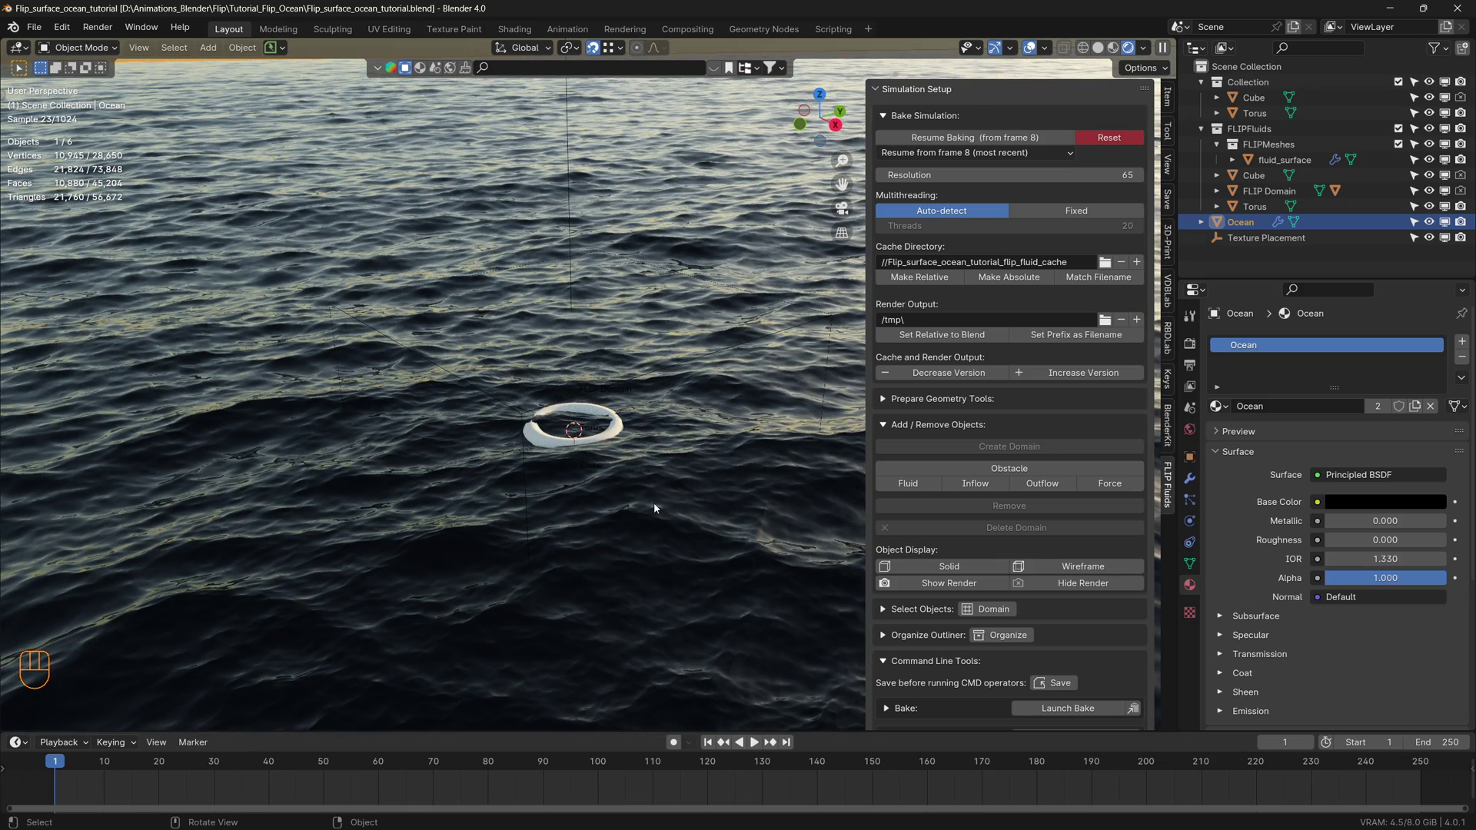
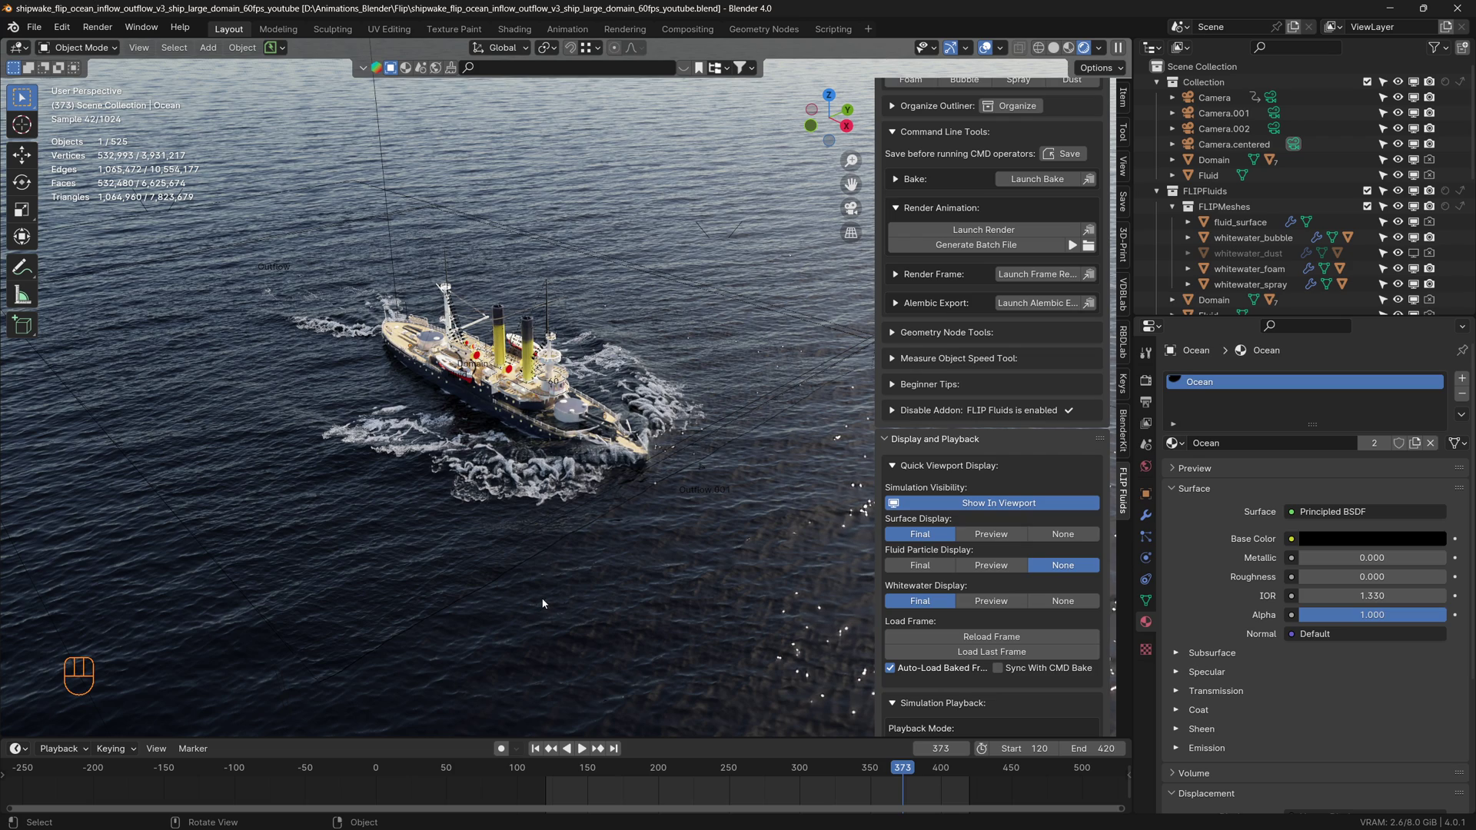
Orbit and zoom around the ship and along its foamy wake to inspect the seam
middle_click(545, 602)
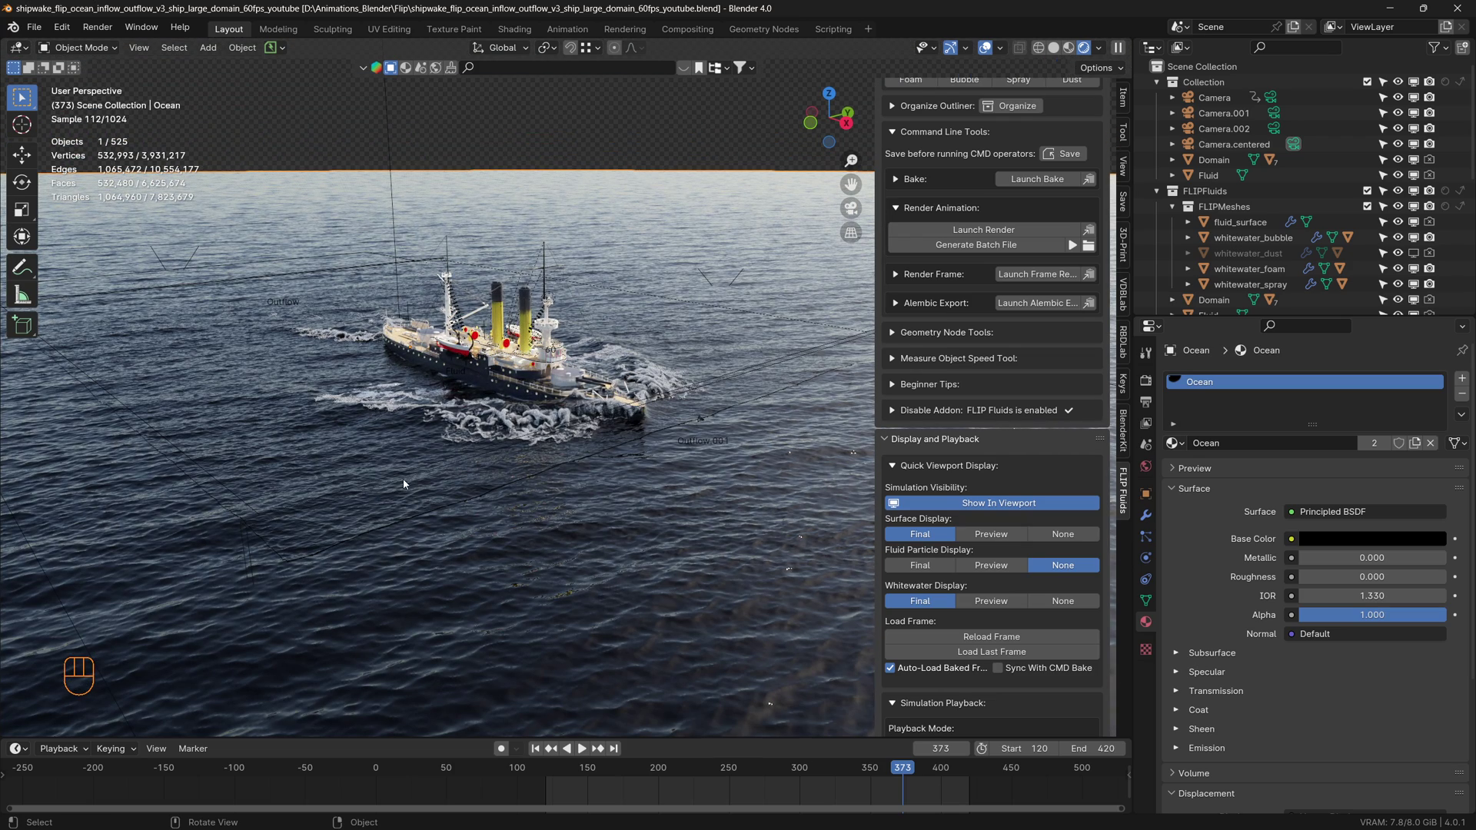
scroll(up, 3)
scroll(up, 3)
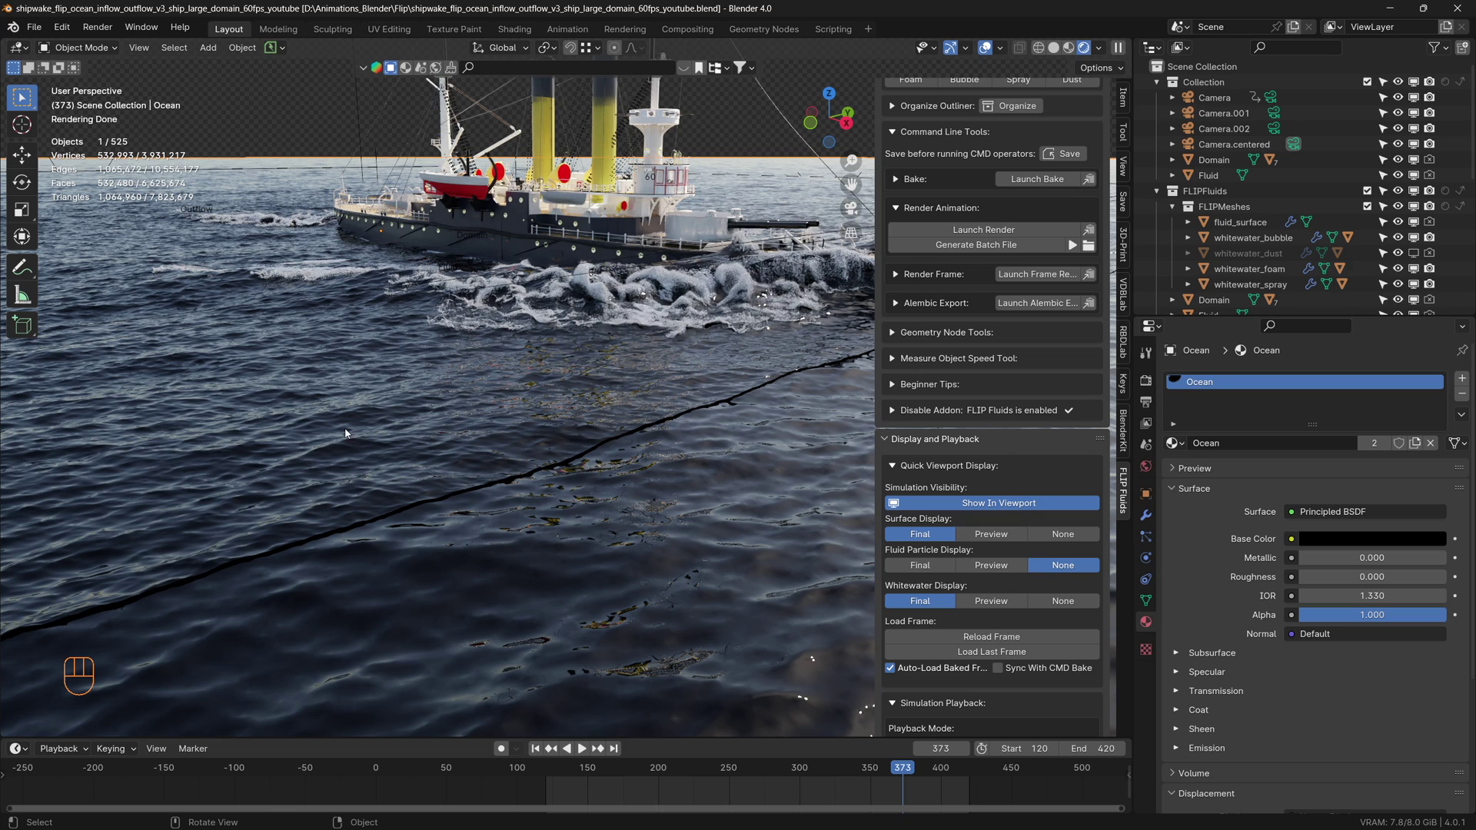
scroll(down, 3)
drag(297, 473, 558, 456)
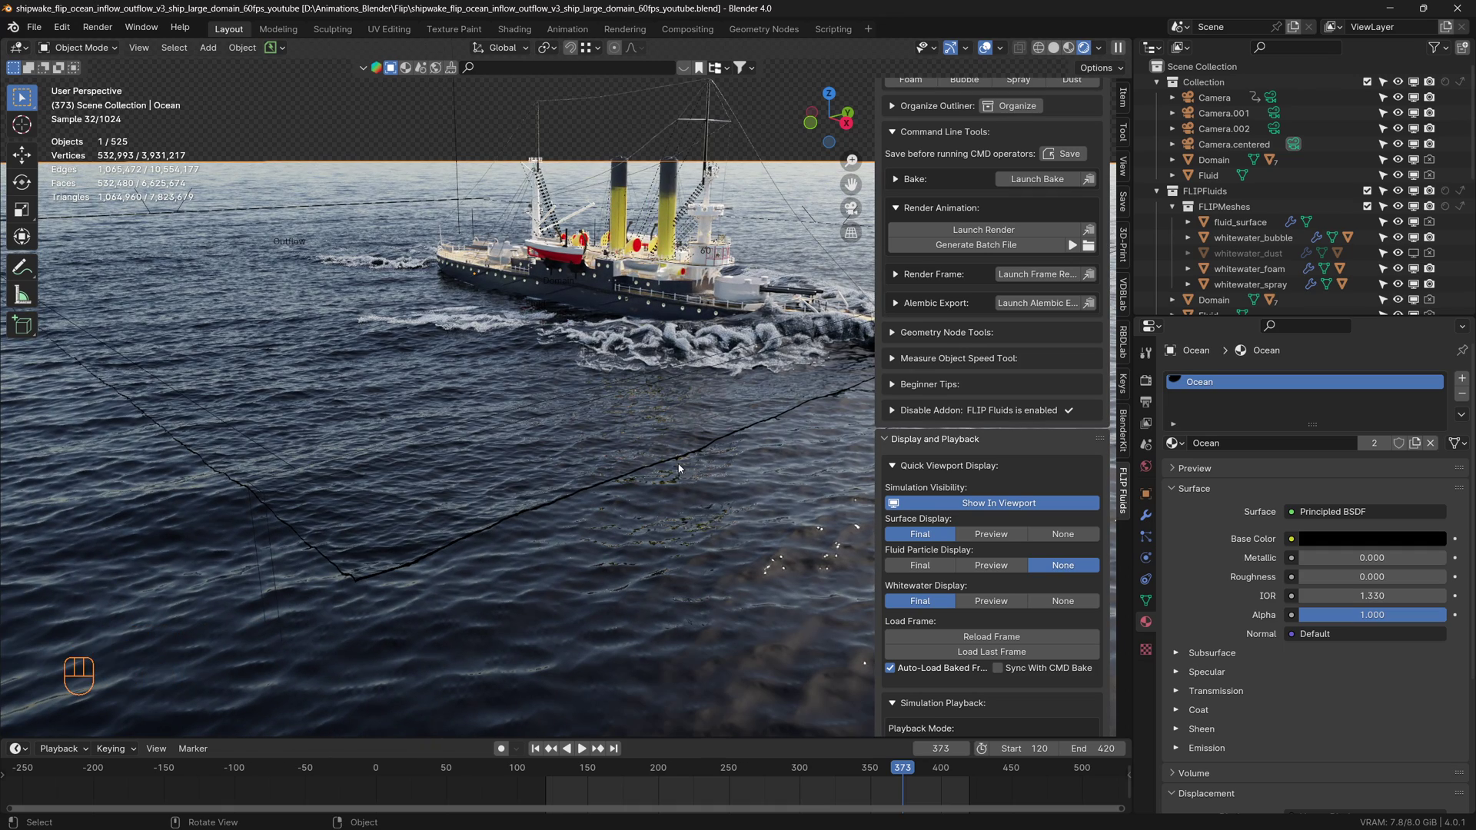
scroll(up, 3)
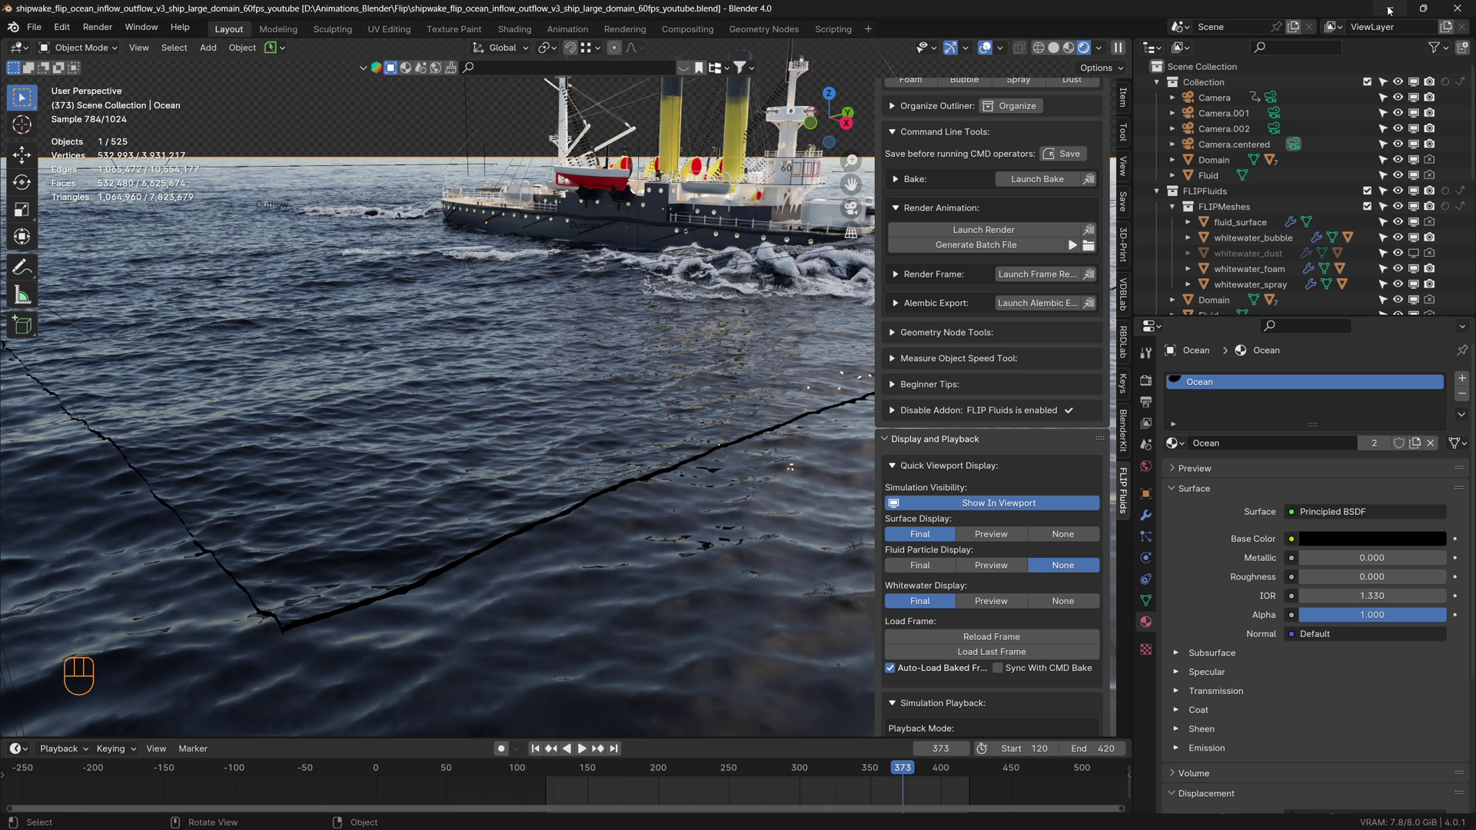
scroll(up, 3)
drag(538, 543, 538, 526)
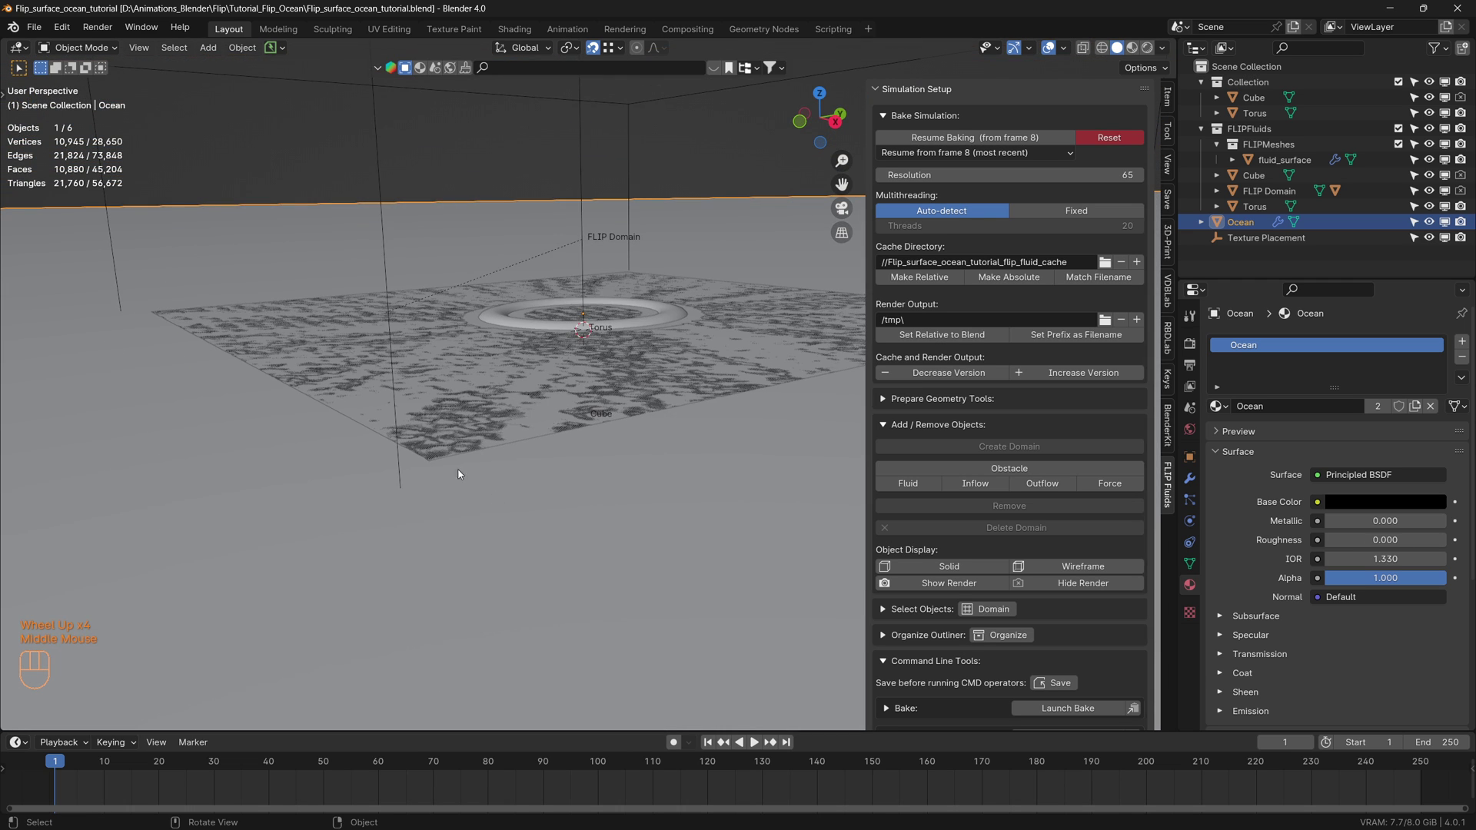
Zoom in on the fluid surface mesh and leave Edit Mode
scroll(up, 3)
scroll(up, 3)
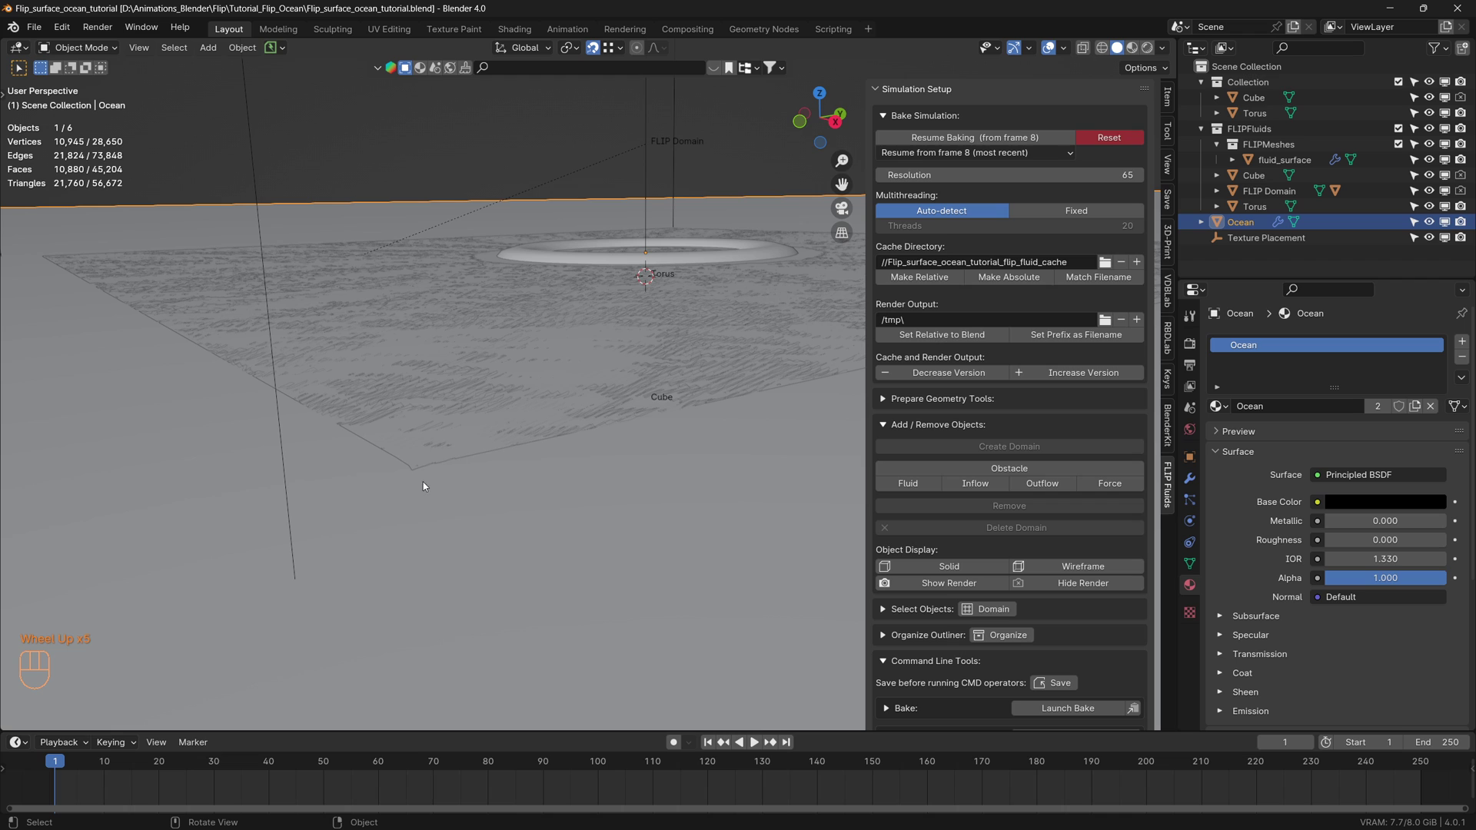
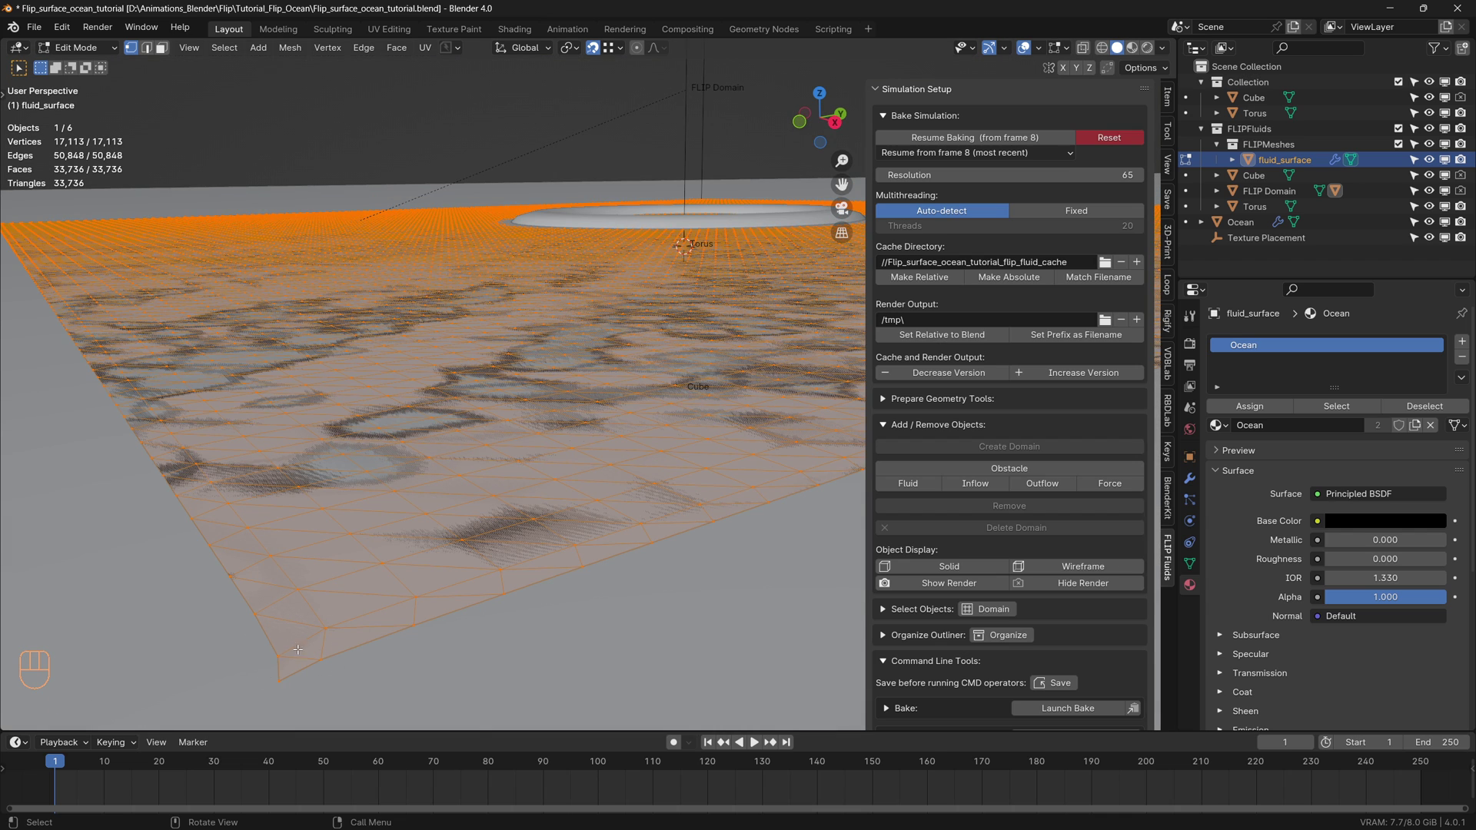
scroll(down, 3)
key(Tab)
scroll(down, 3)
Pull back to view the whole domain, deselect the fluid surface and bring up the Add menu
middle_click(410, 598)
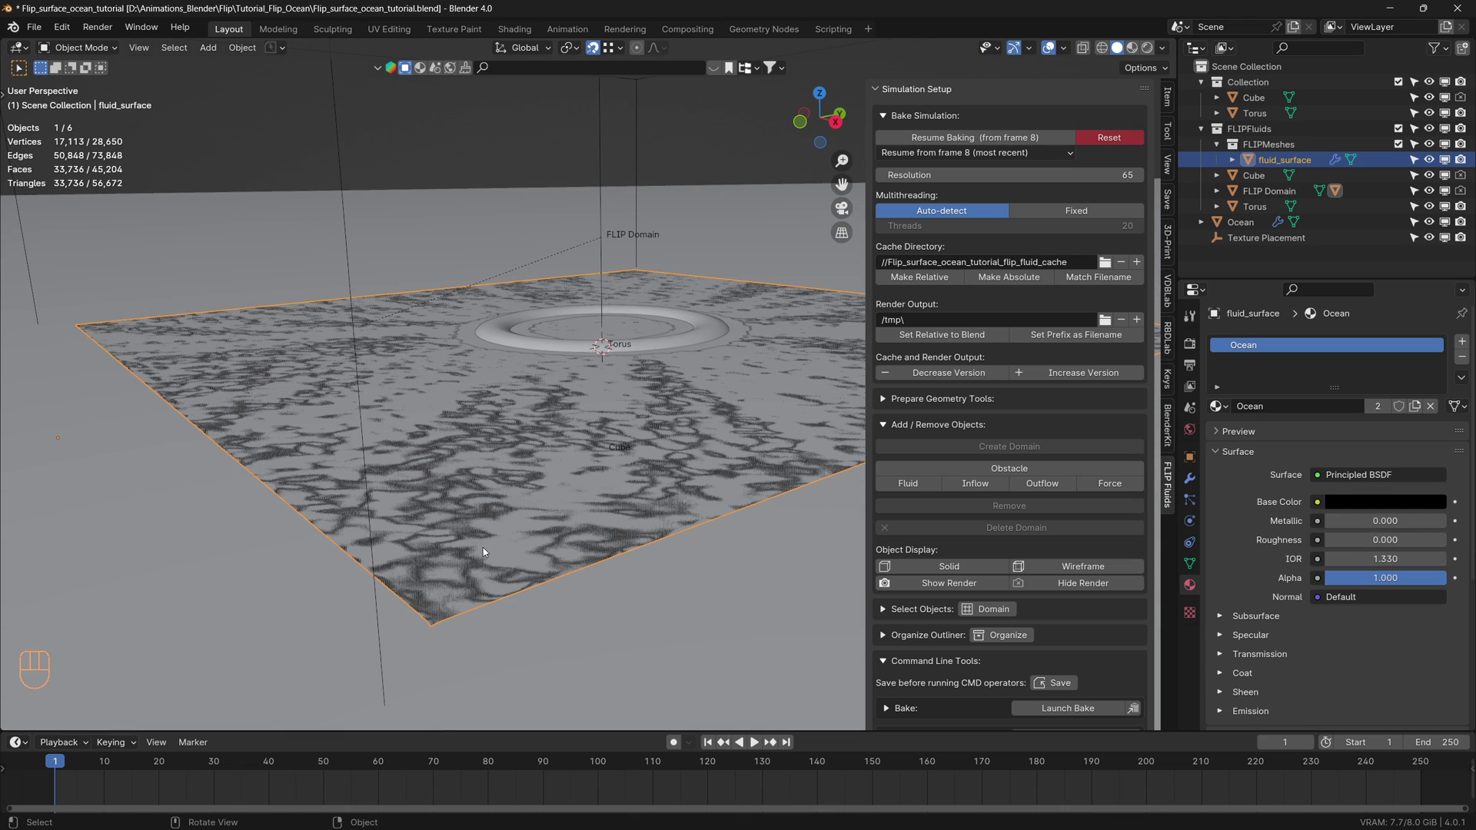
scroll(down, 3)
drag(547, 512, 461, 553)
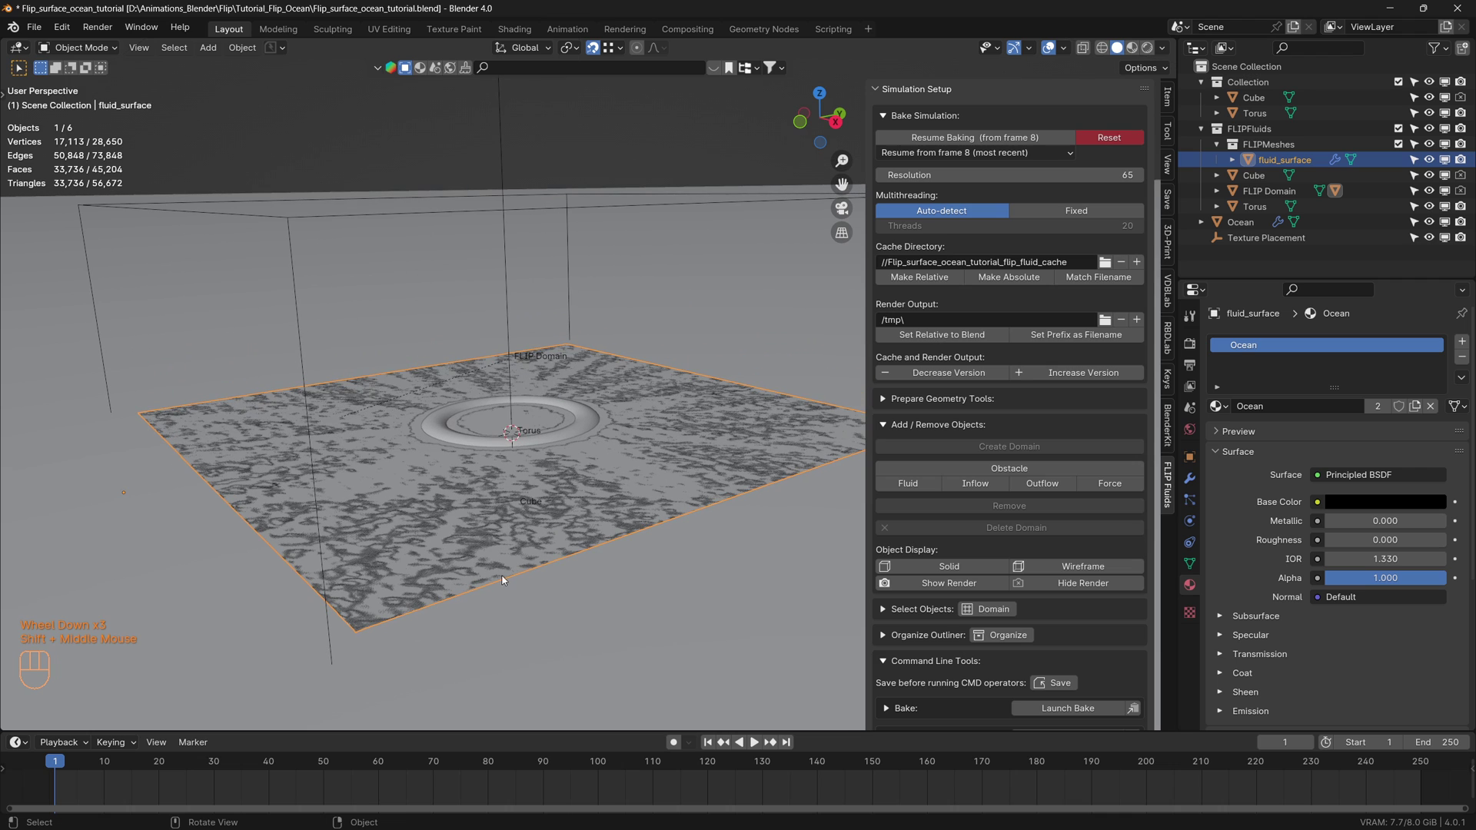
middle_click(529, 538)
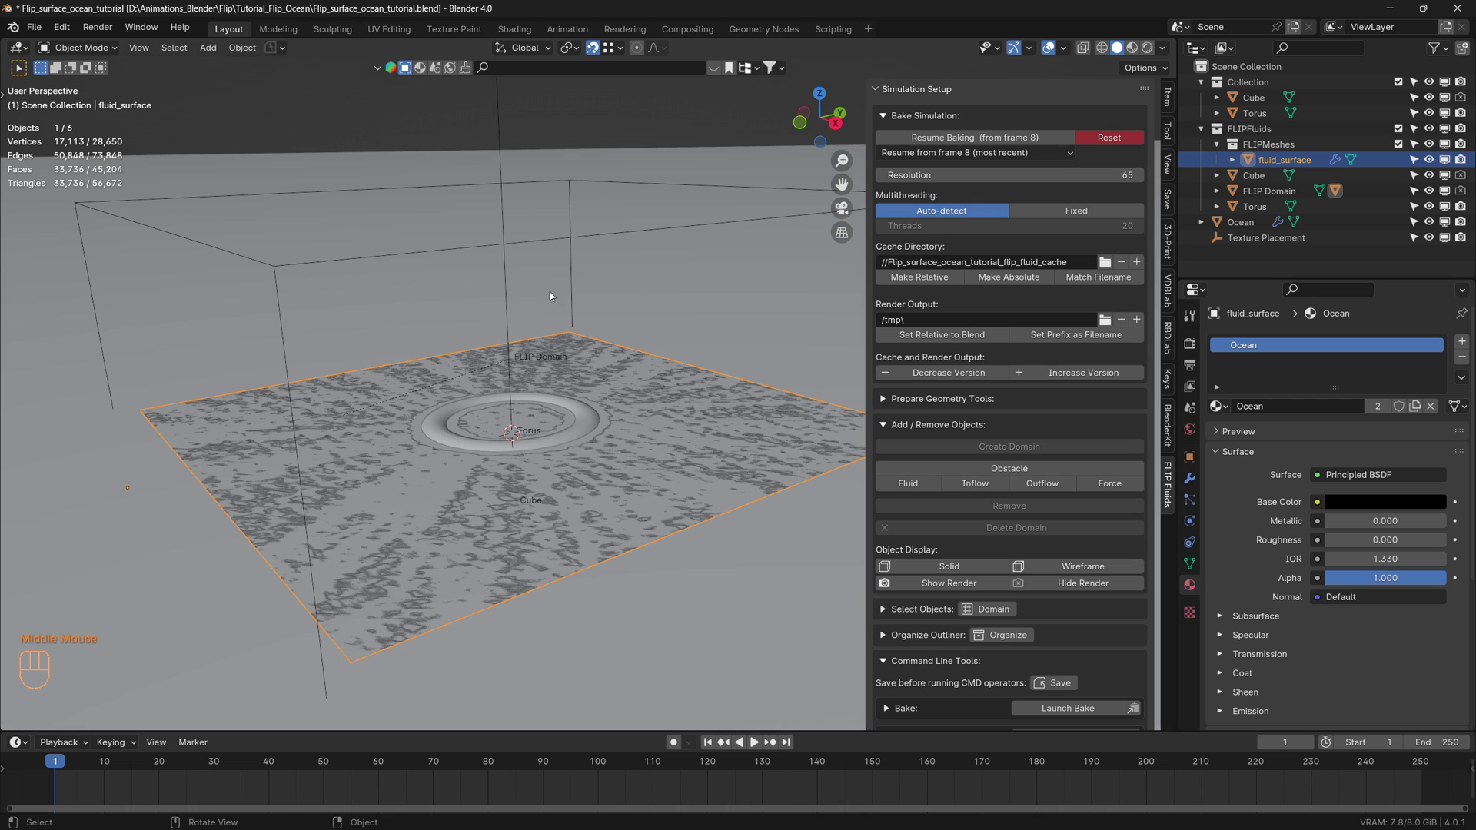
scroll(down, 3)
click(1260, 73)
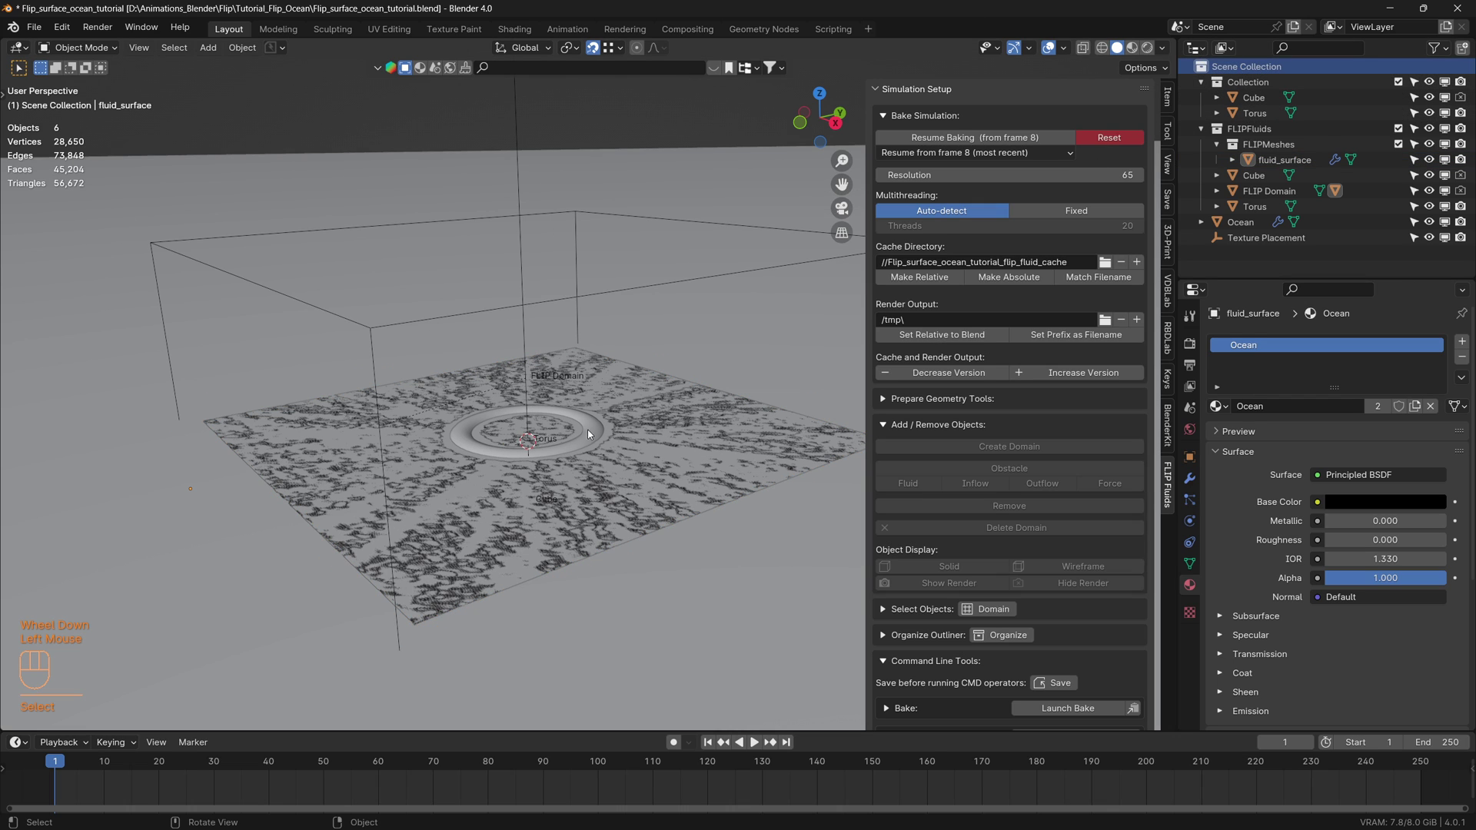
key(shift+a)
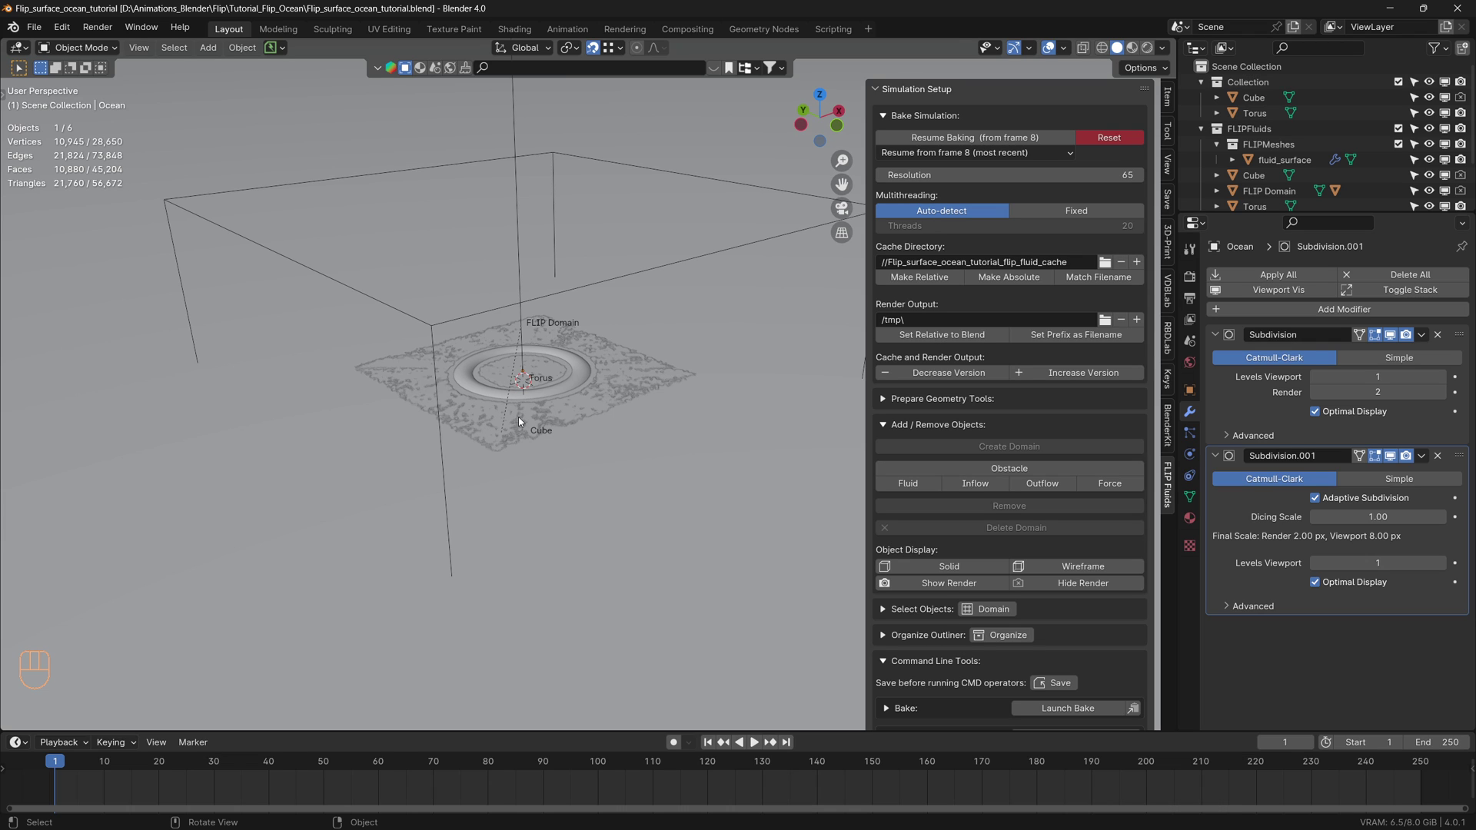
From top view, select the fluid surface and return it to Object Mode
key(KP_7)
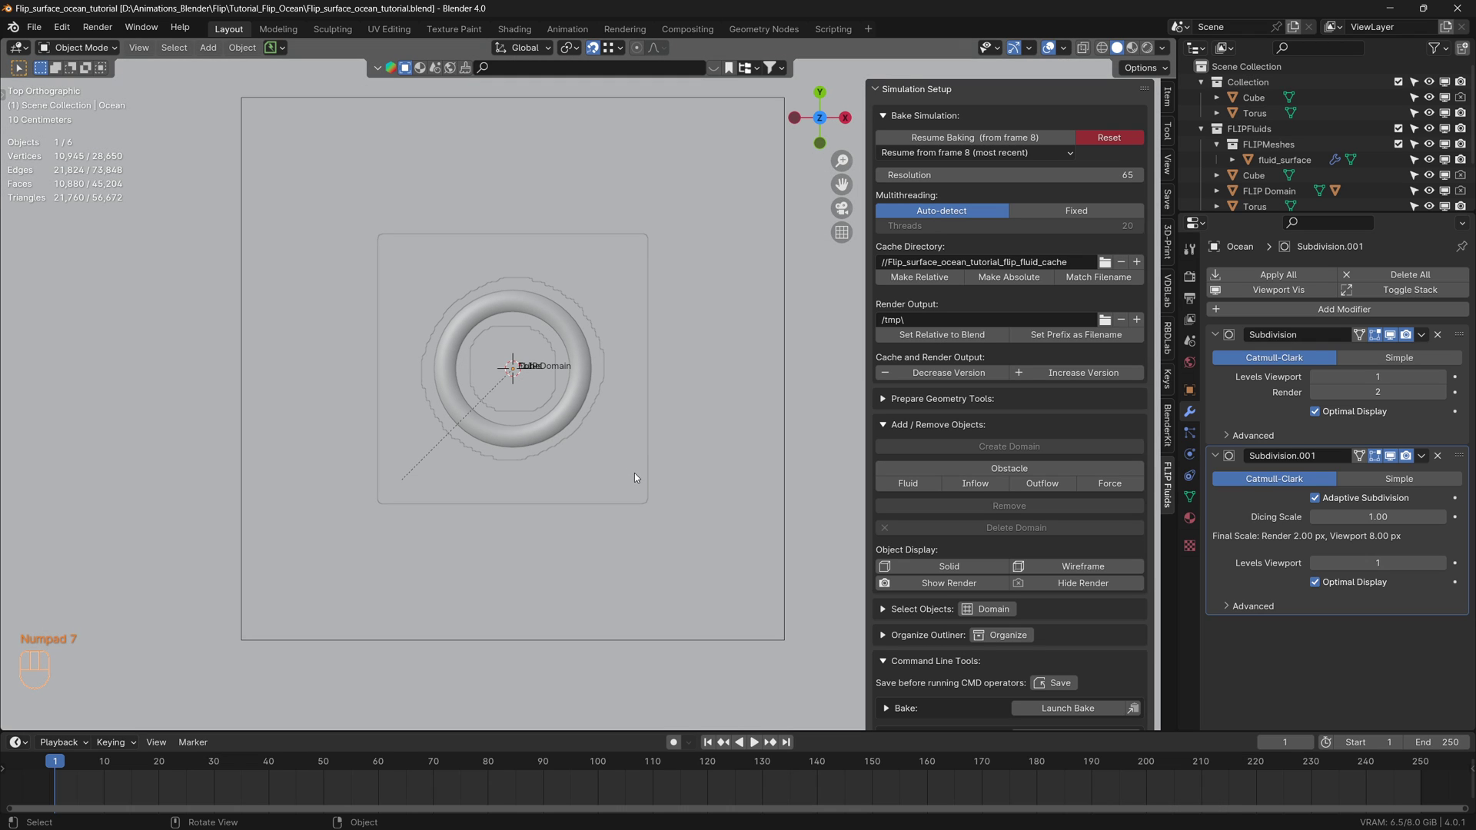
click(1305, 159)
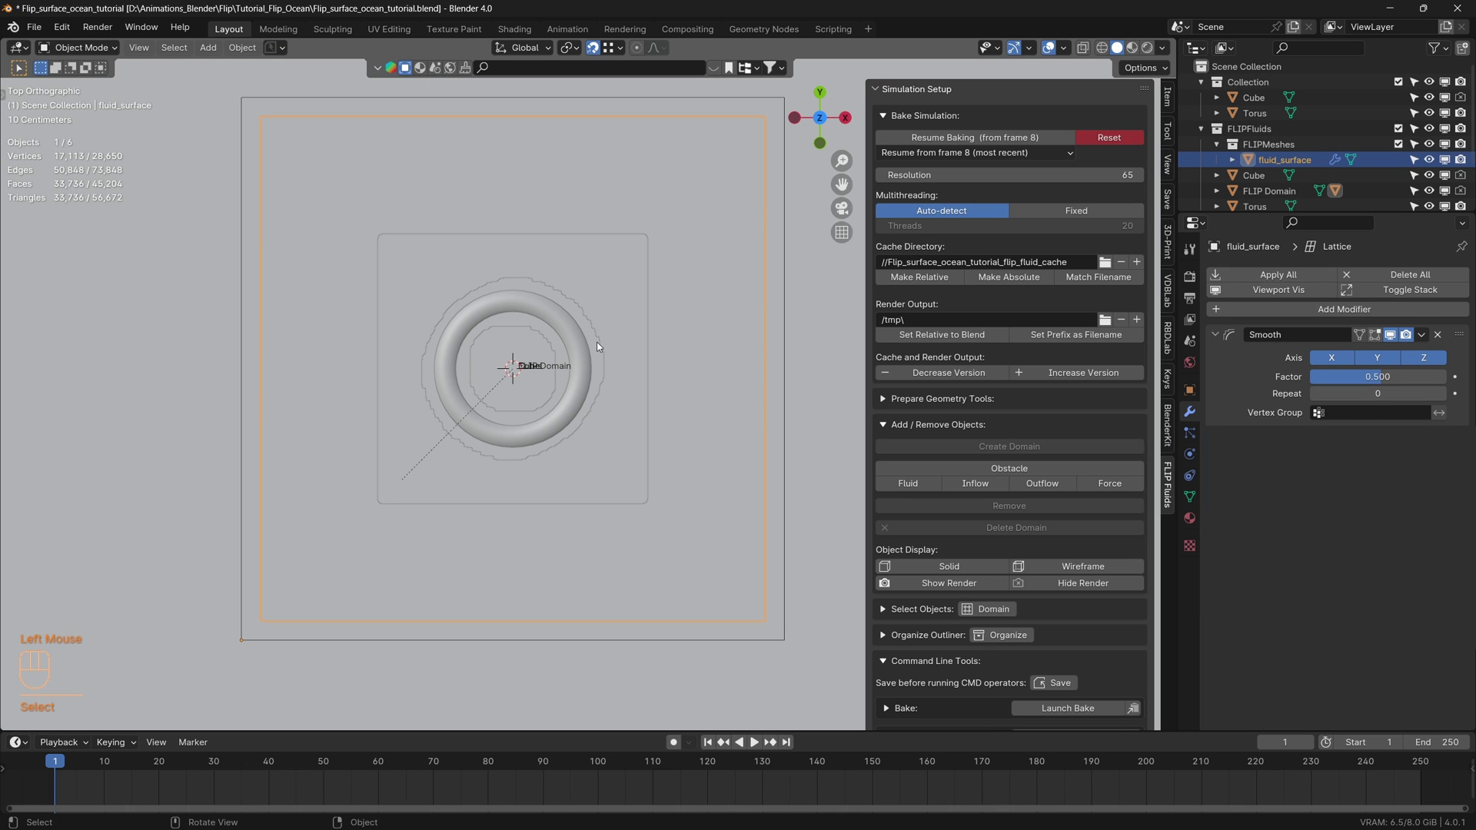
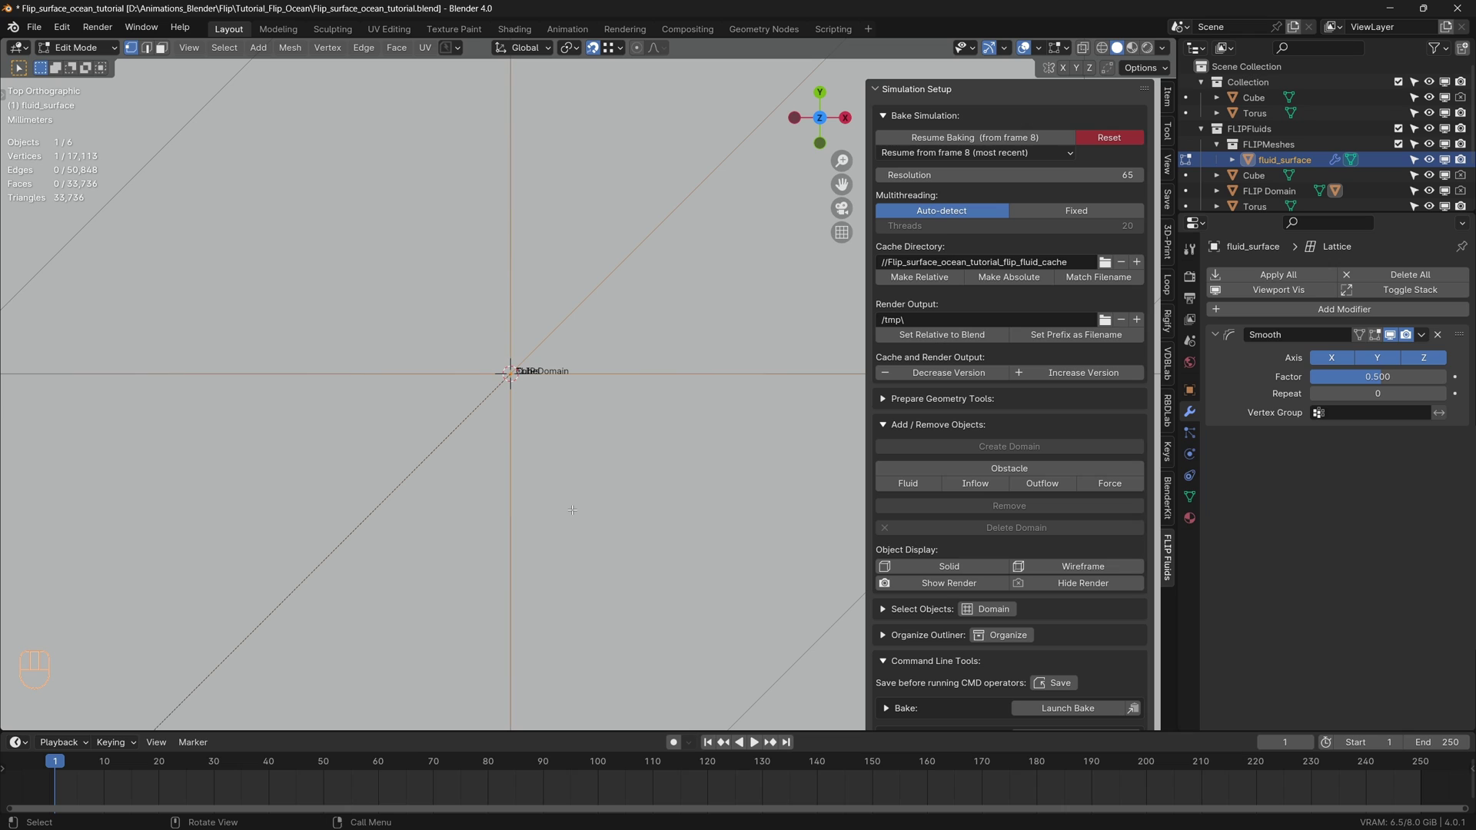
key(shift+s)
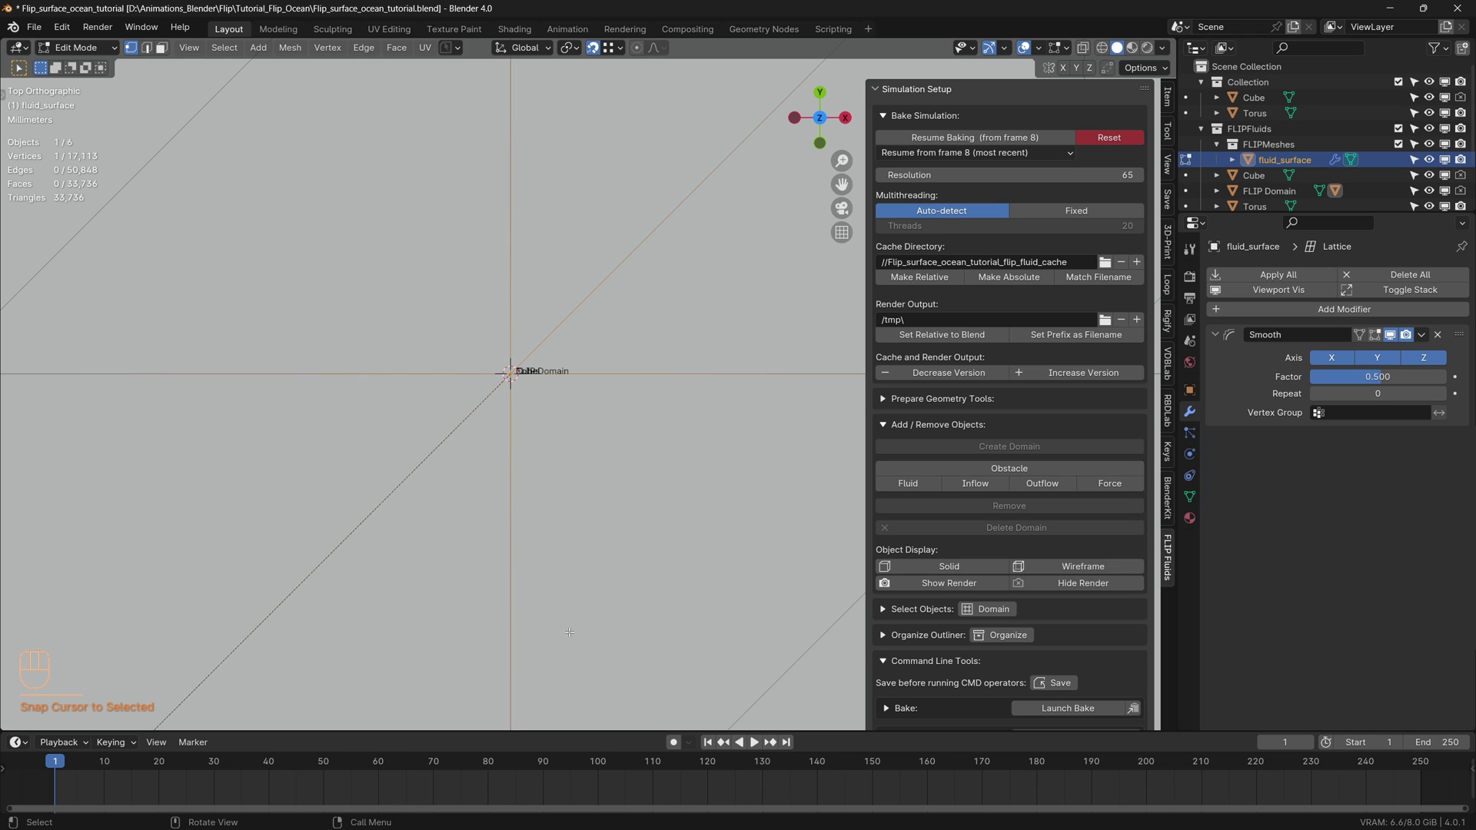
click(96, 55)
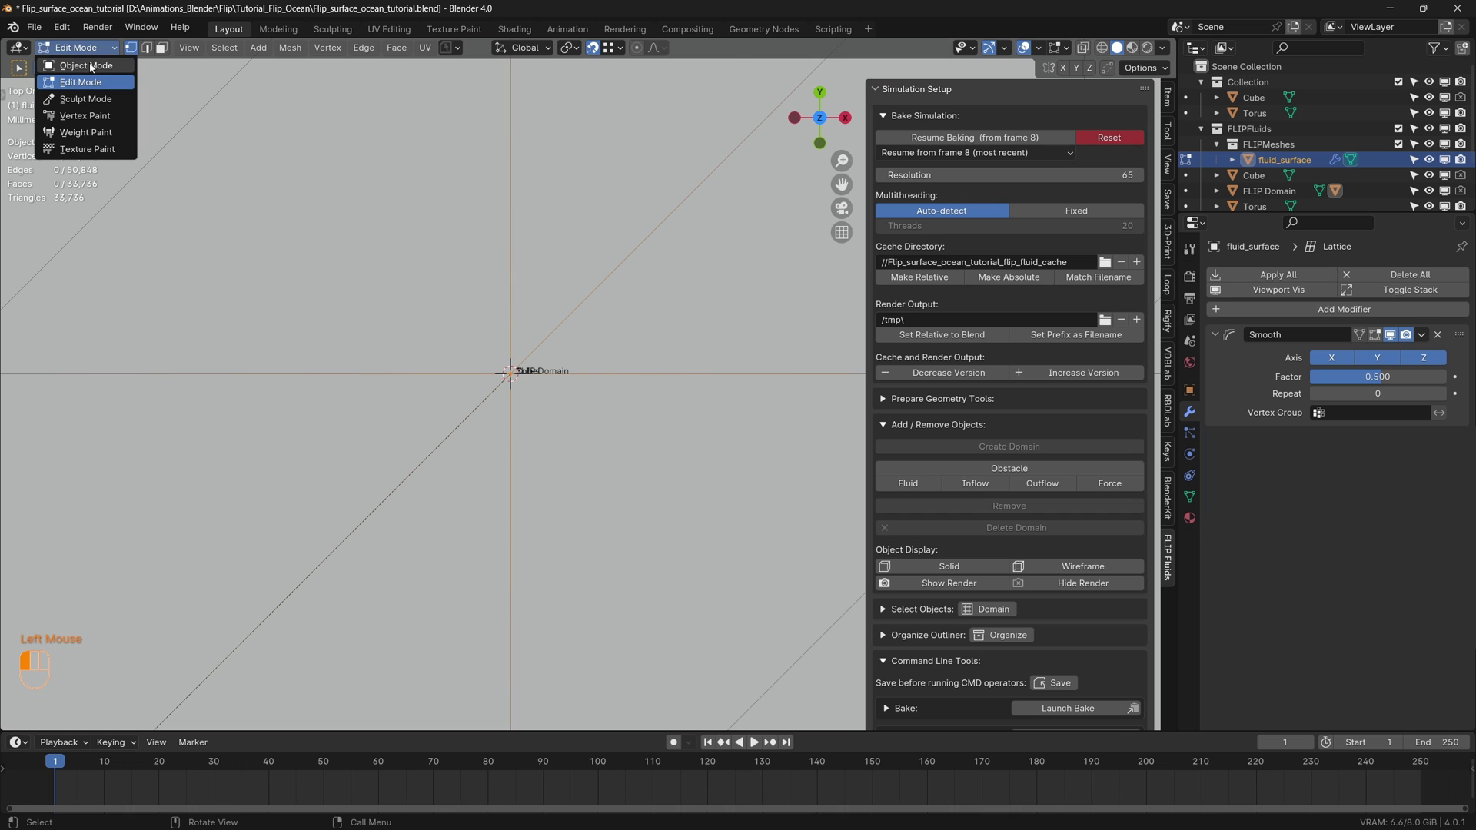
drag(558, 496, 569, 417)
Orbit and tilt the view toward the horizon across the fluid surface
scroll(down, 3)
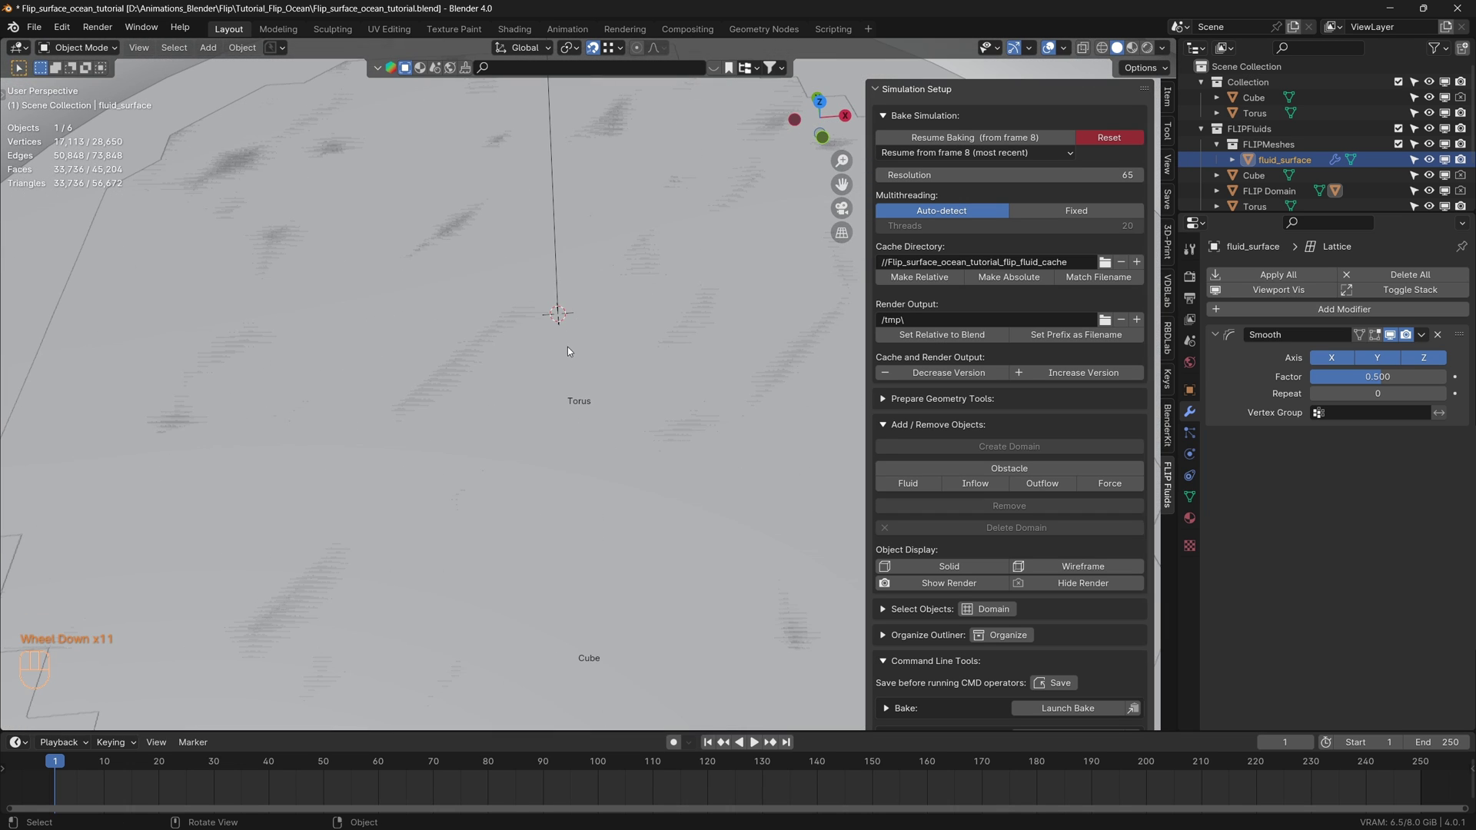
drag(543, 349, 566, 497)
drag(586, 497, 605, 409)
scroll(up, 3)
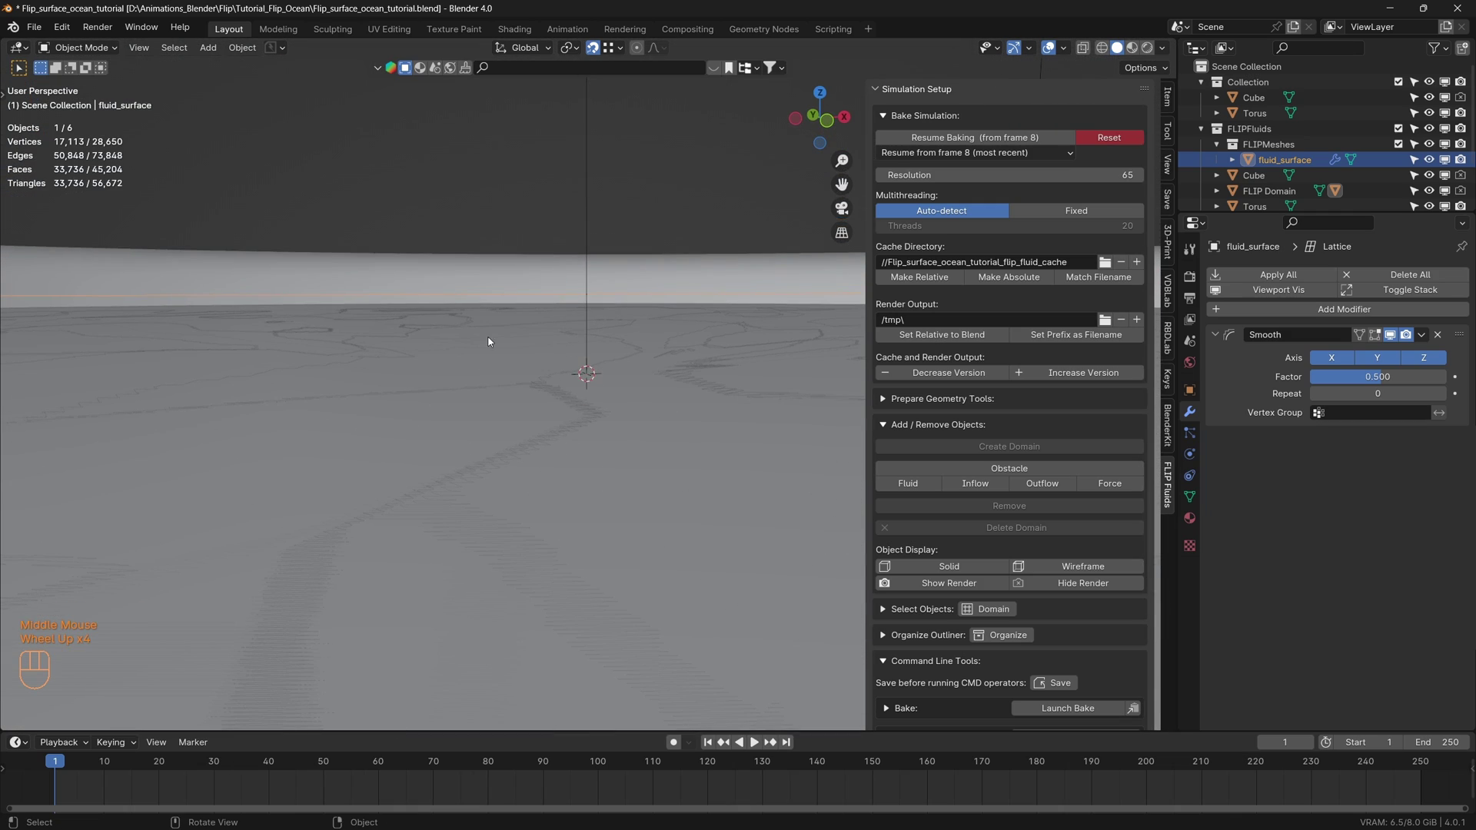
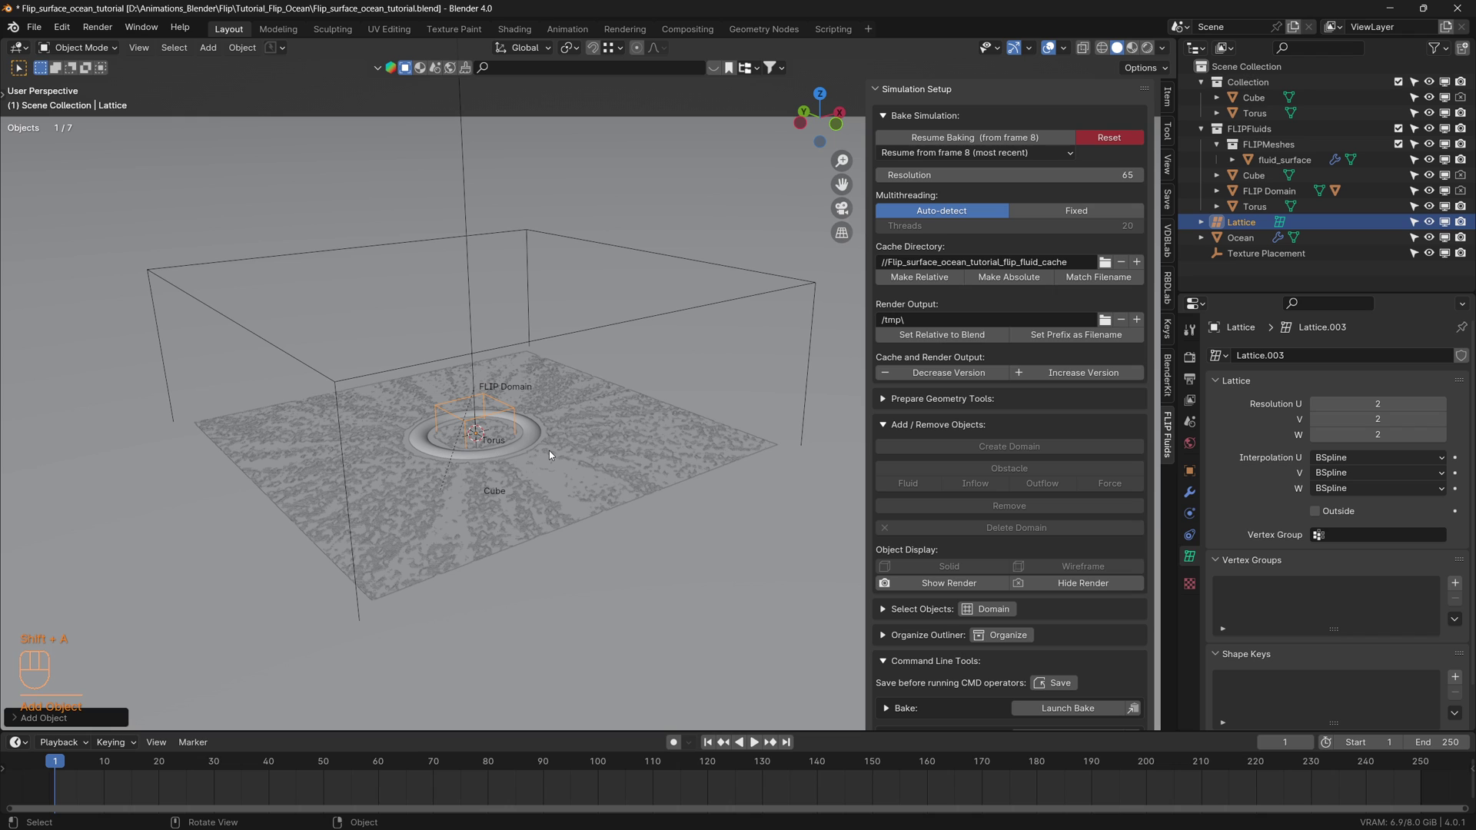
Scale the Lattice up to span the FLIP domain, then reselect the fluid surface
key(KP_7)
key(s)
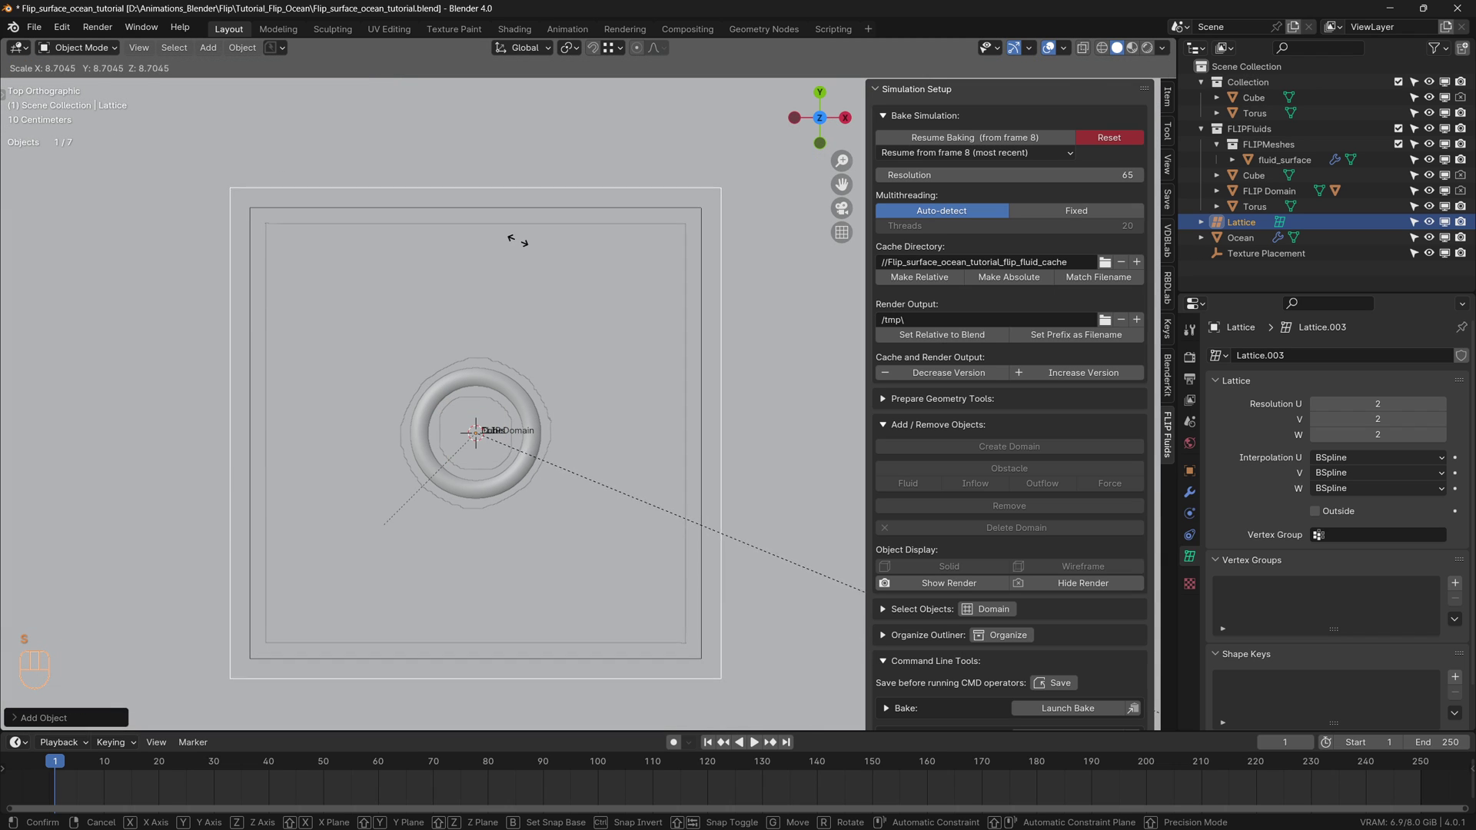
click(482, 249)
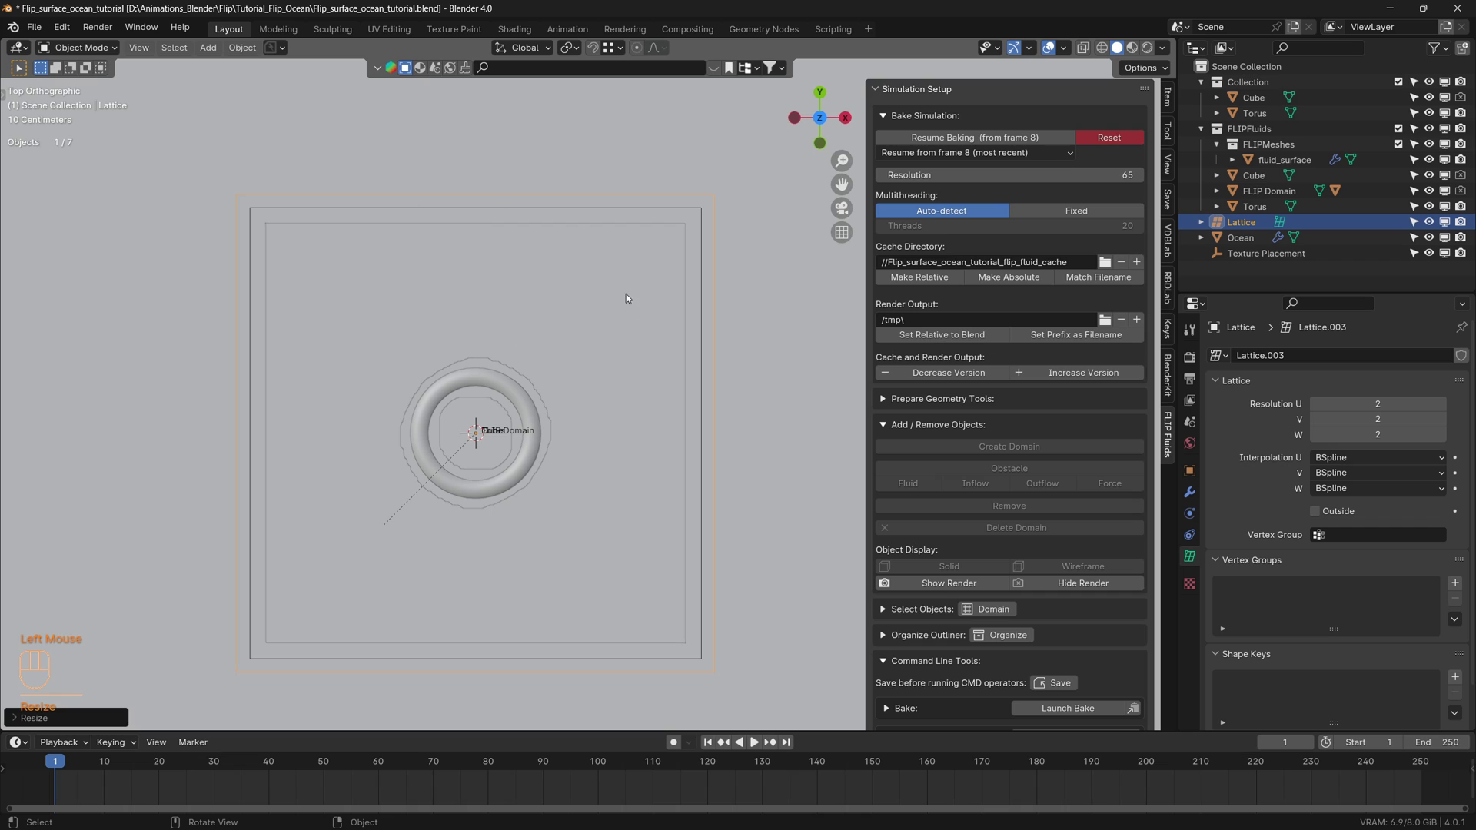
click(1310, 163)
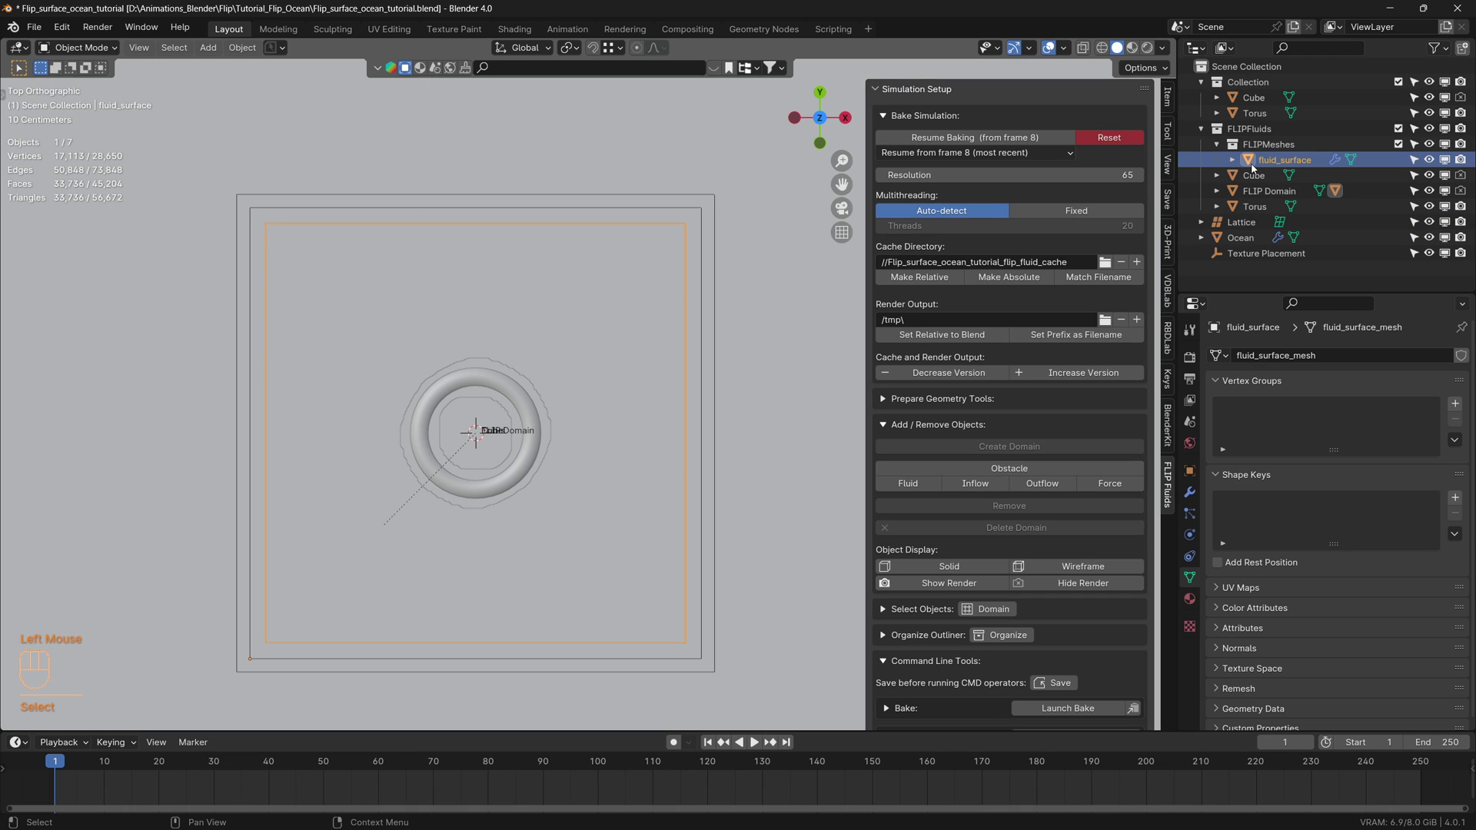
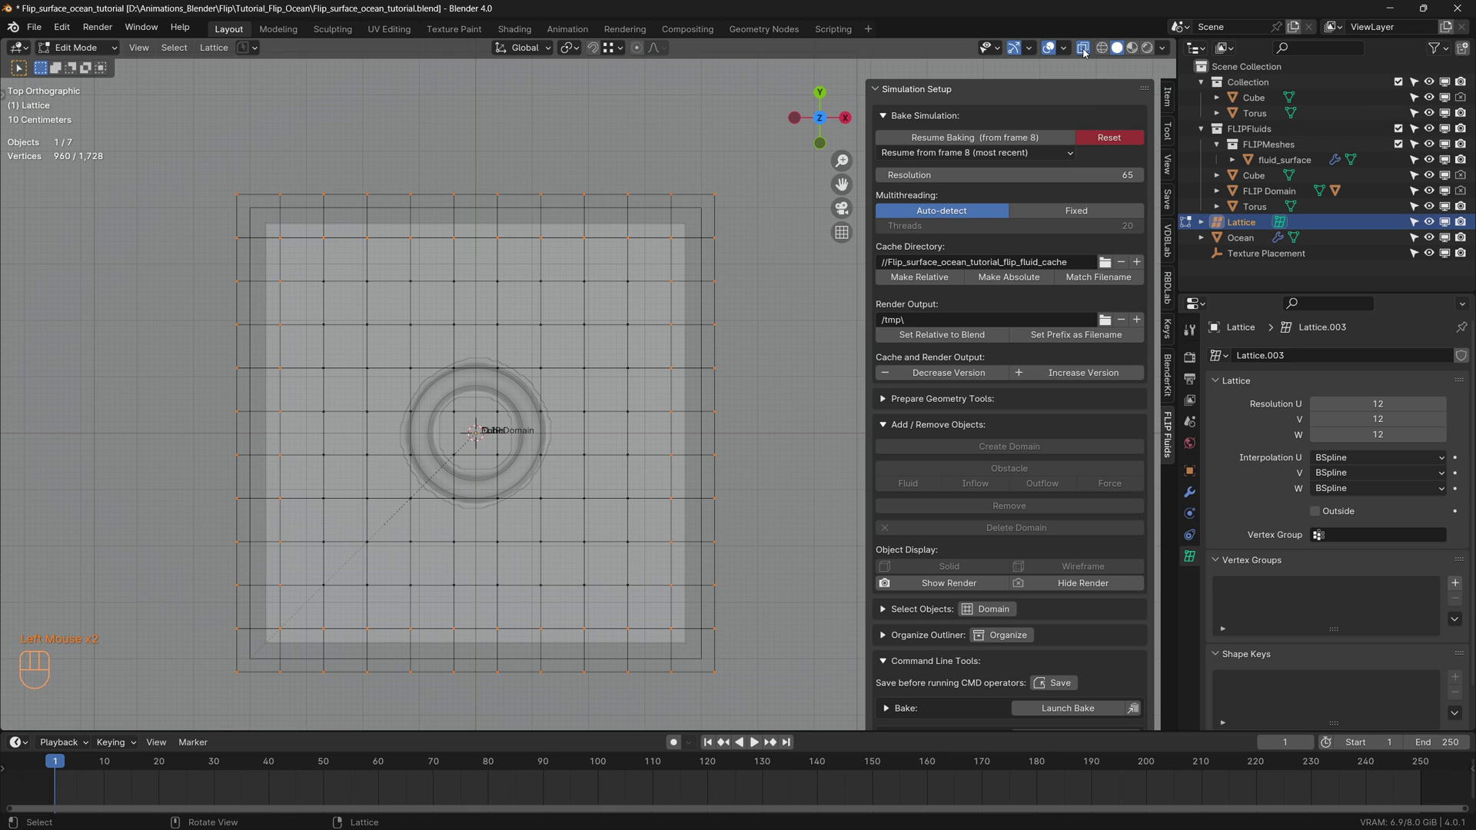
Scale all lattice control points to zero on the Z axis so they lie flat
click(1119, 54)
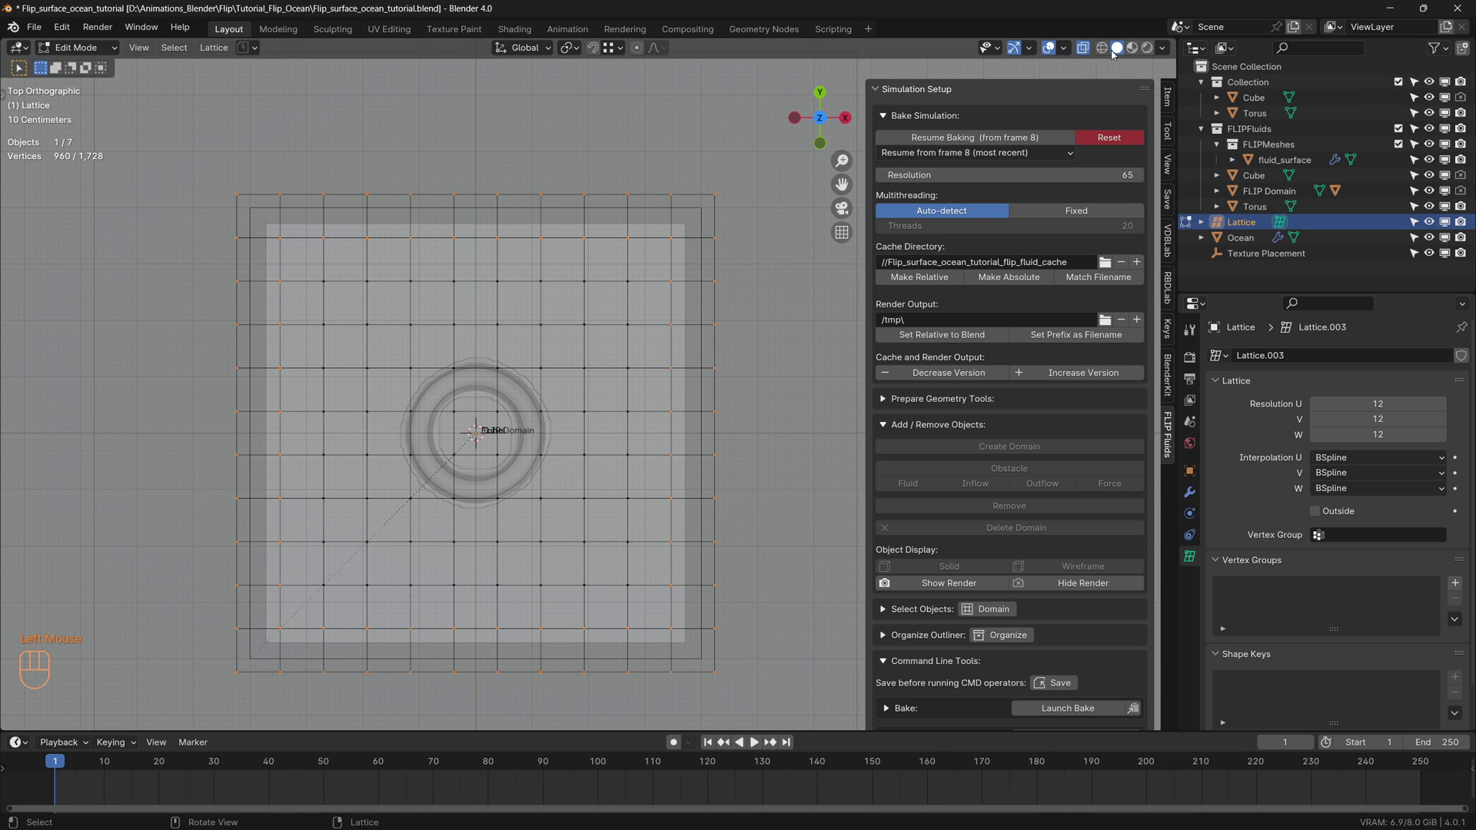
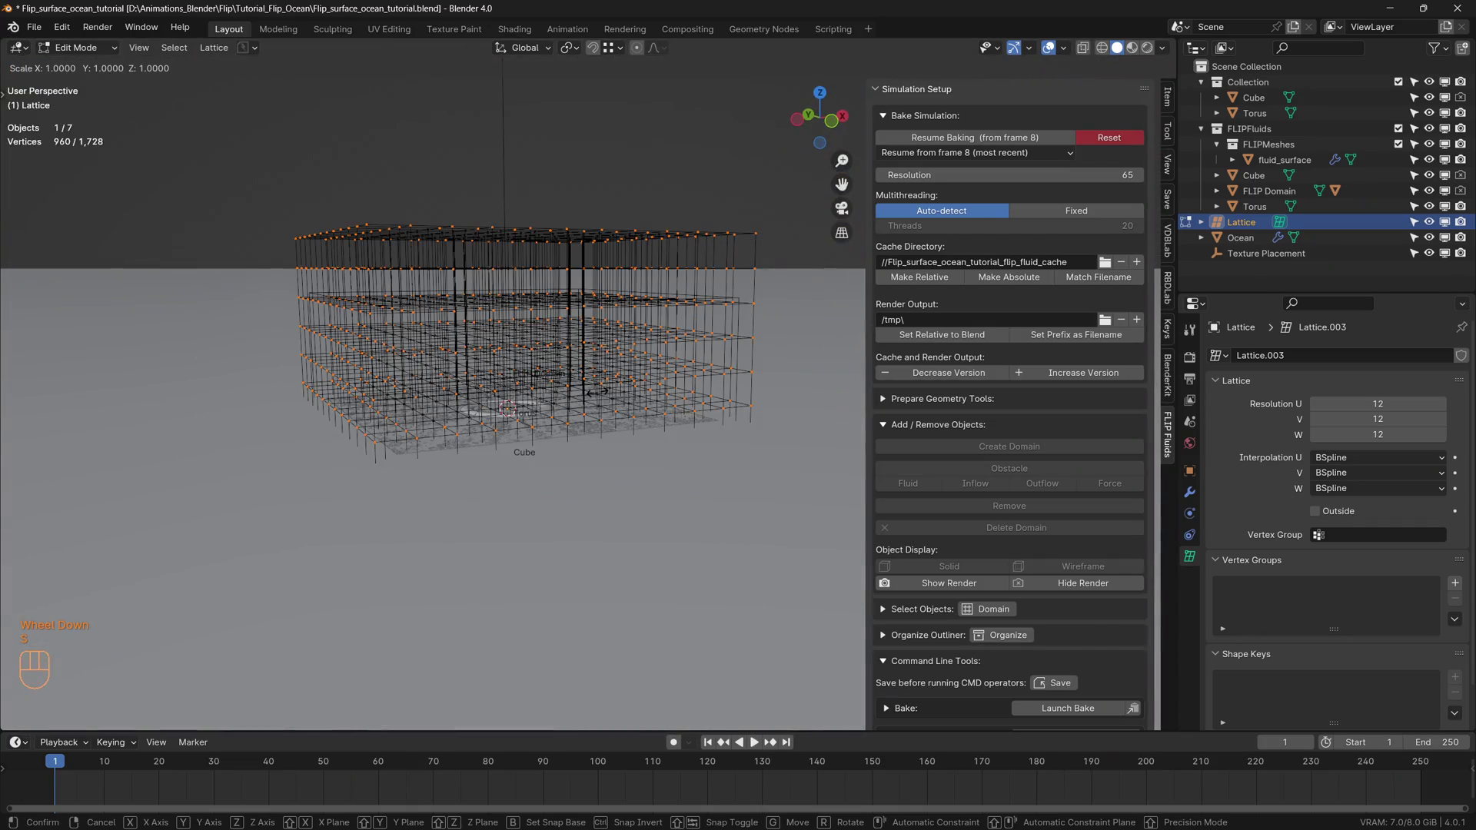
key(z)
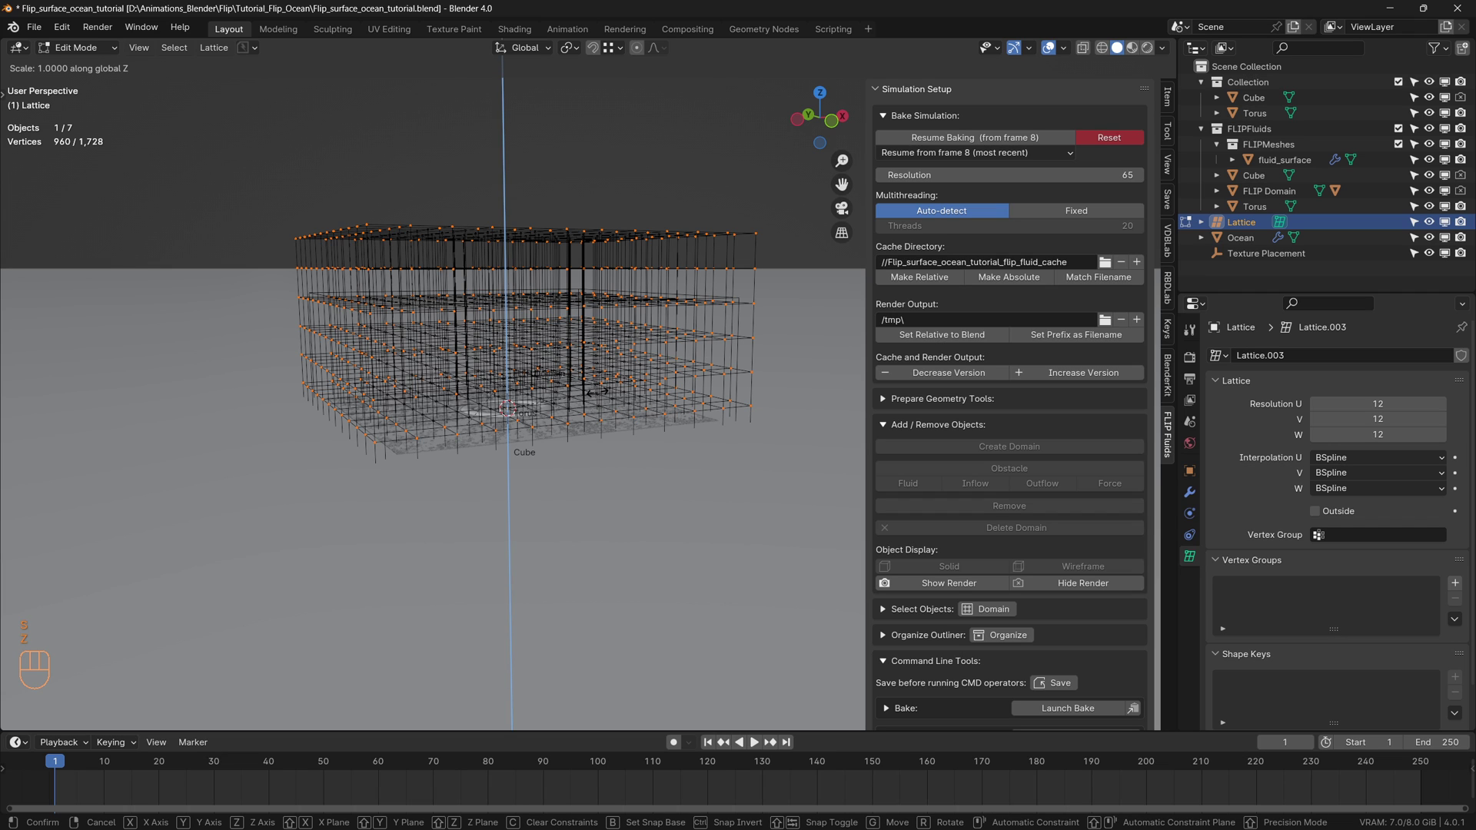
key(KP_0)
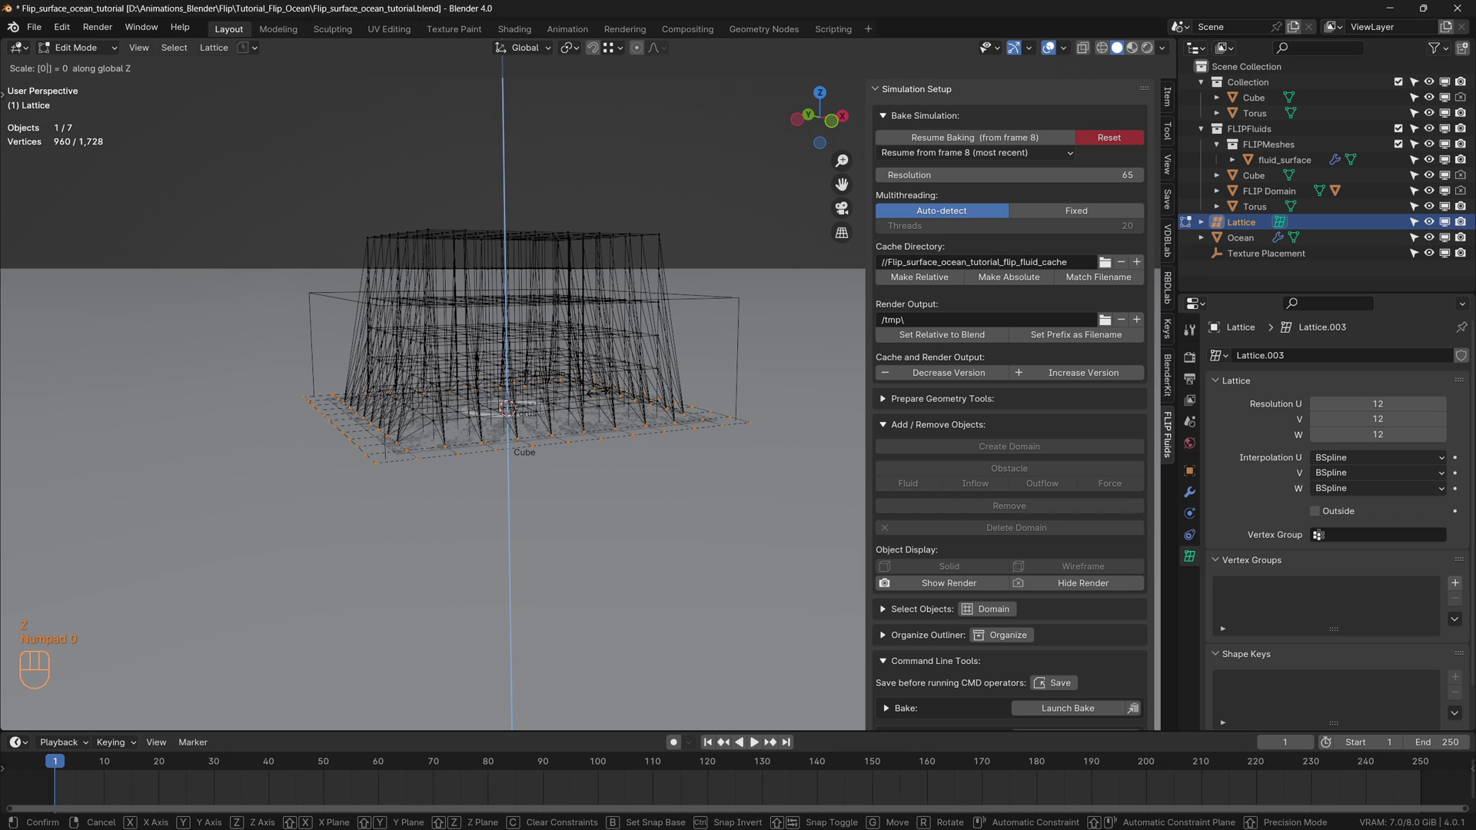
key(Return)
scroll(up, 3)
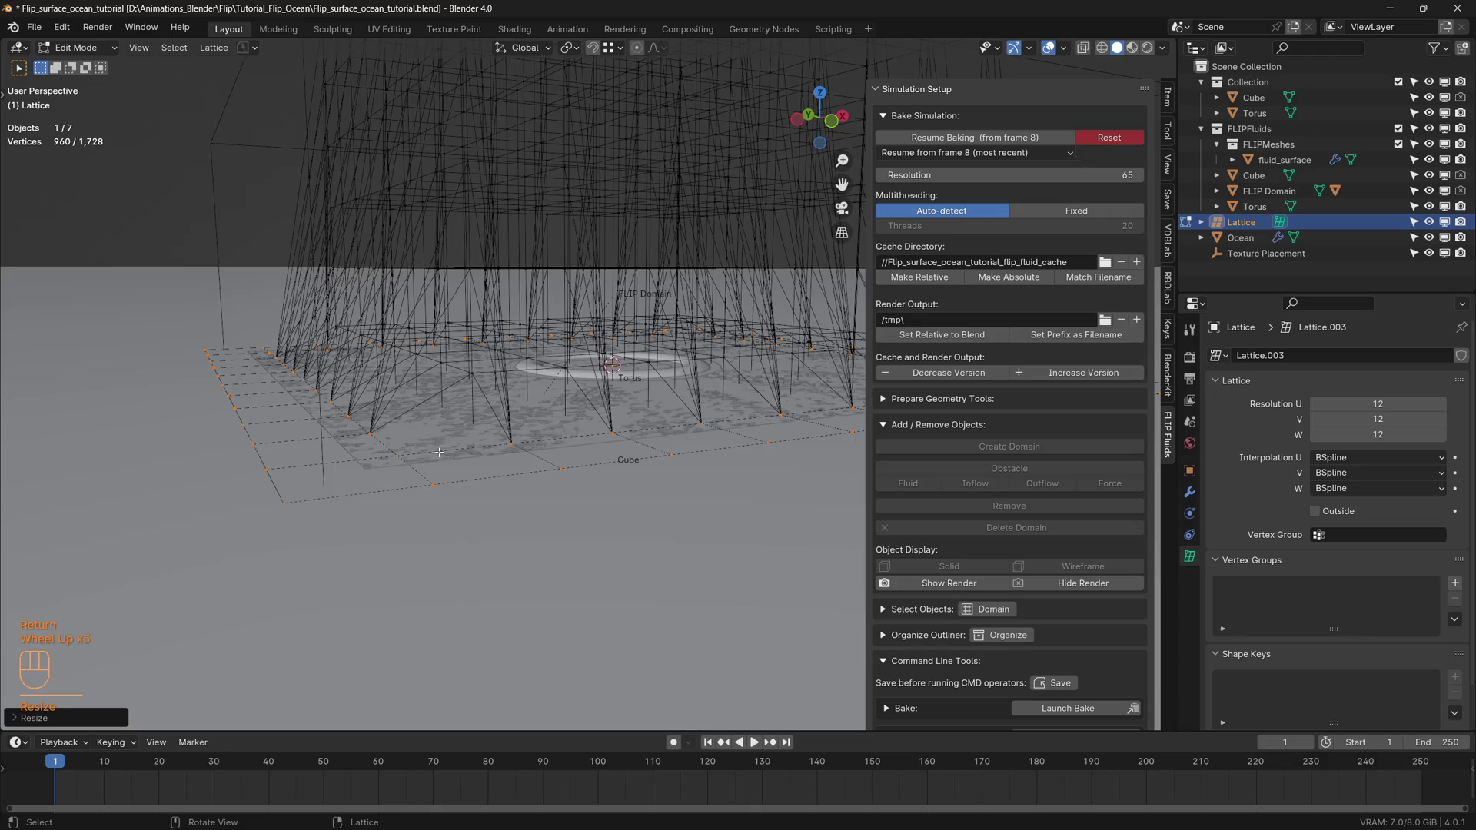
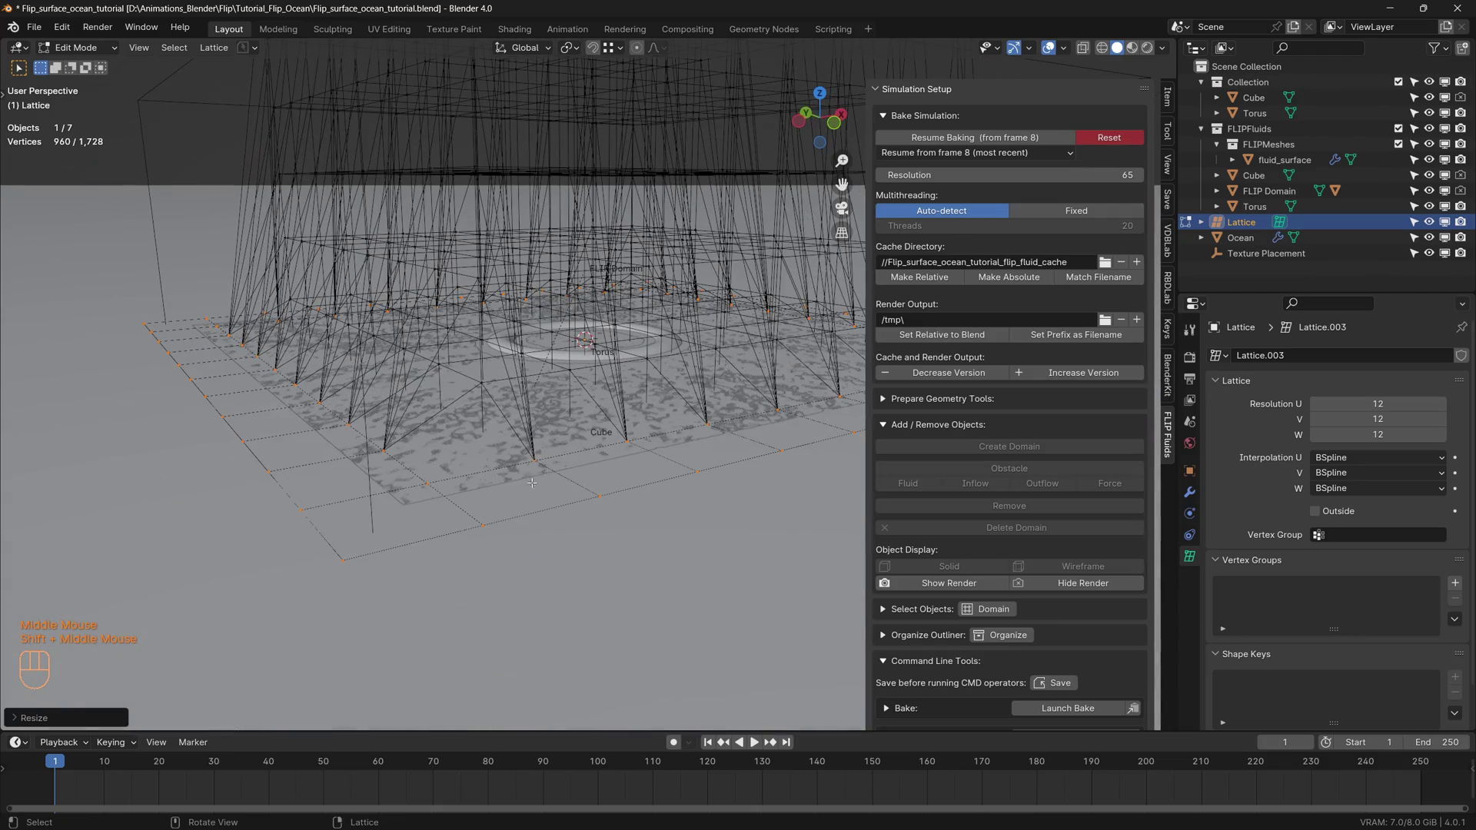
Return to Object Mode and inspect the flattened lattice from a new angle
key(Tab)
drag(673, 435, 488, 559)
scroll(down, 3)
middle_click(524, 492)
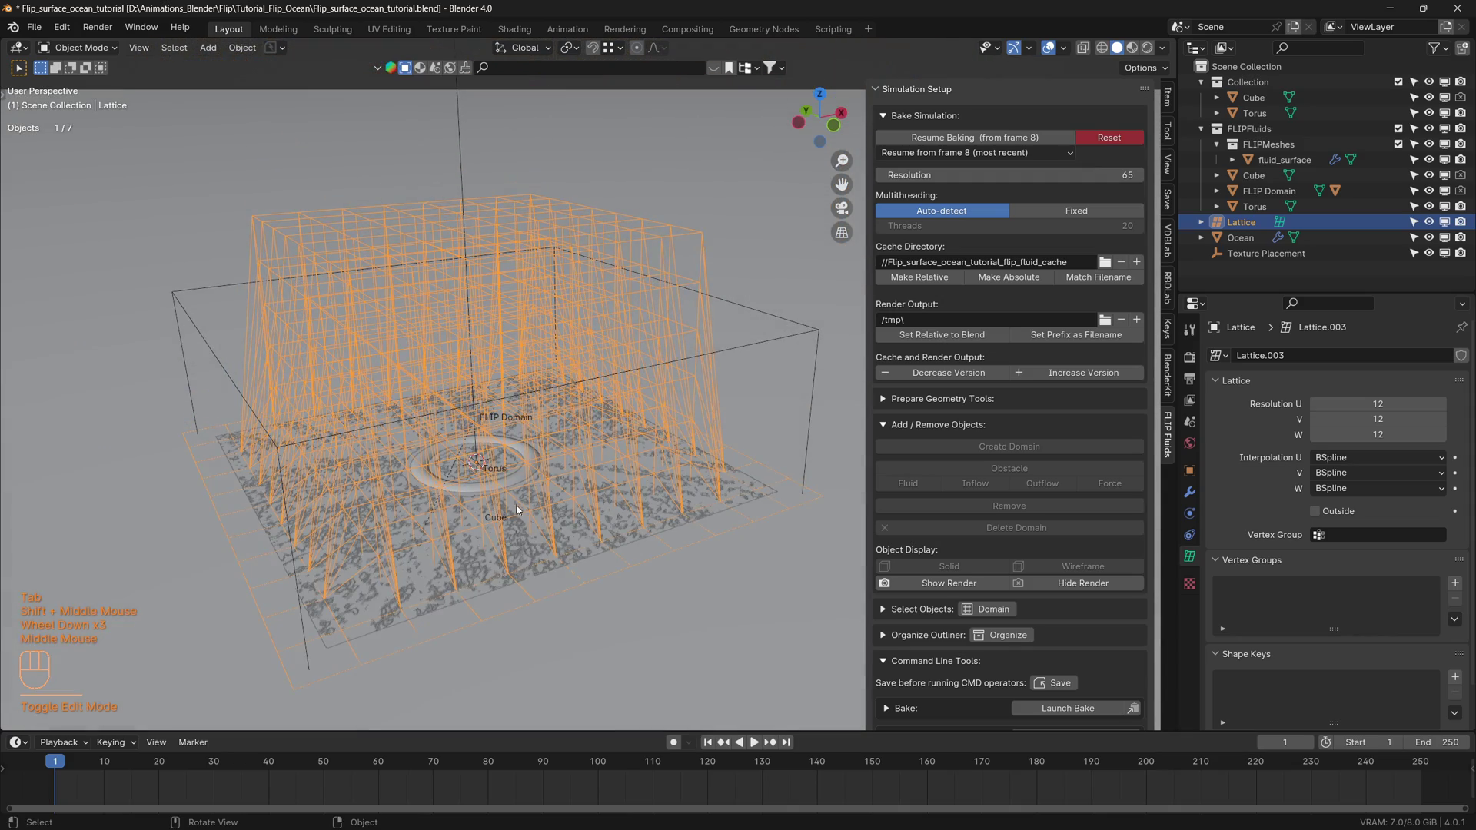
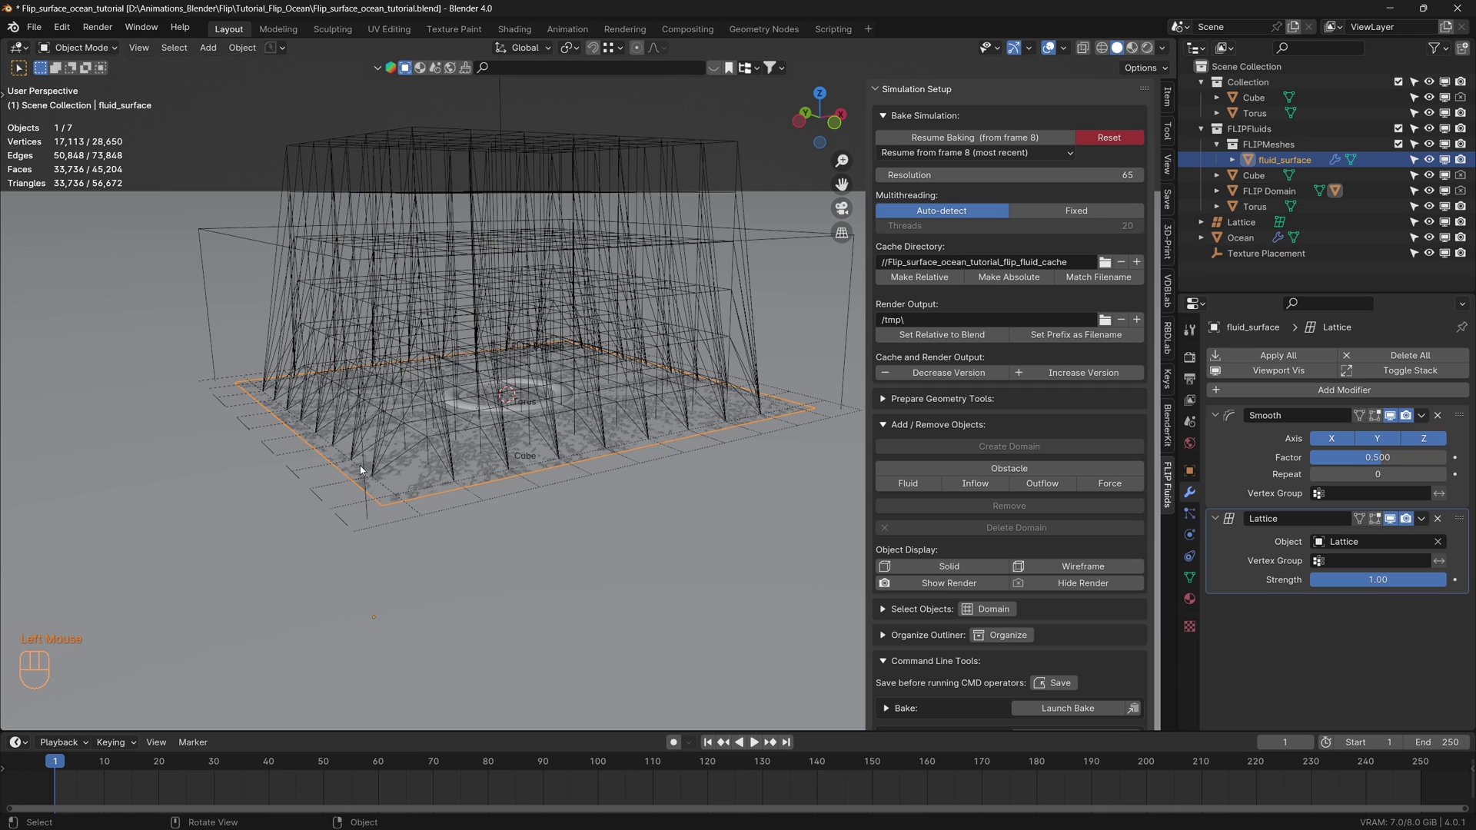
Orbit the view closer to the fluid surface carrying the Lattice modifier
drag(365, 469, 368, 469)
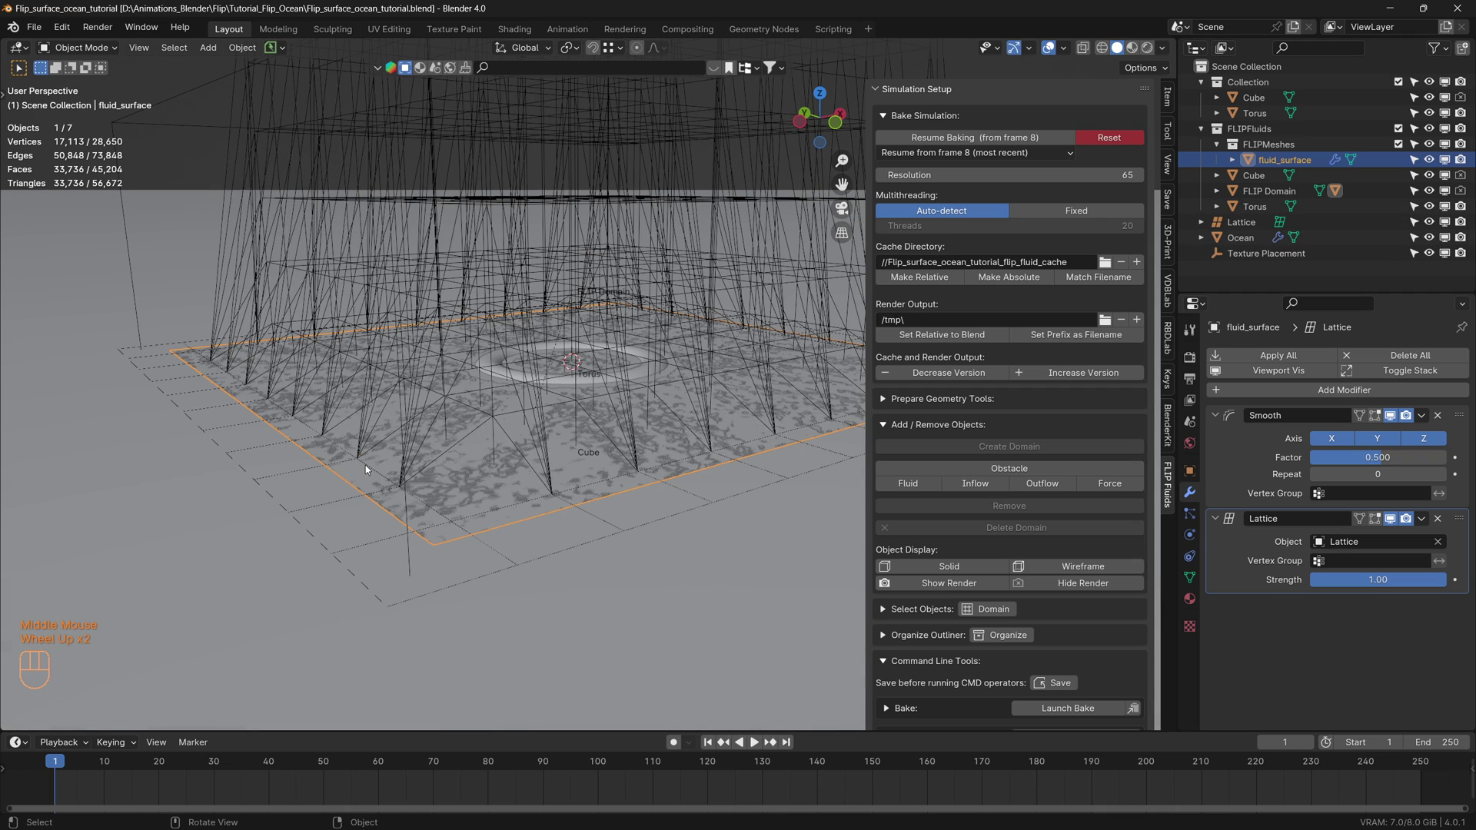
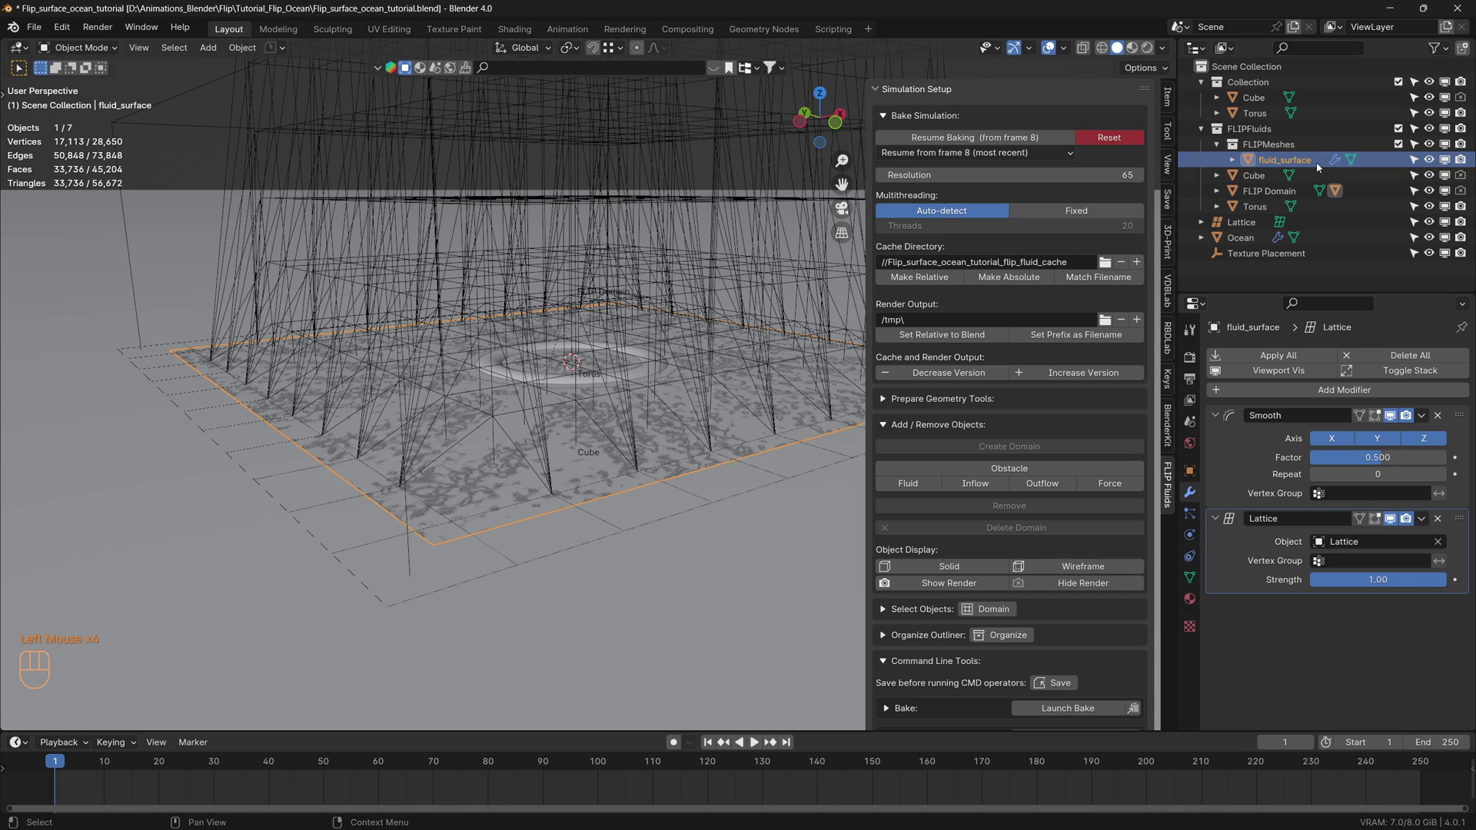
Hide the lattice, select fluid_surface, then show the ship scene's Lattice object
click(1433, 227)
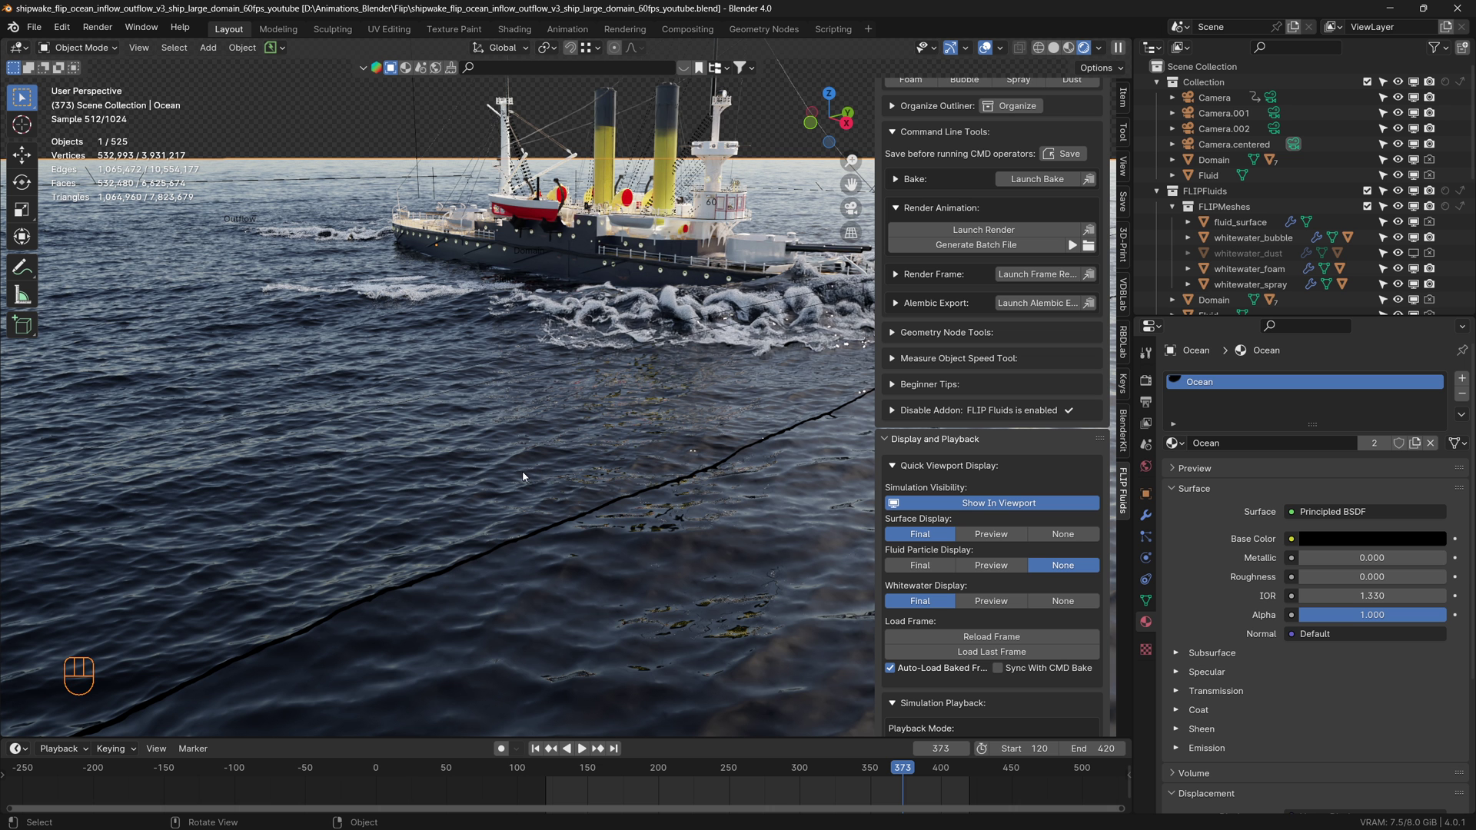
click(526, 476)
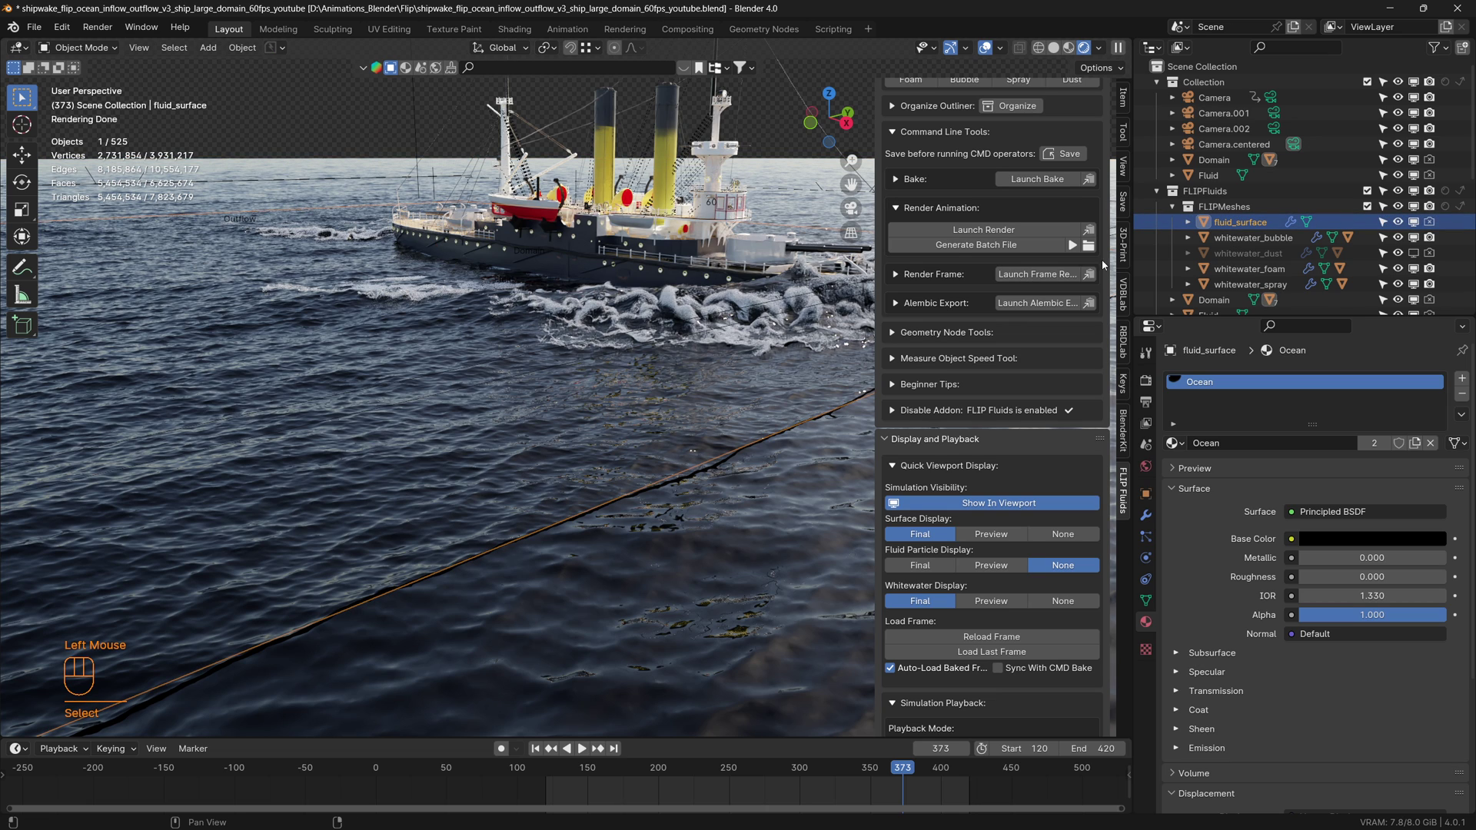
scroll(down, 3)
scroll(down, 3)
click(1400, 255)
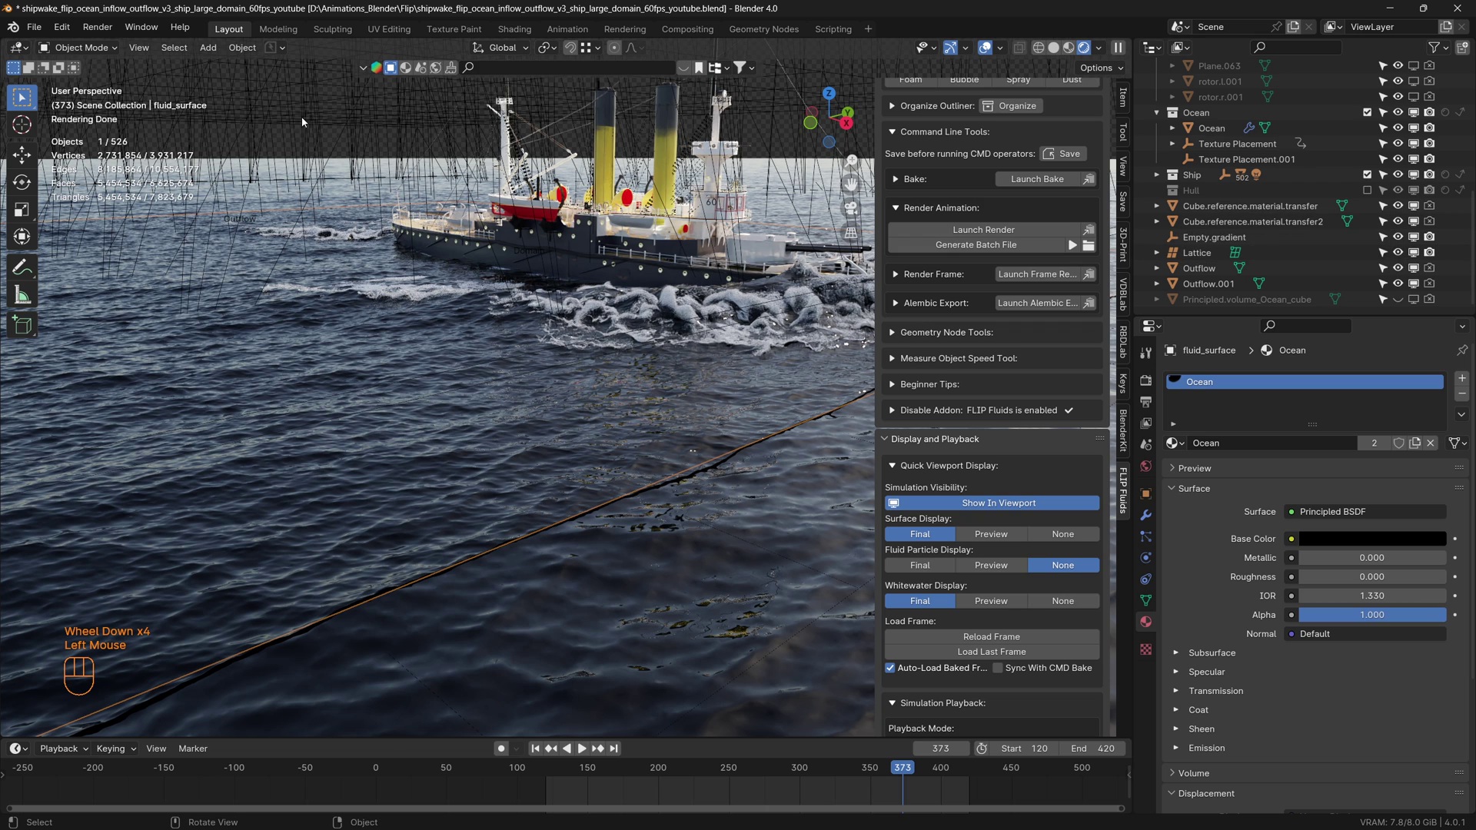
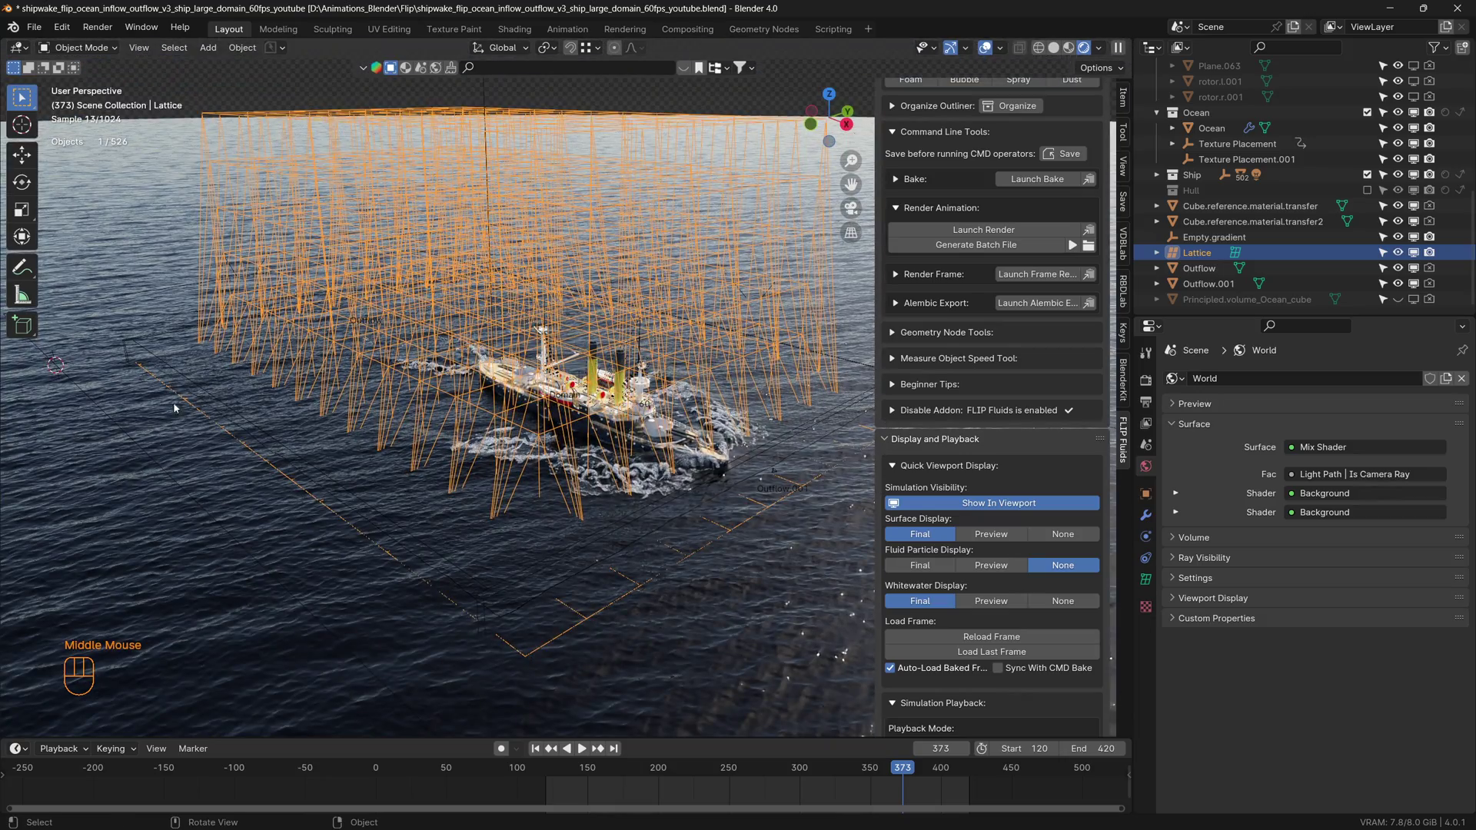
Orbit around the ship scene and select the fluid surface mesh again
drag(461, 539, 369, 527)
scroll(up, 3)
scroll(up, 3)
click(470, 478)
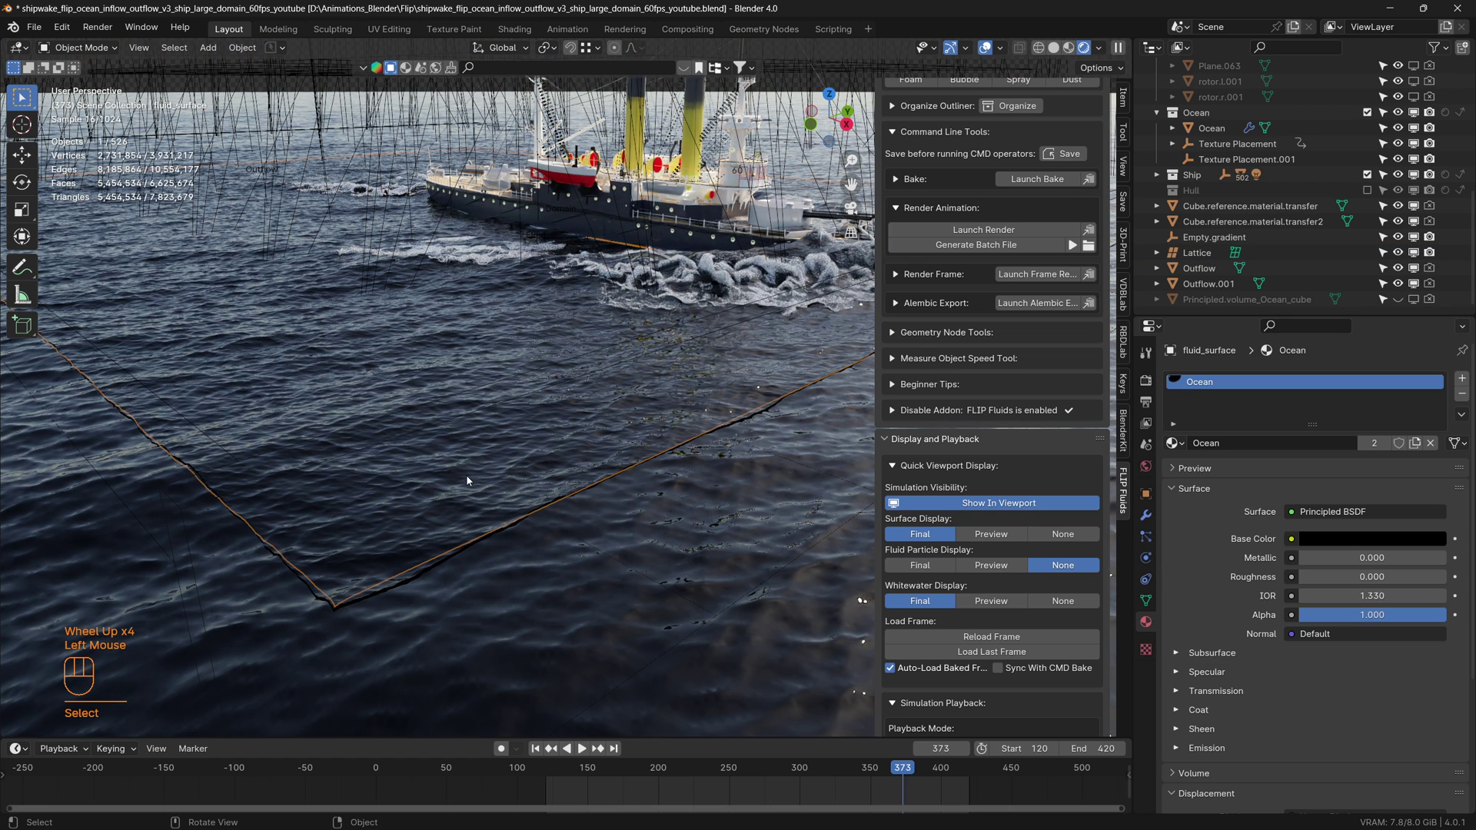
Show the fluid surface's modifier stack: Smooth, FF_MotionBlurSurface, then Lattice
click(1154, 513)
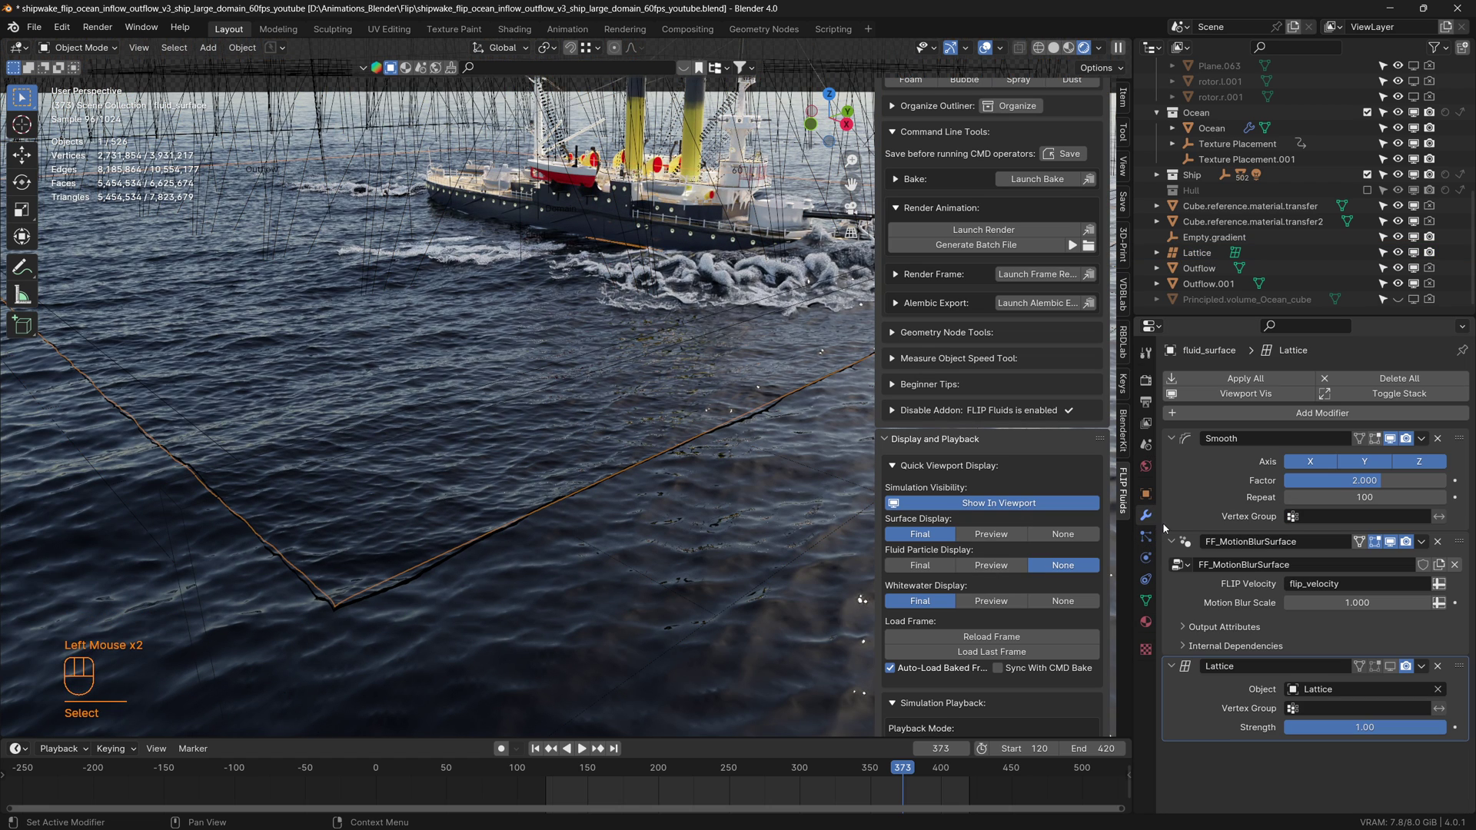
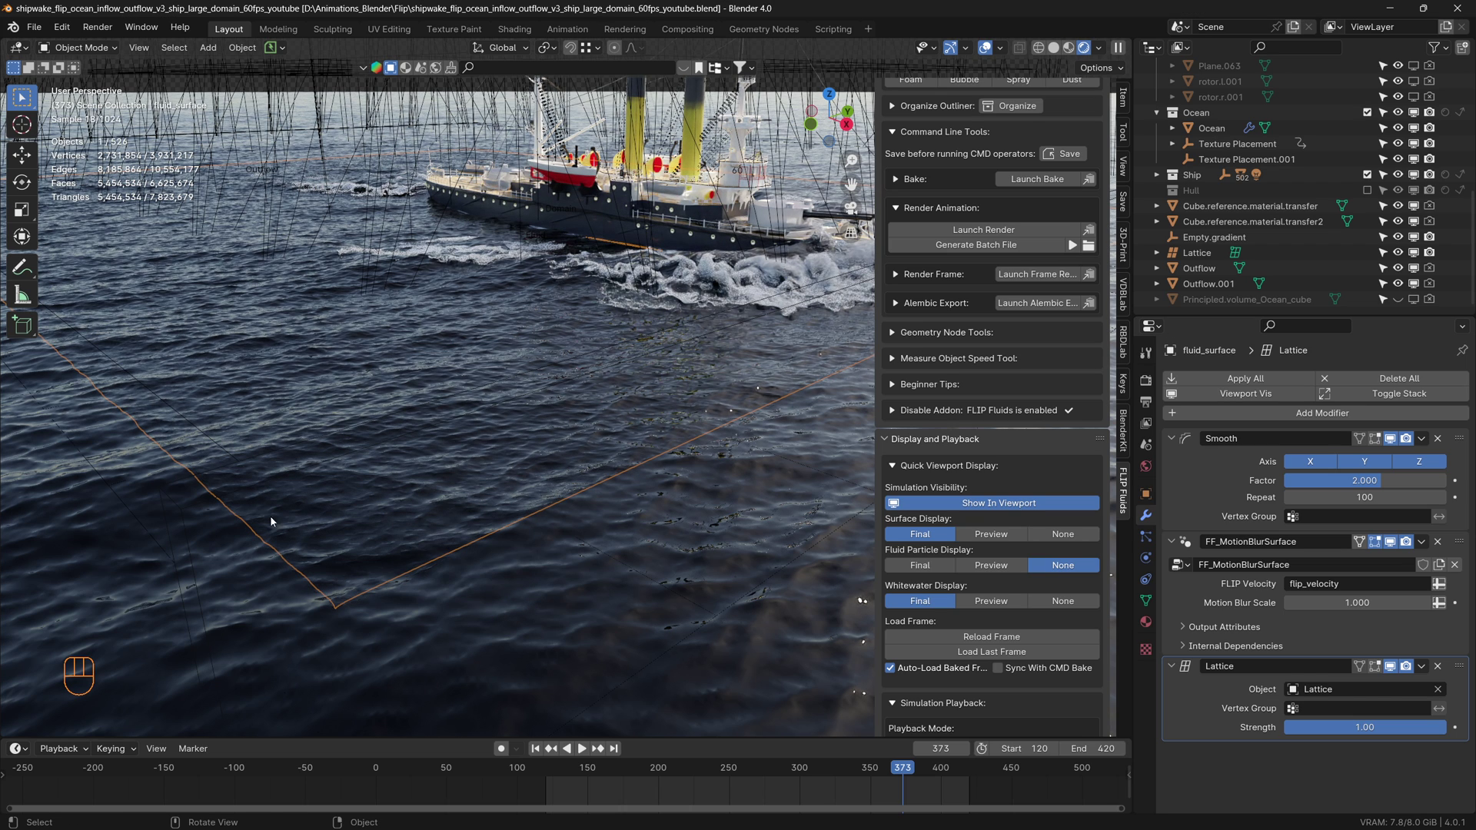
click(639, 658)
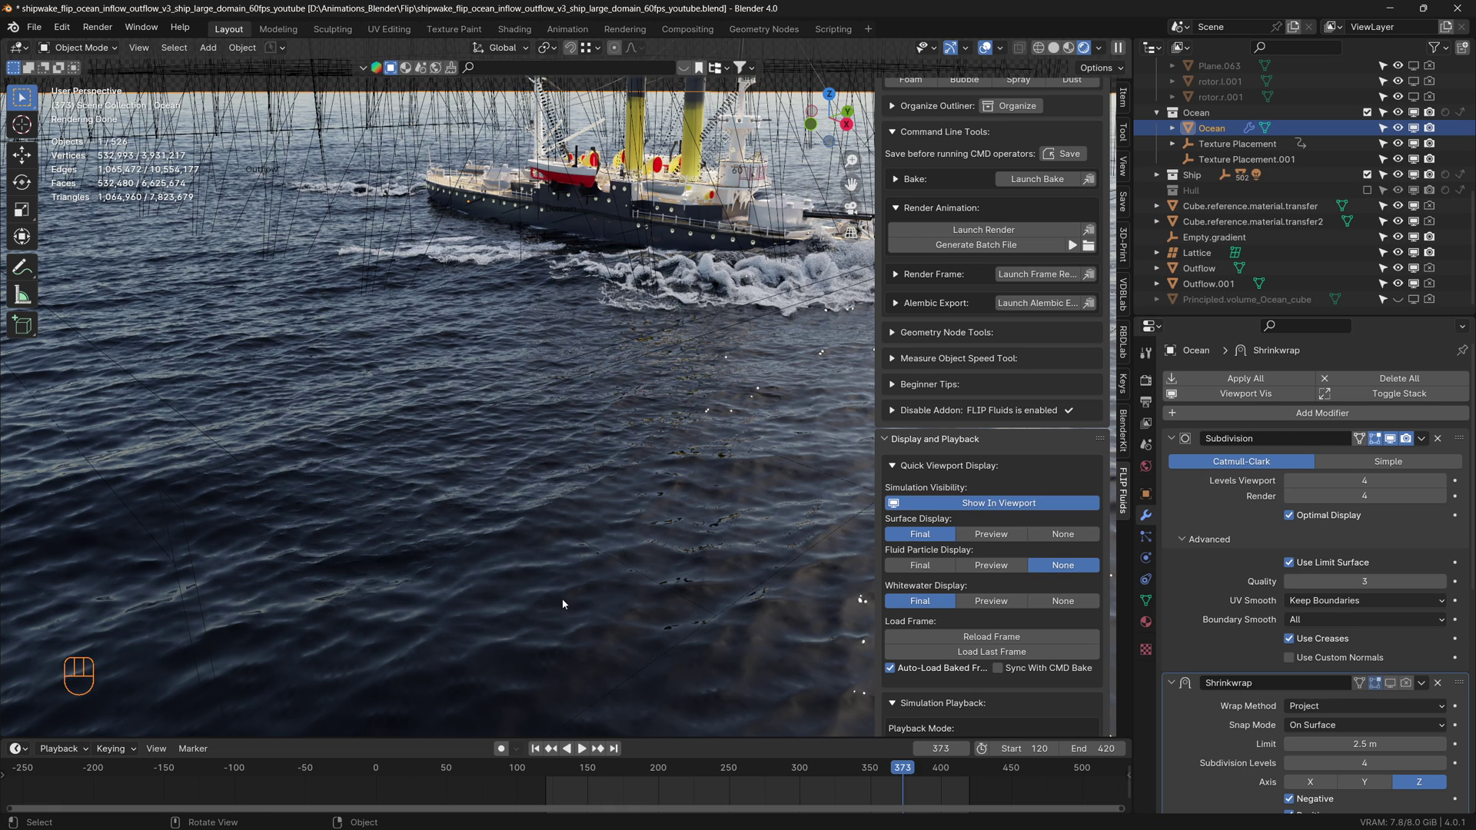
scroll(down, 3)
drag(696, 476, 529, 613)
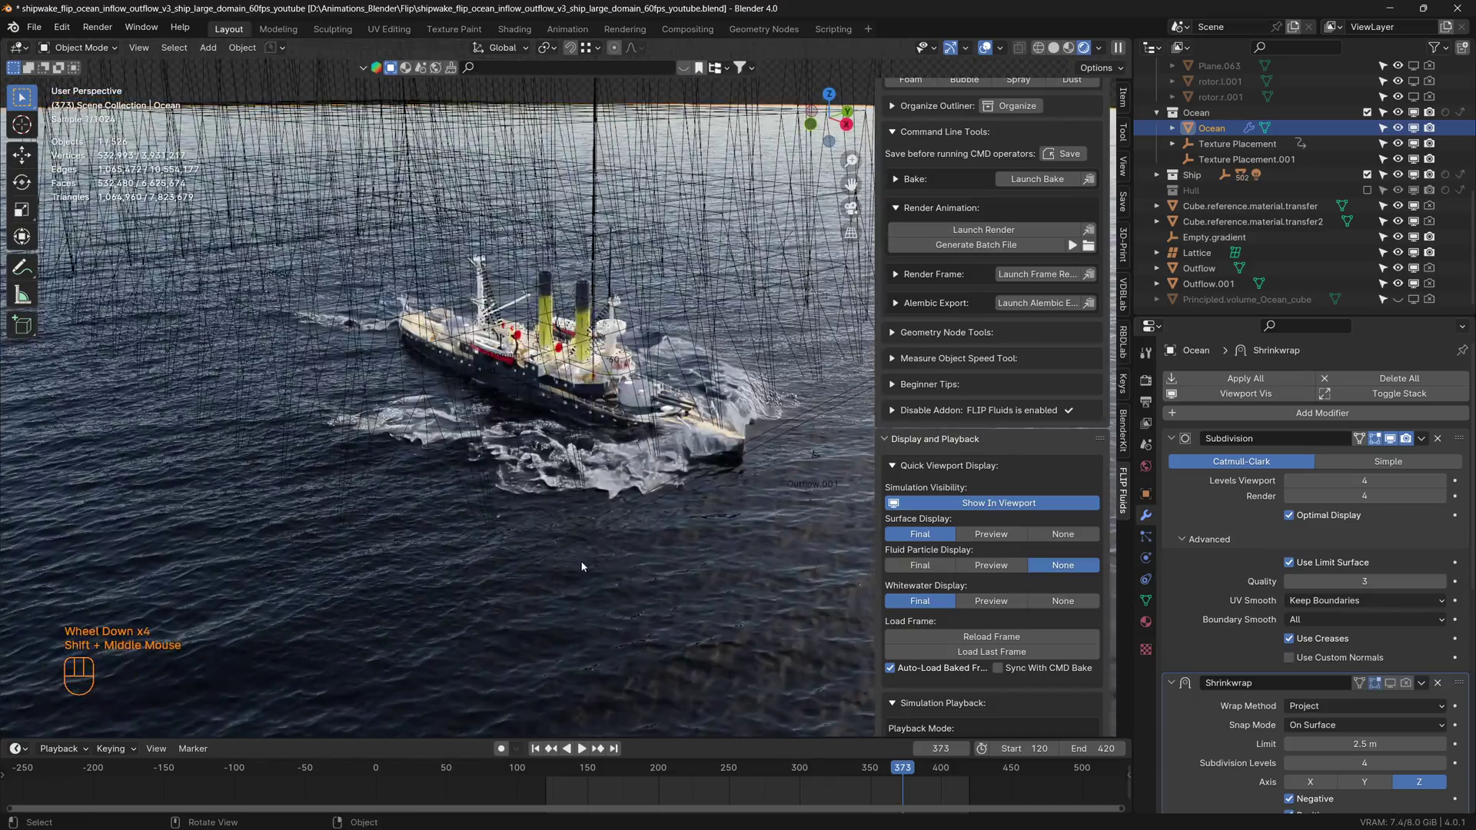
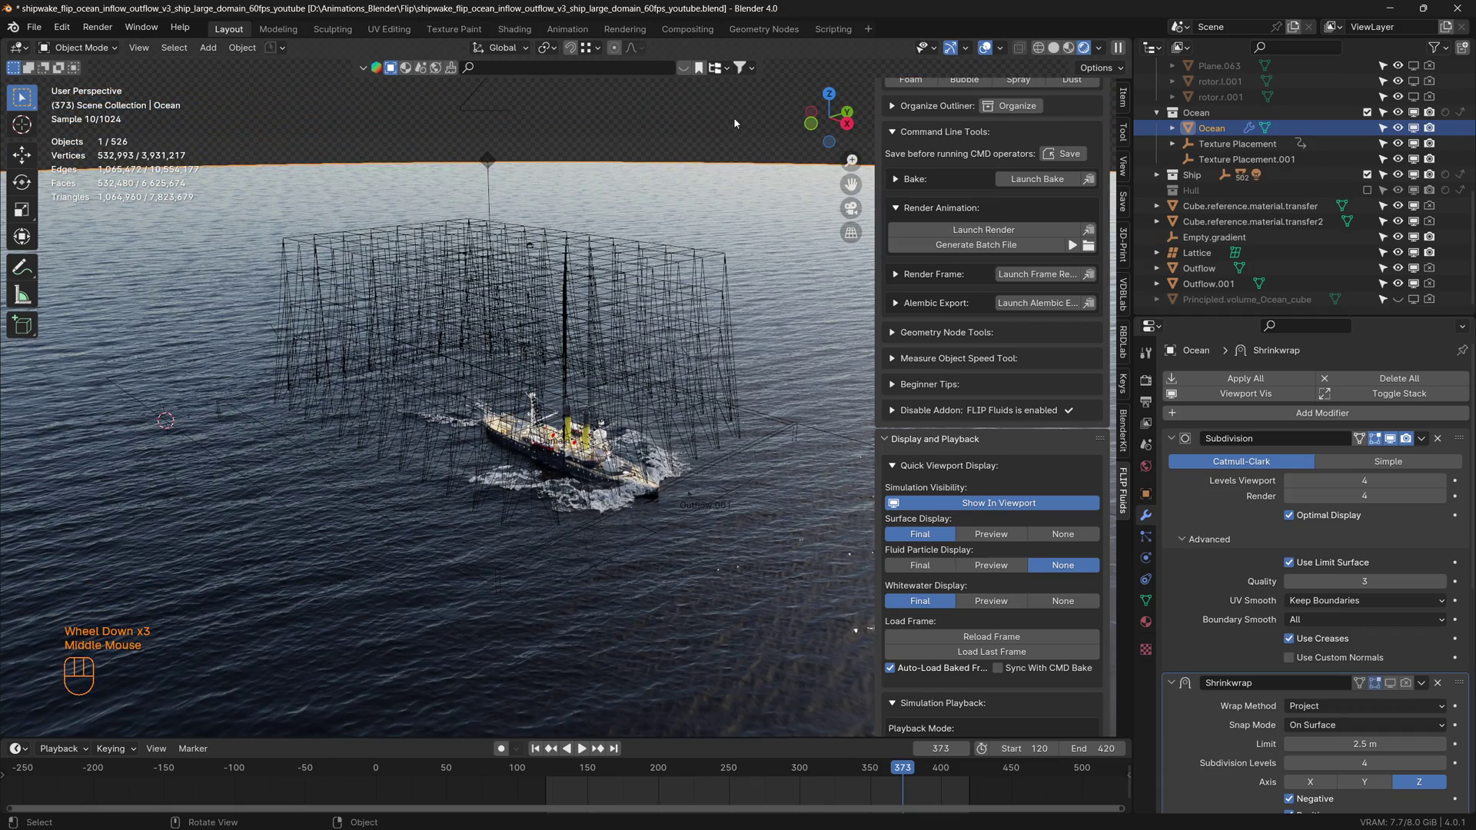
Hide the lattice object with H and adjust the viewport header options
click(617, 320)
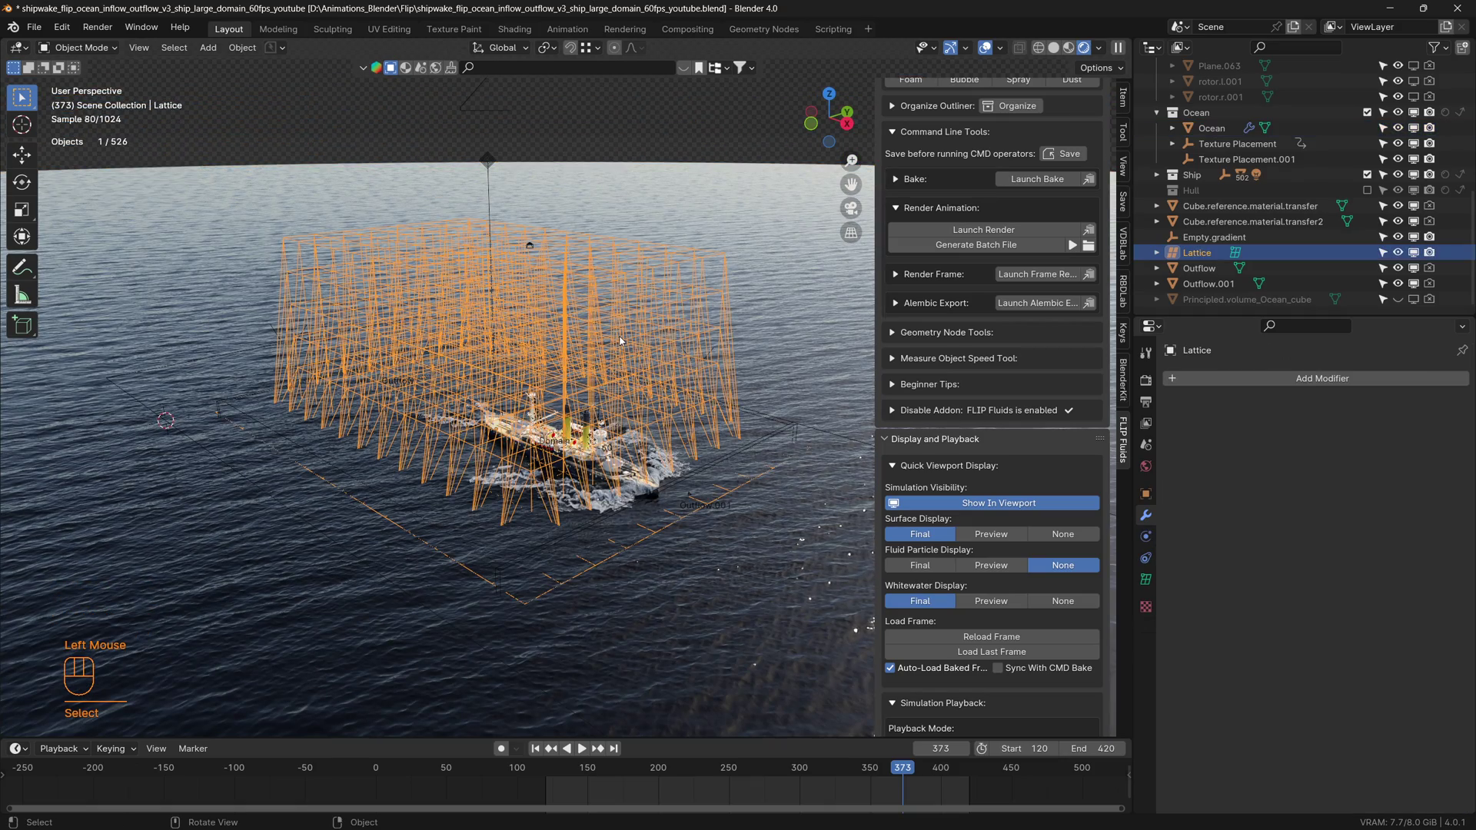
key(h)
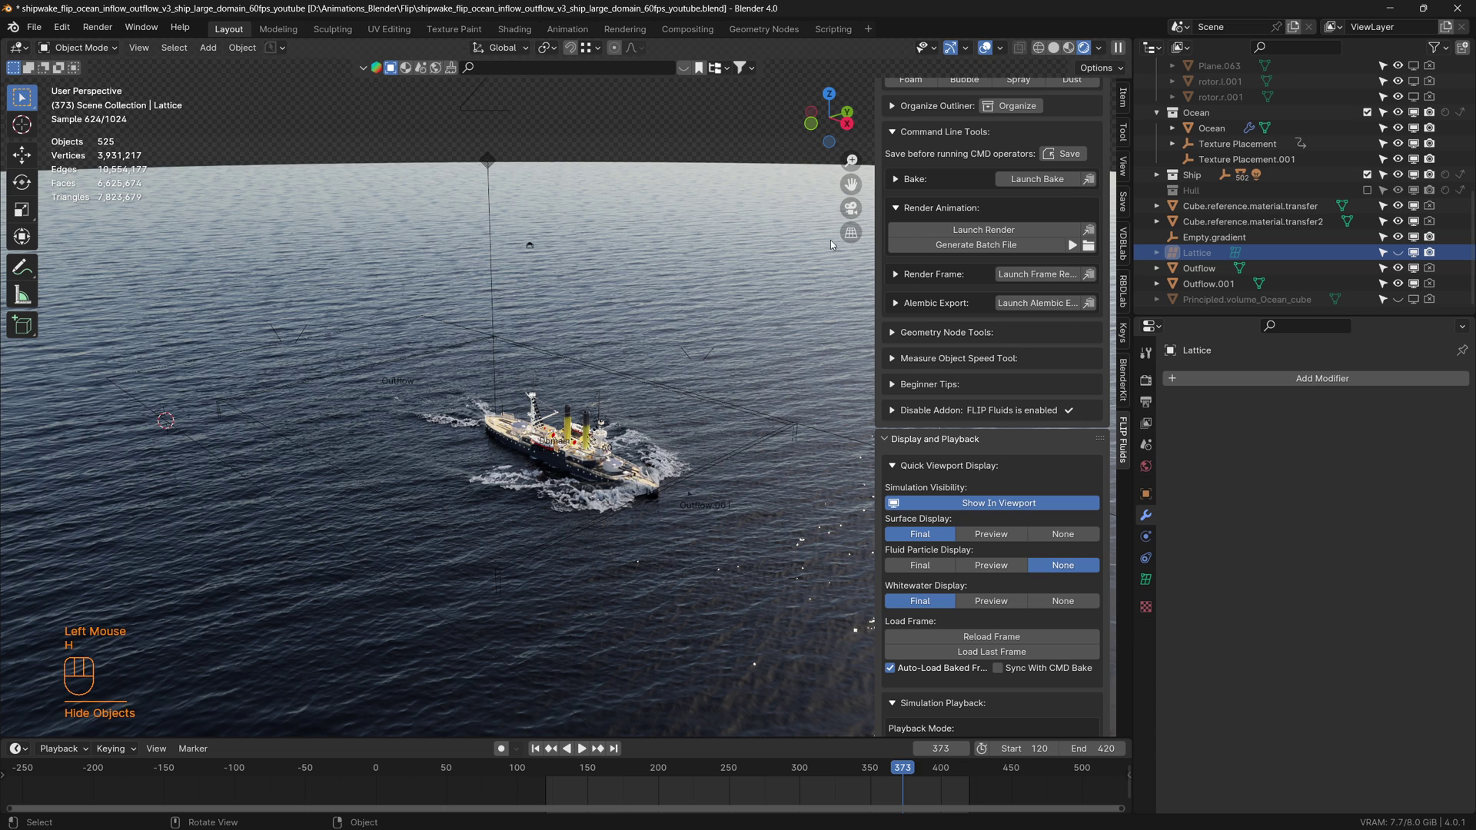
click(985, 50)
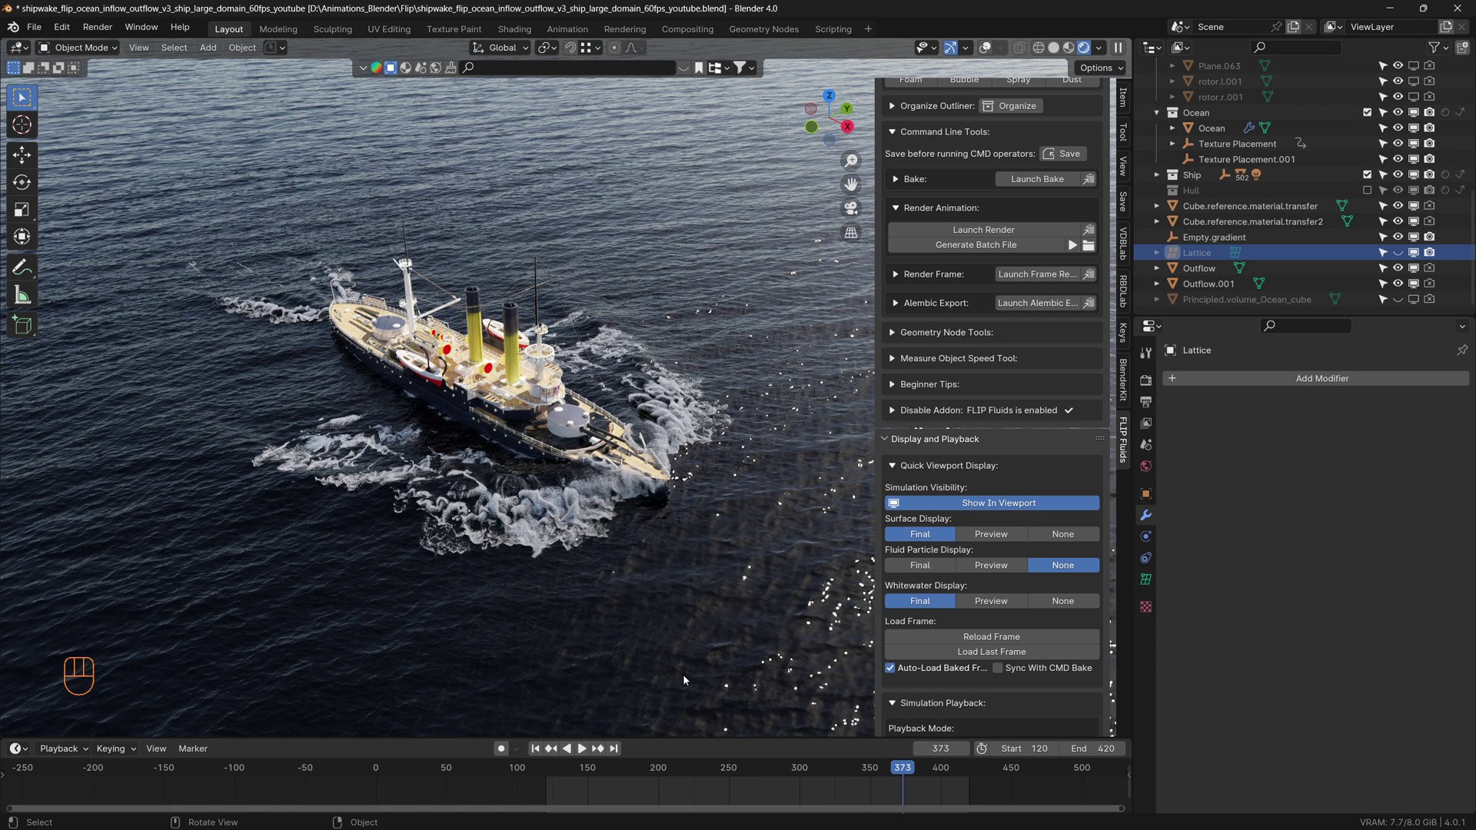
Select the Ocean object and scroll its modifiers to the Shrinkwrap onto fluid_surface
click(725, 154)
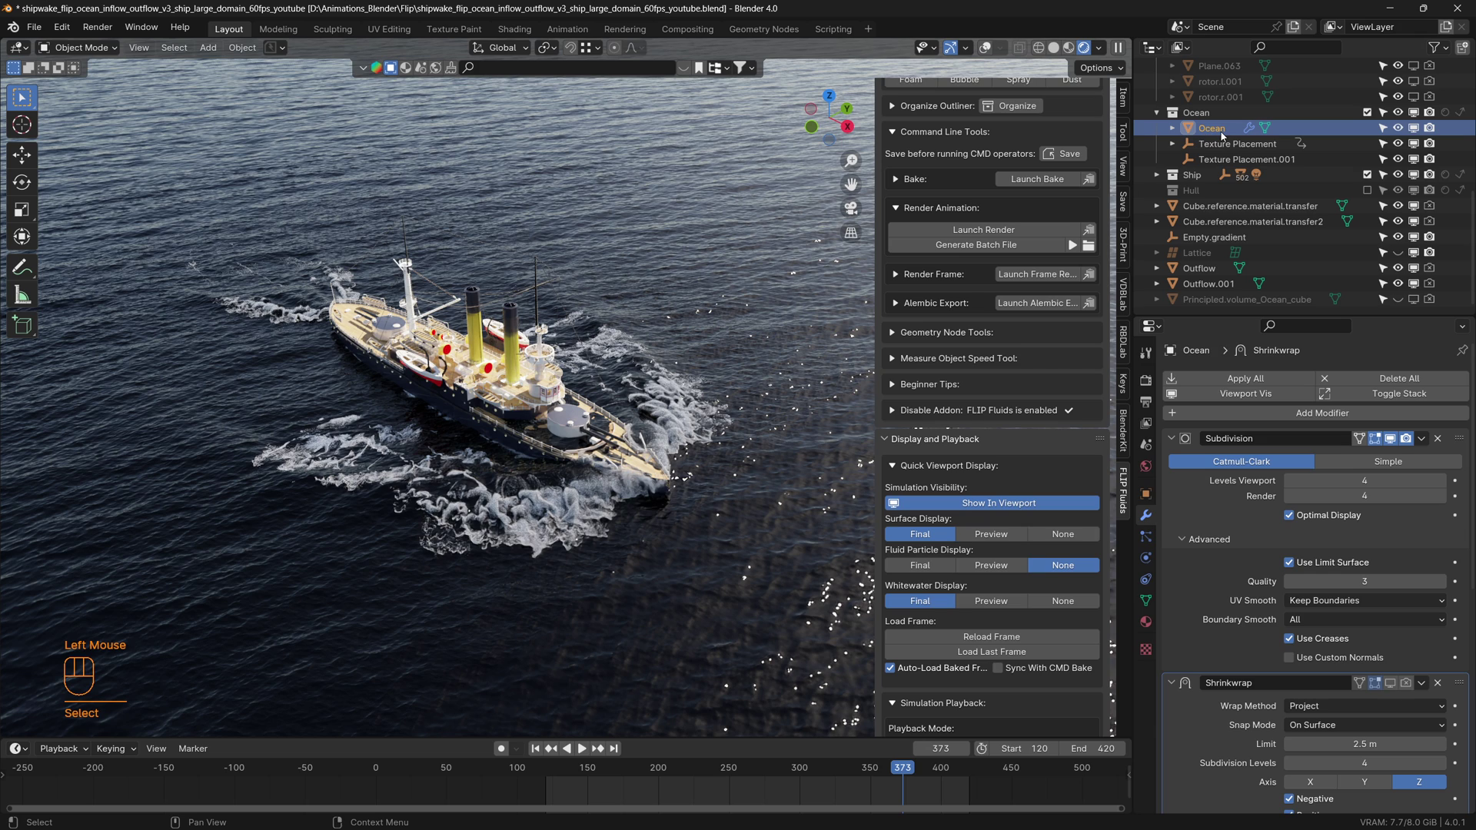
scroll(down, 3)
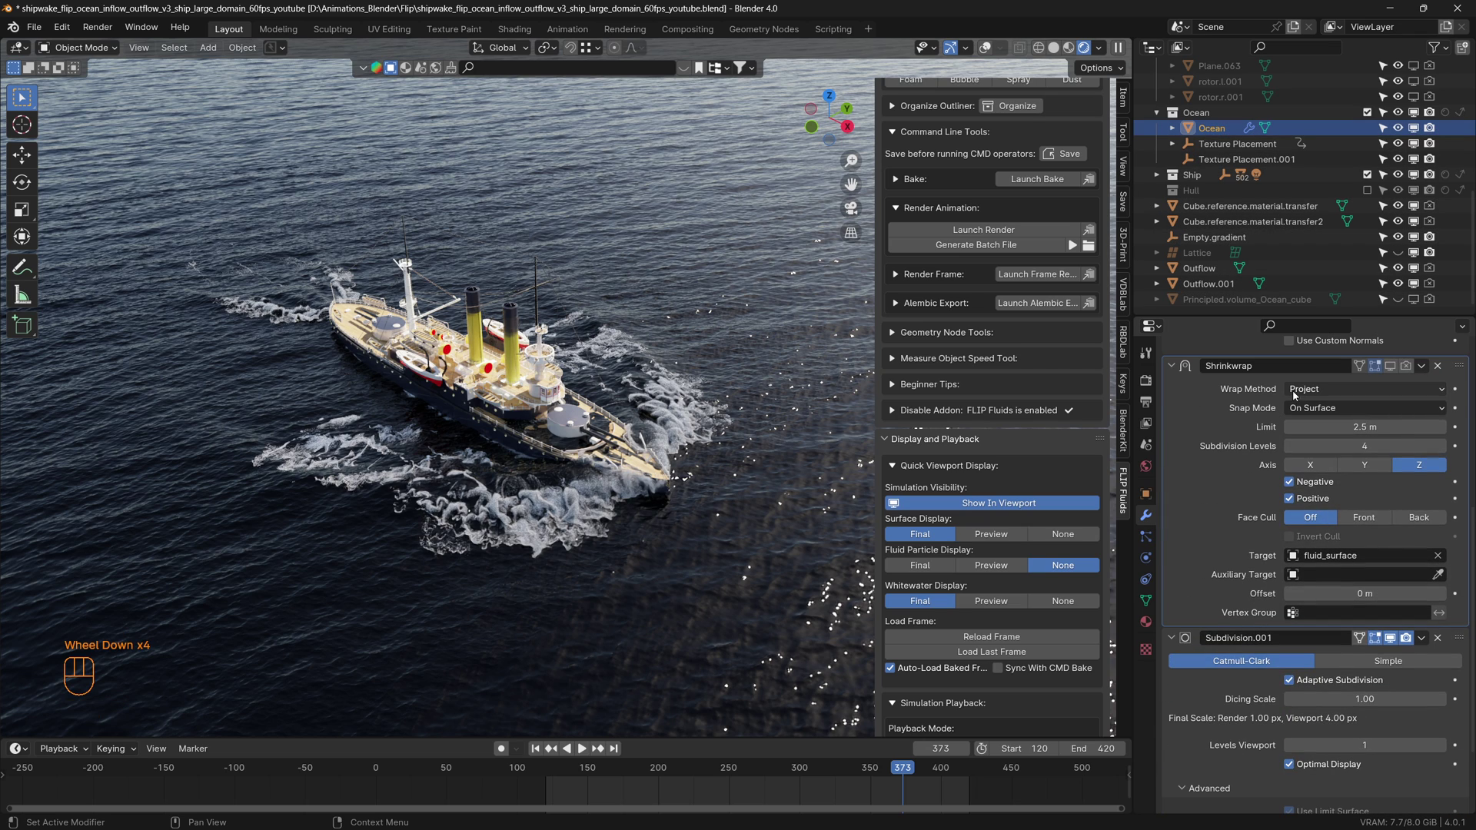
scroll(up, 3)
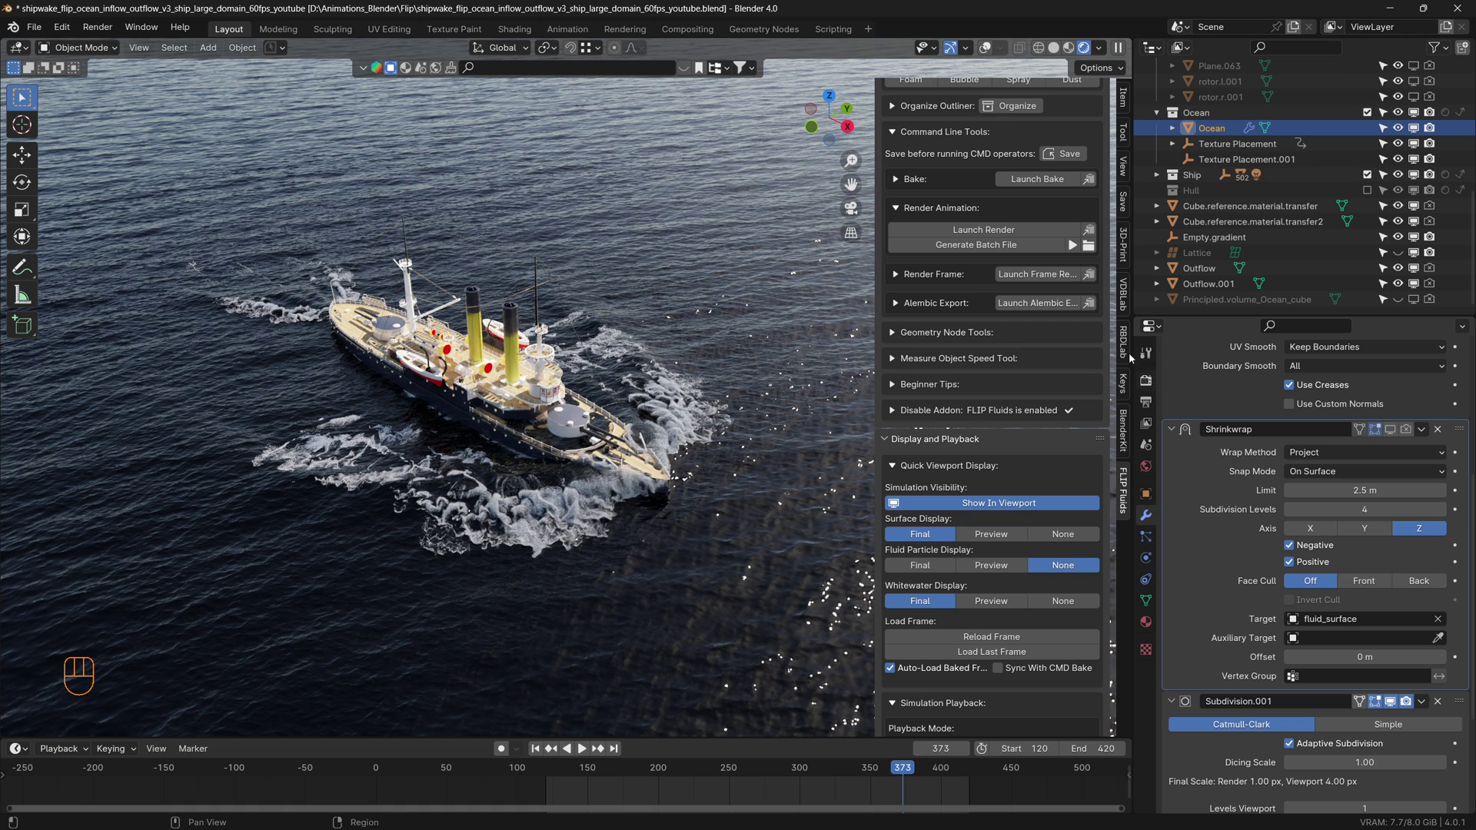
Switch the viewport to Solid shading, revealing ship, foam wake and ocean sheet
click(1058, 49)
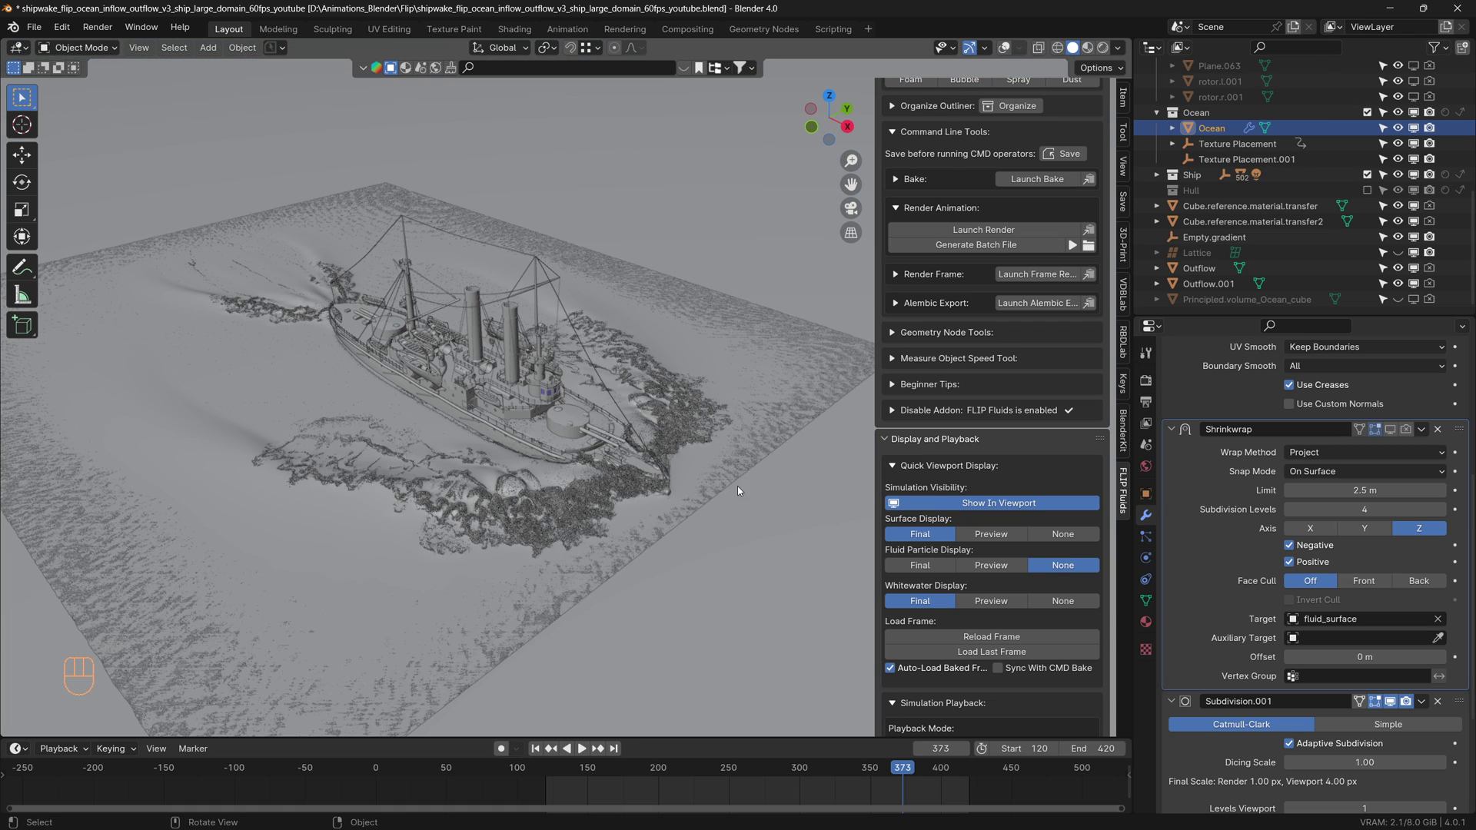
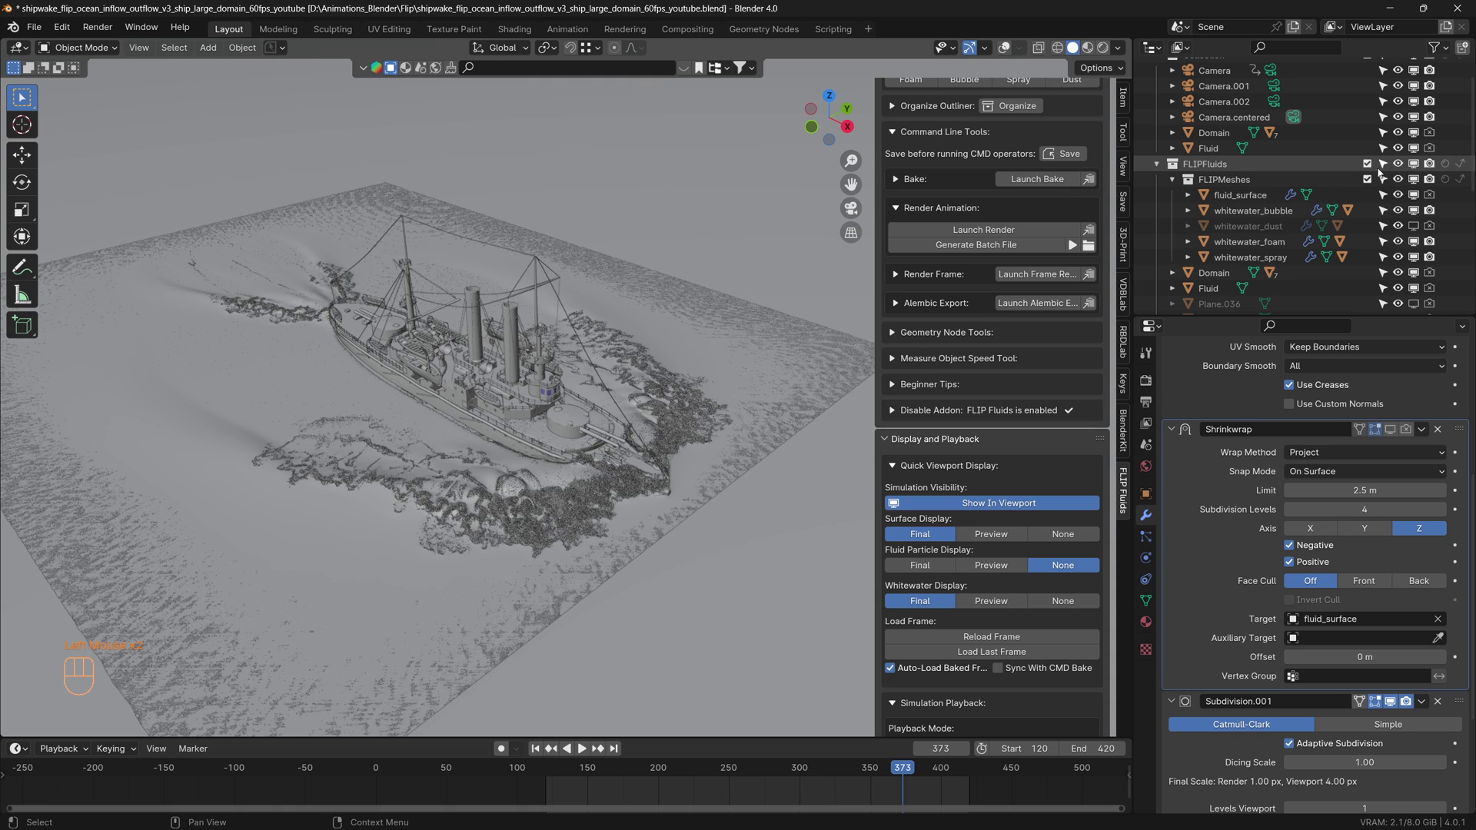
Show the Shrinkwrap result on the ocean, orbit the ship, then re-enable the FLIPFluids collection
click(1368, 166)
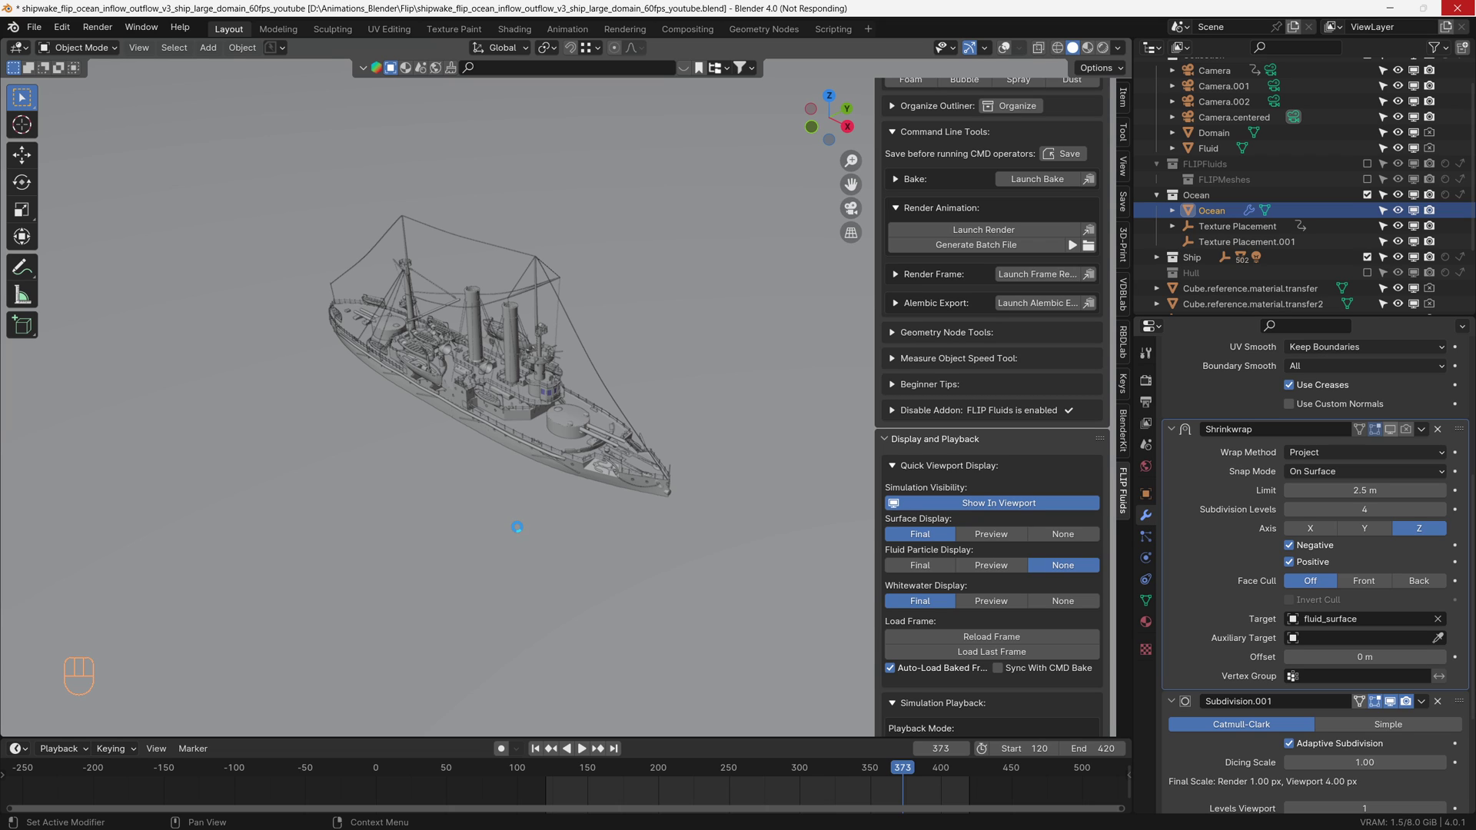
click(520, 530)
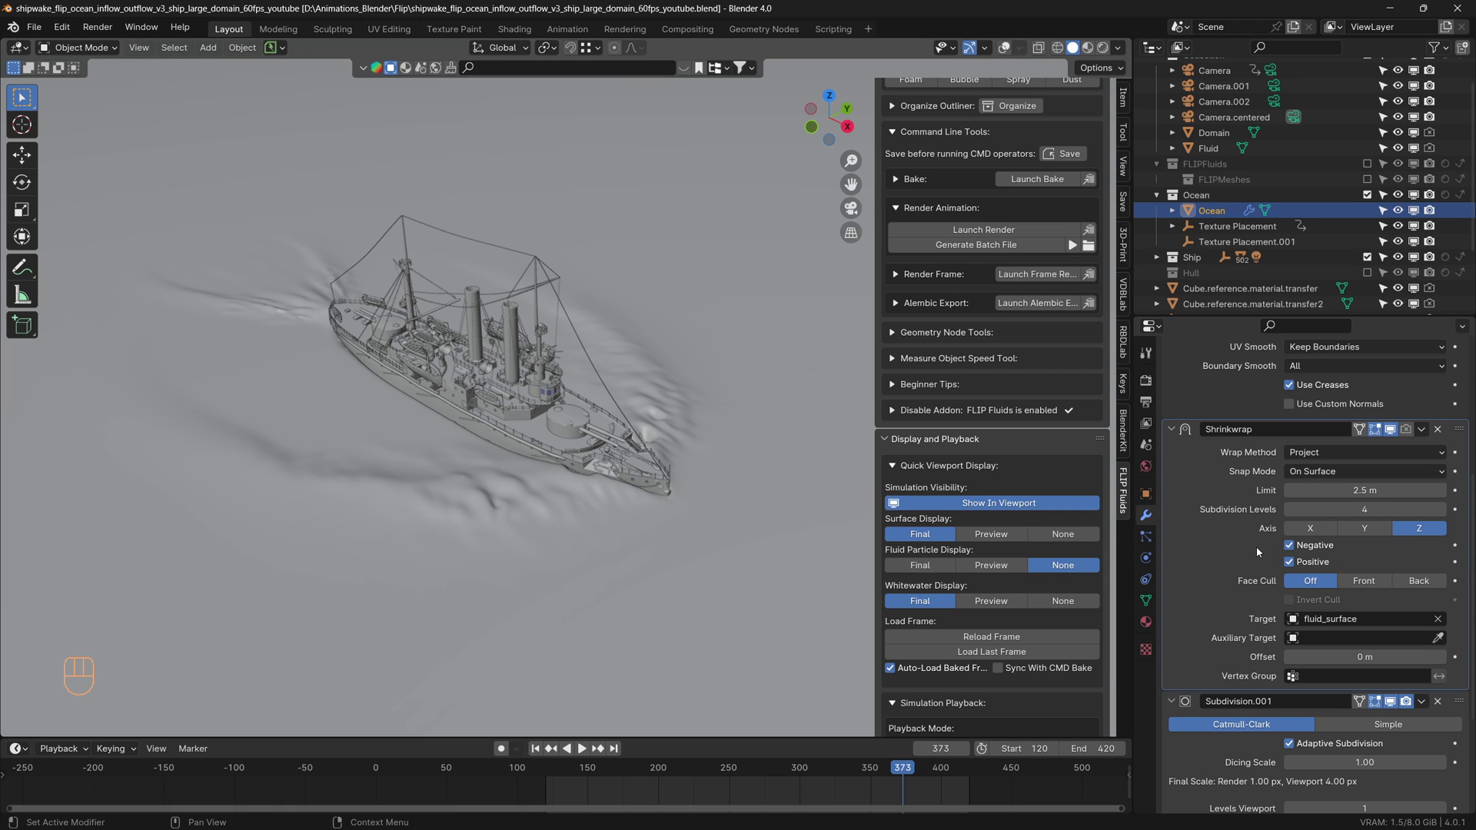
middle_click(555, 615)
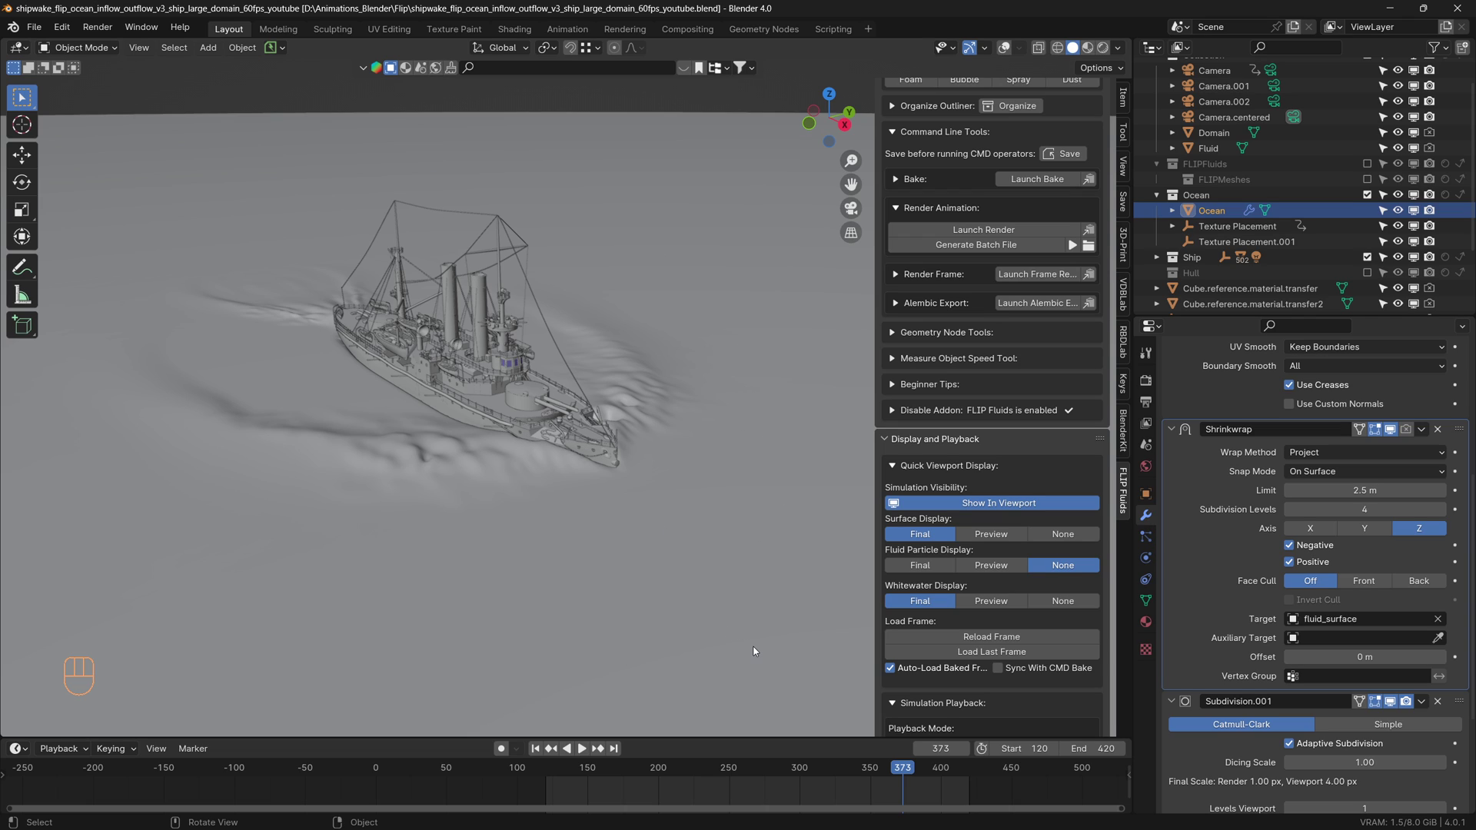
scroll(up, 3)
click(1371, 195)
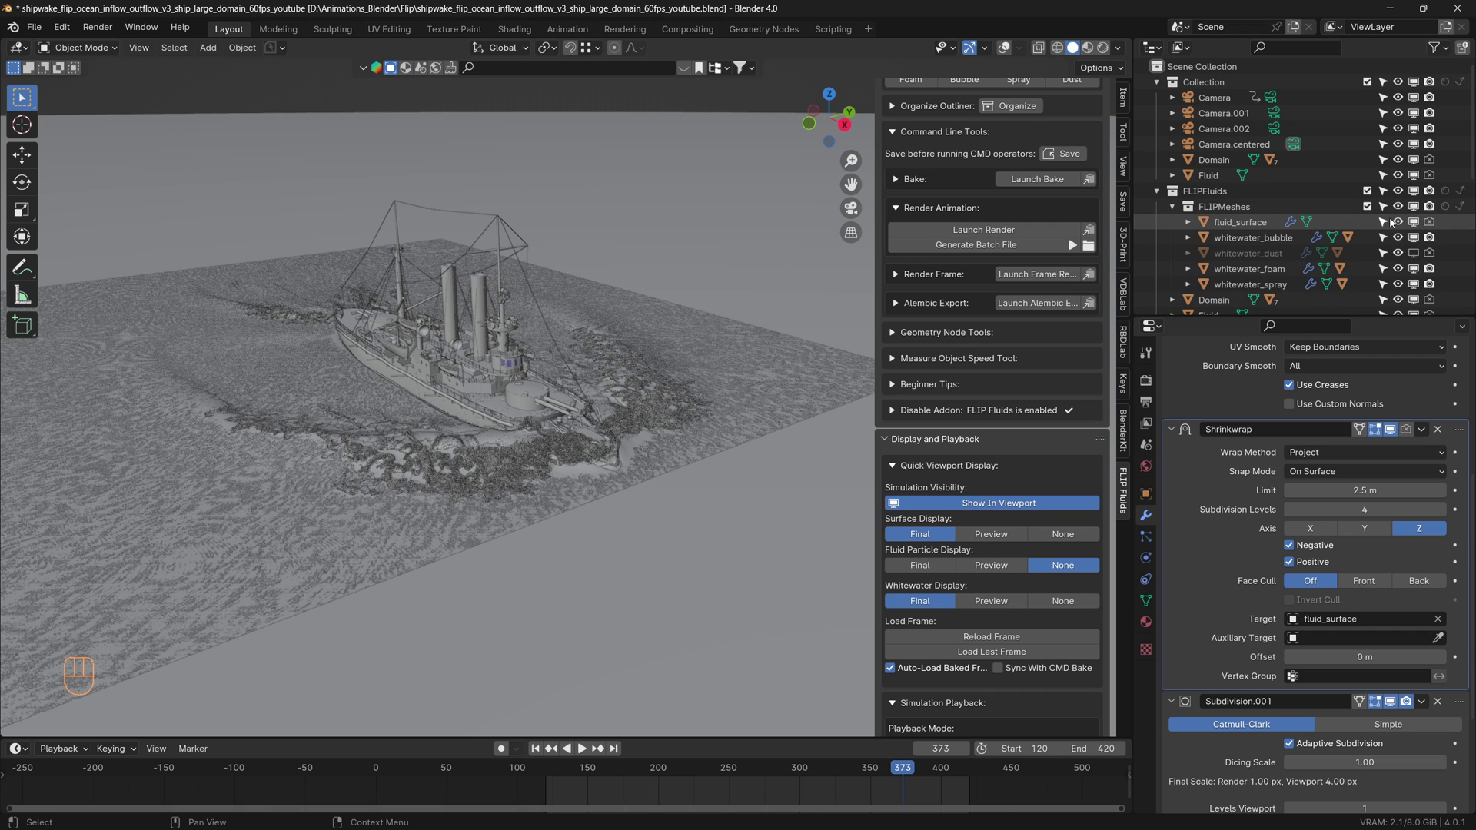
Hide fluid_surface and orbit to inspect the shrinkwrapped ocean under the whitewater foam
click(1402, 224)
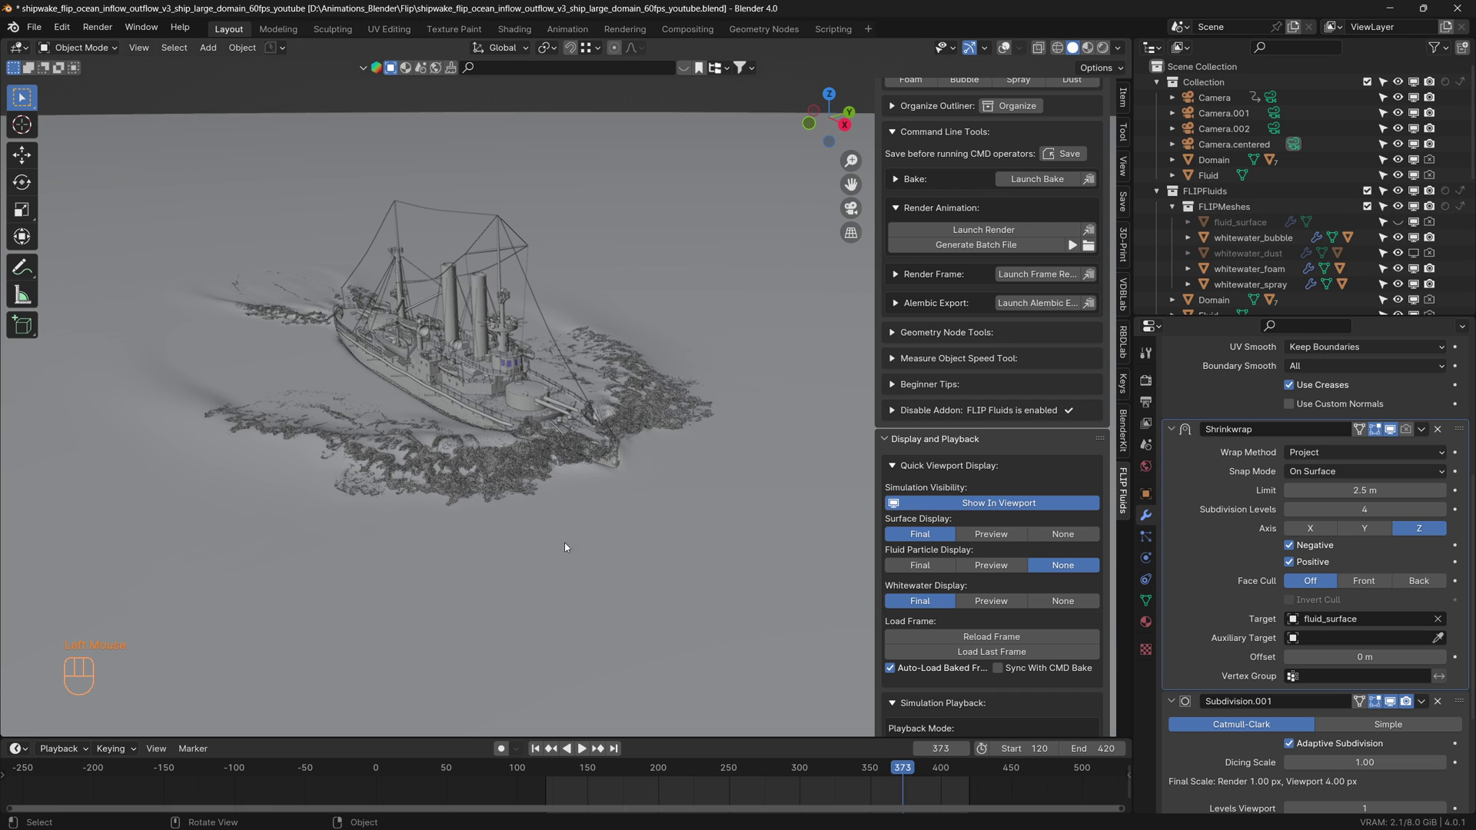
drag(483, 461, 484, 486)
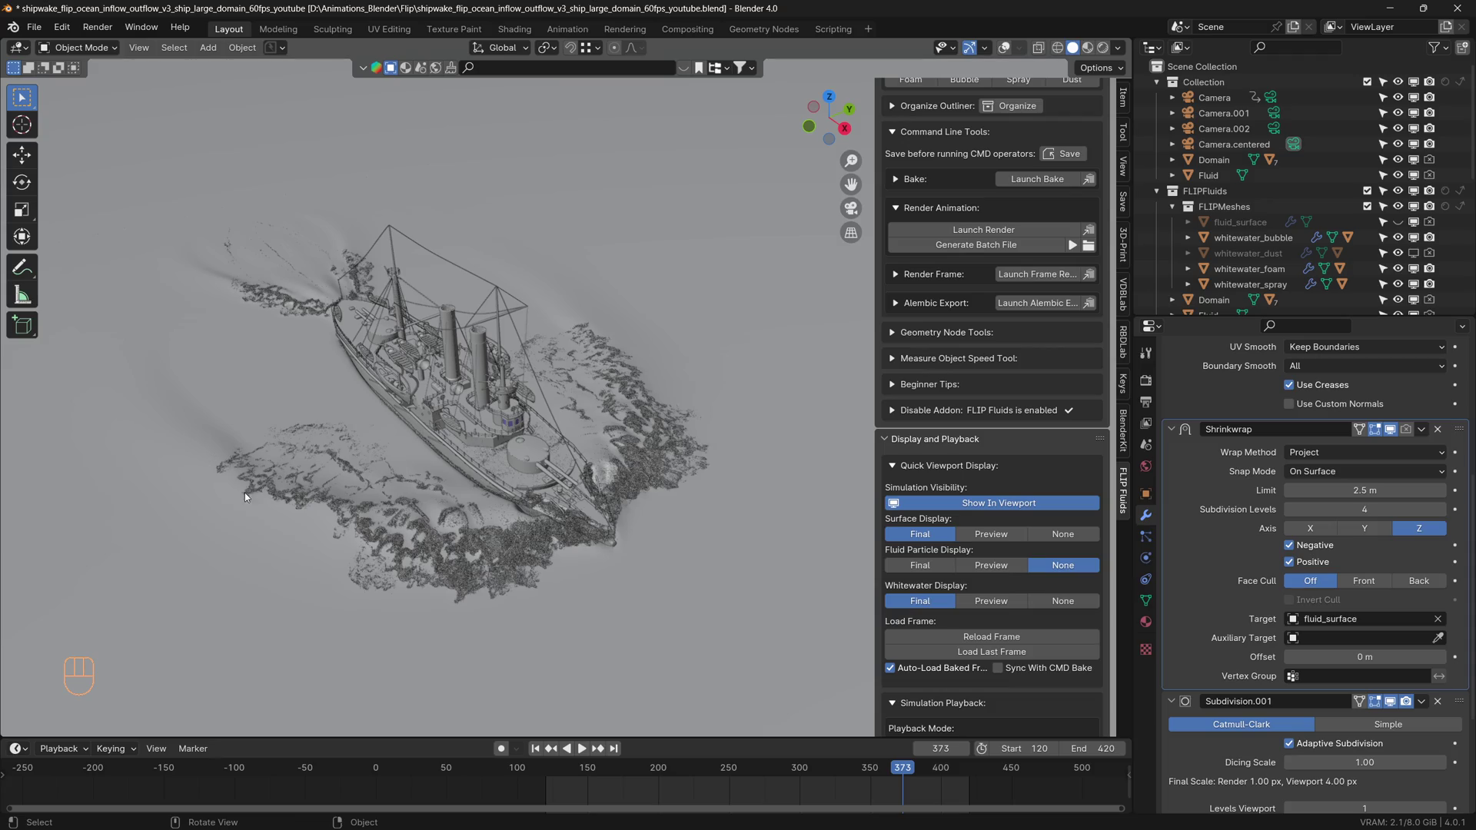
drag(386, 529, 508, 520)
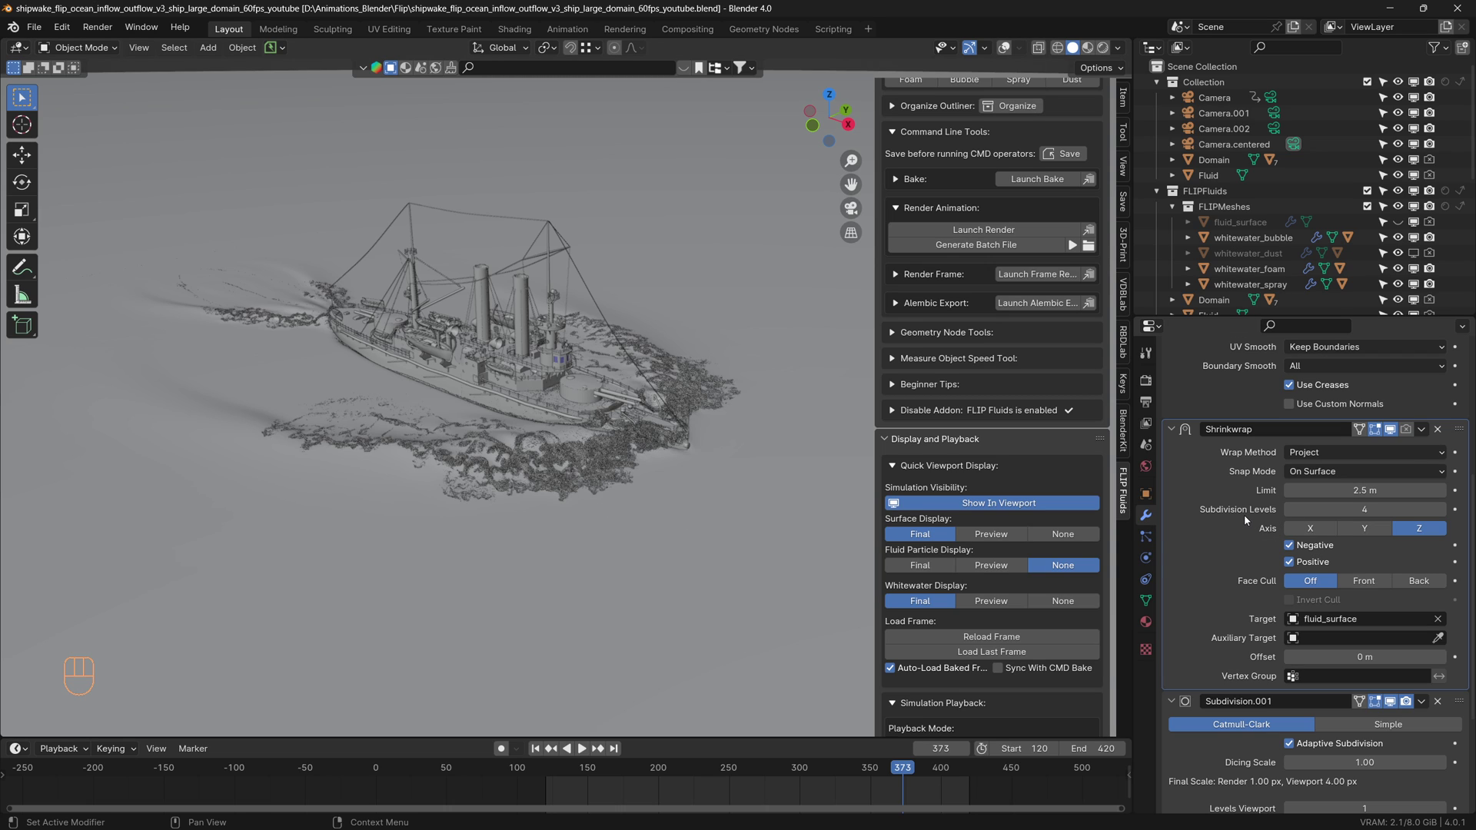
scroll(up, 3)
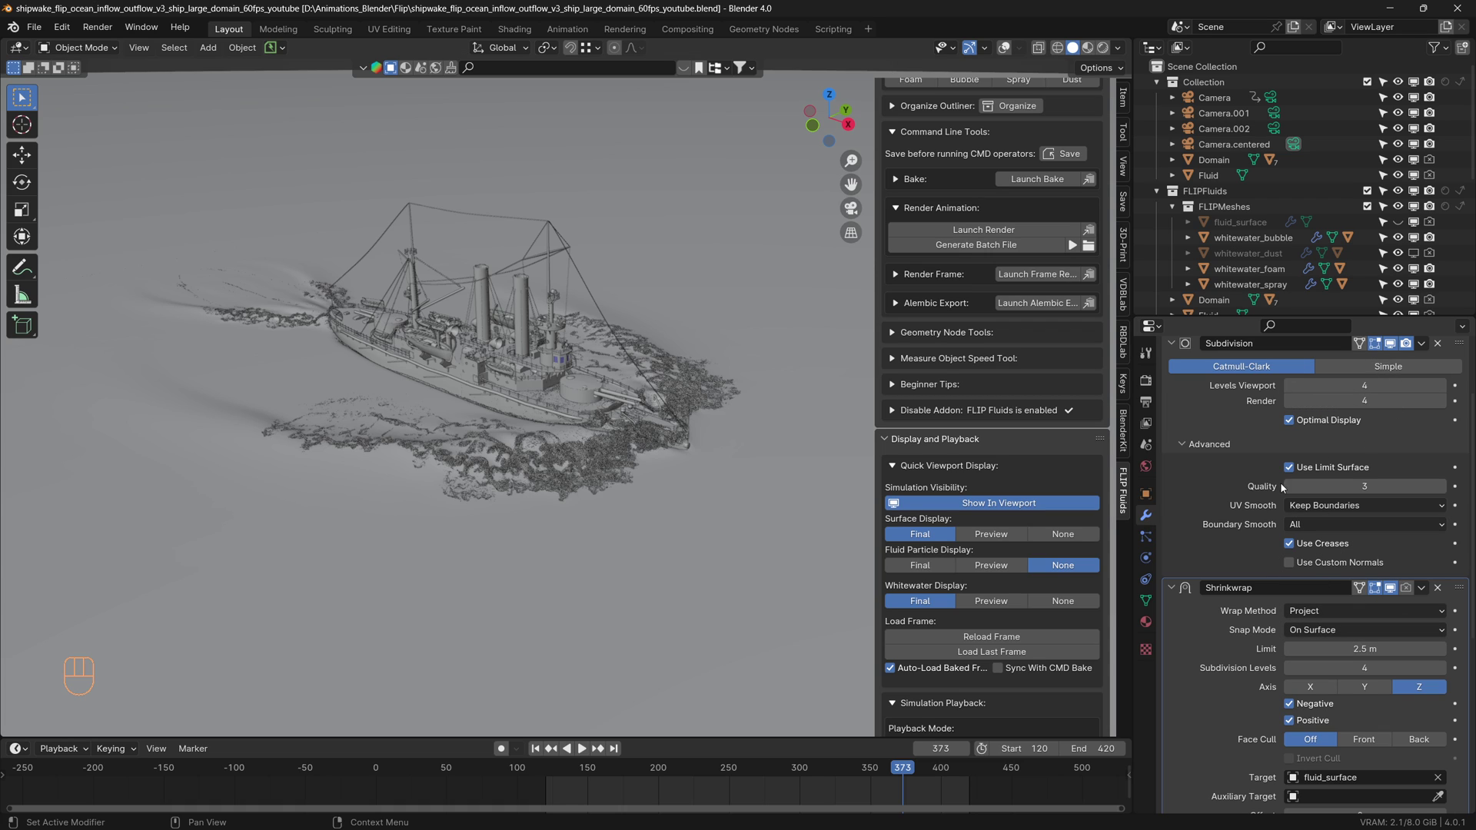
scroll(down, 3)
scroll(down, 3)
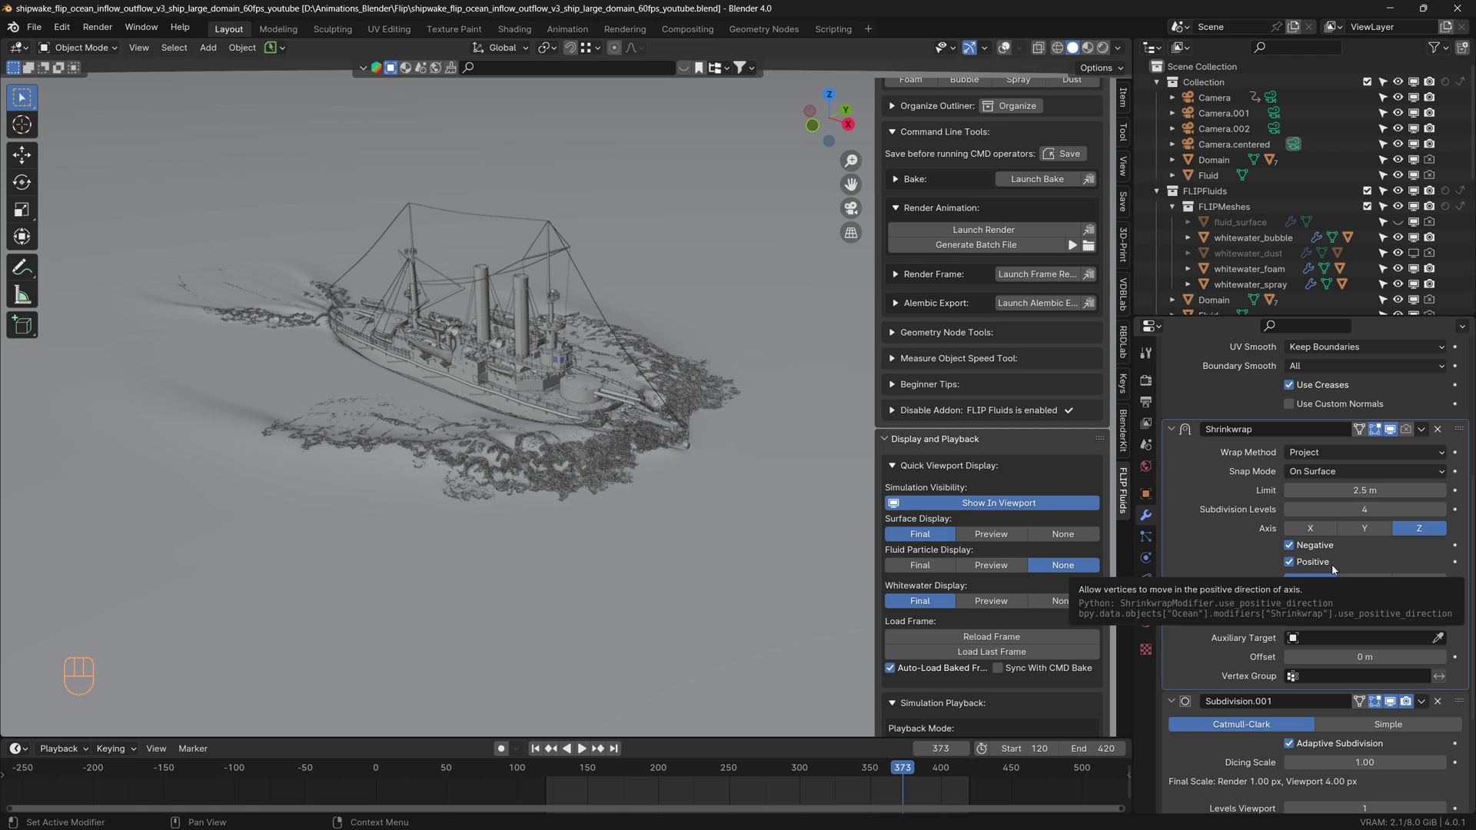
scroll(down, 3)
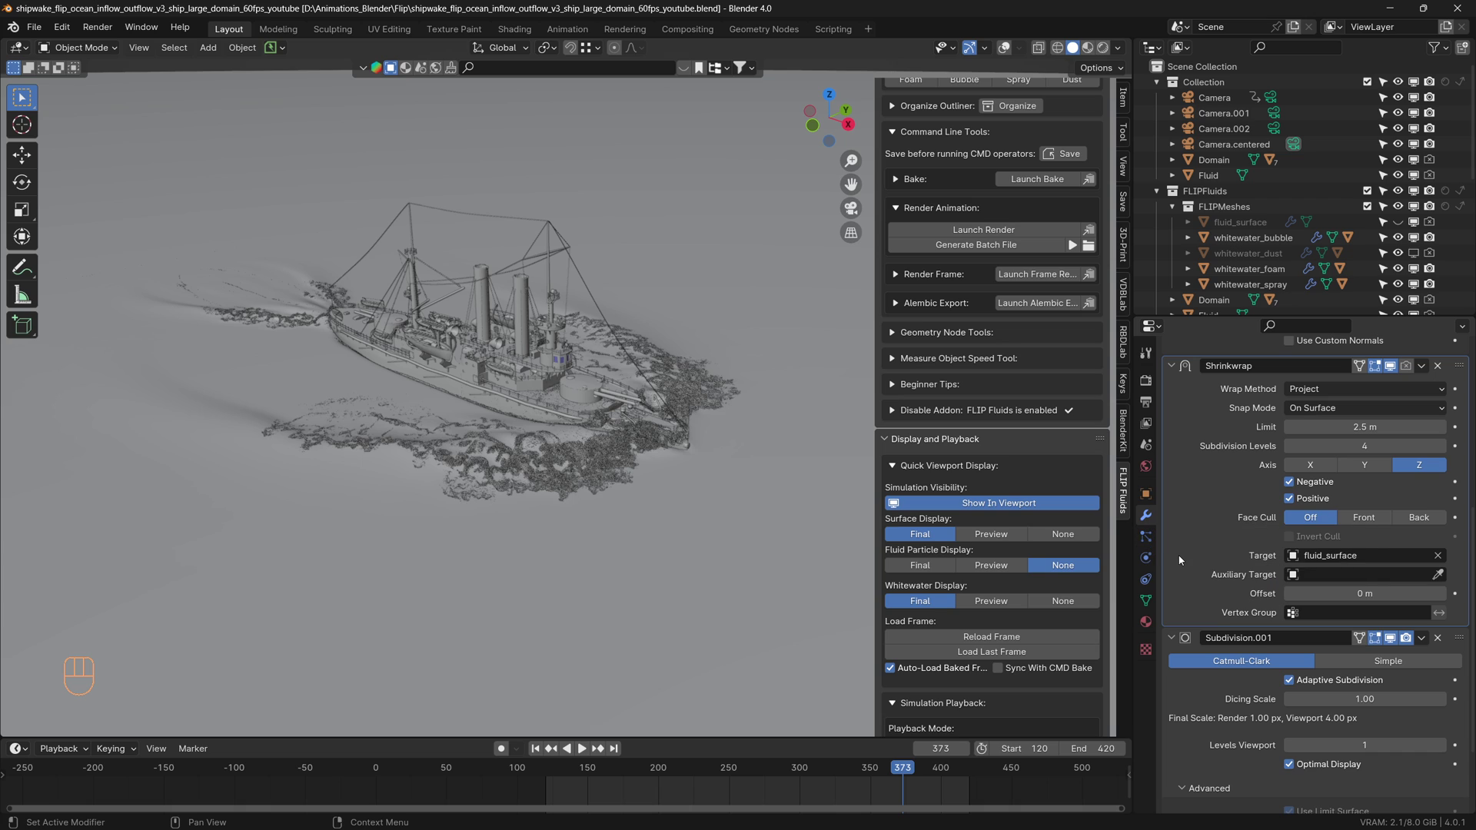
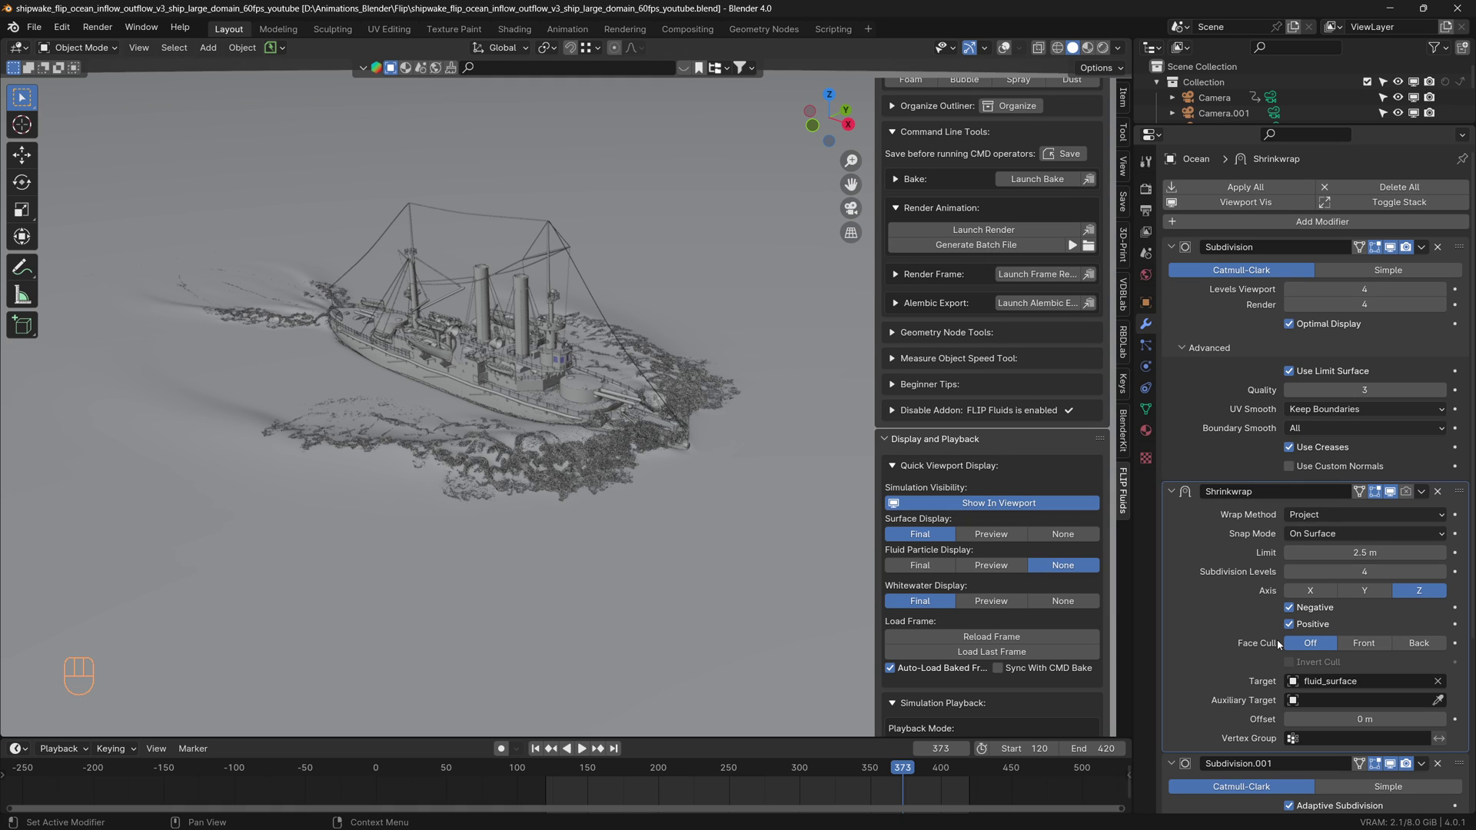
scroll(down, 3)
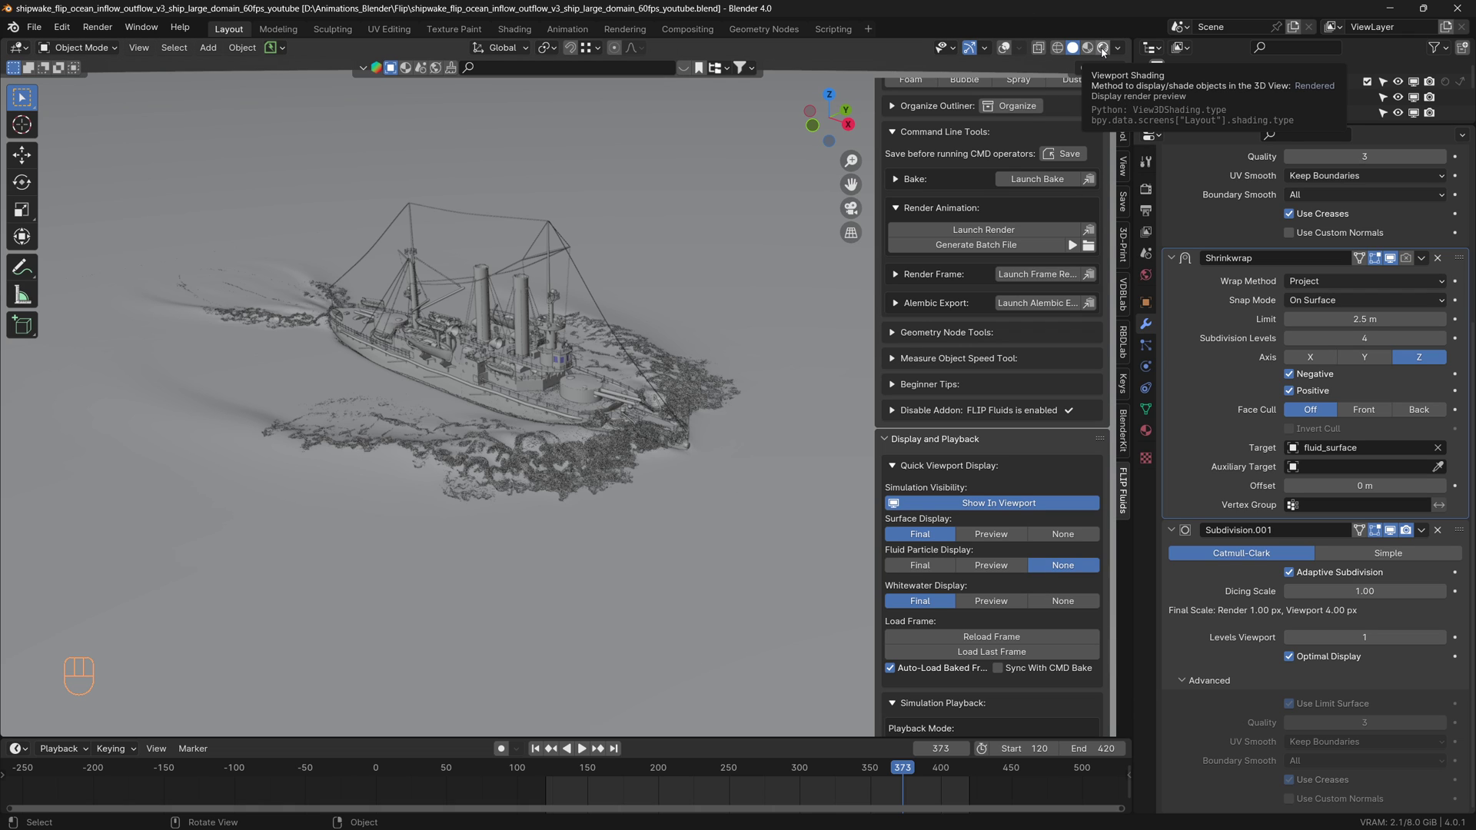
Switch to Rendered shading, orbit the ship and scroll the Outliner to FLIPMeshes
click(625, 589)
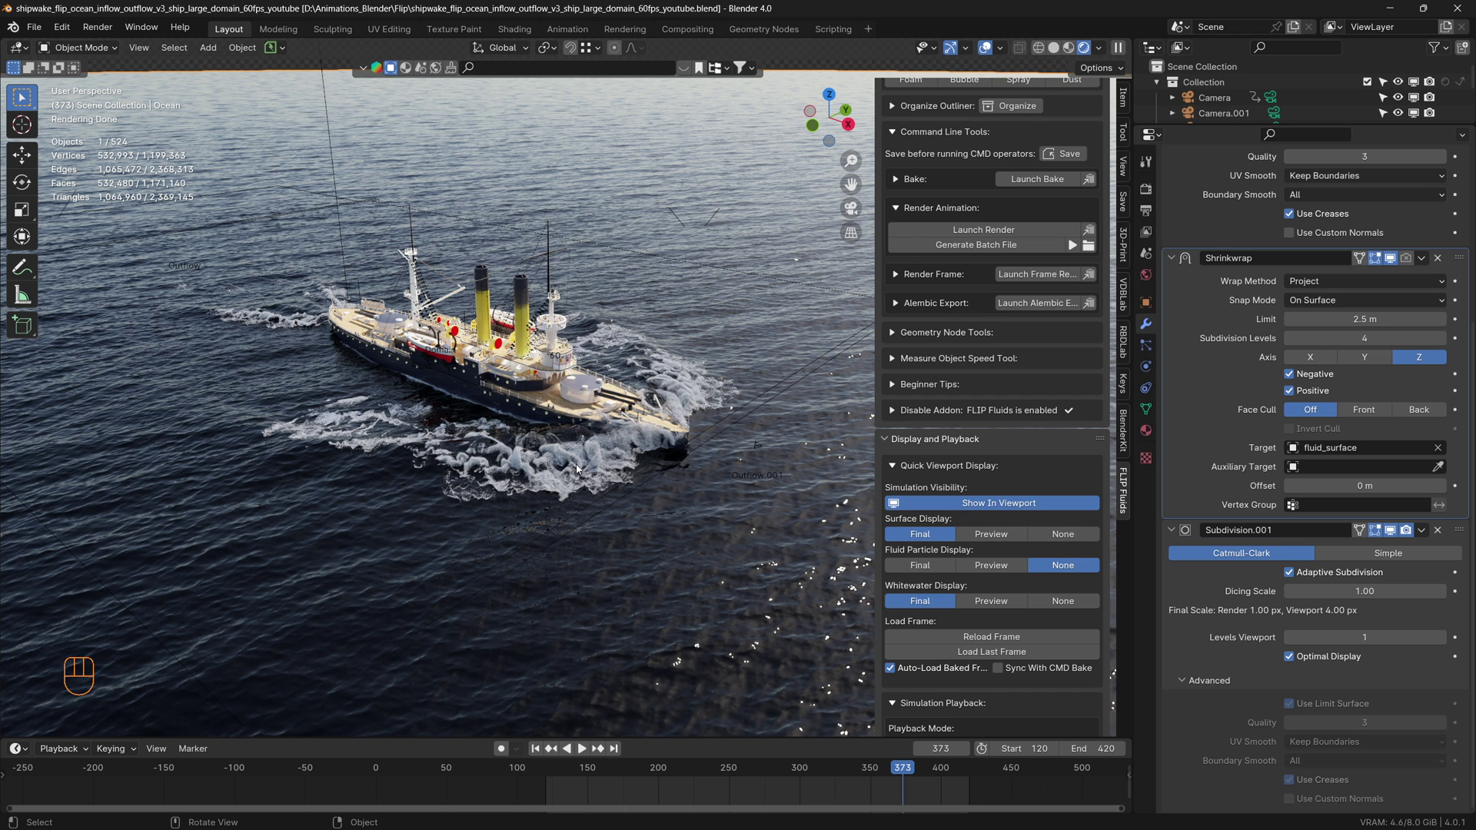
middle_click(580, 468)
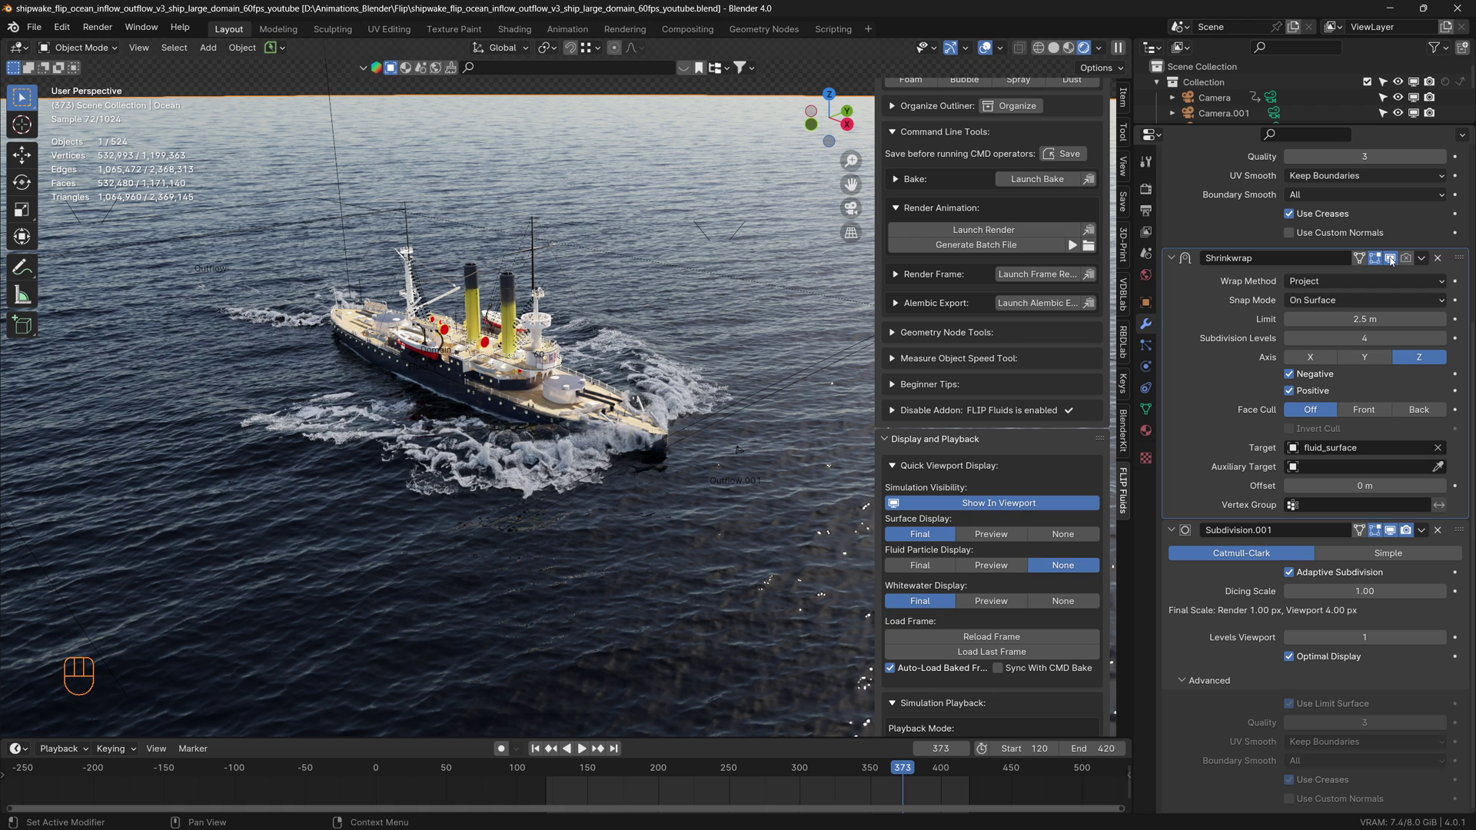
click(1394, 259)
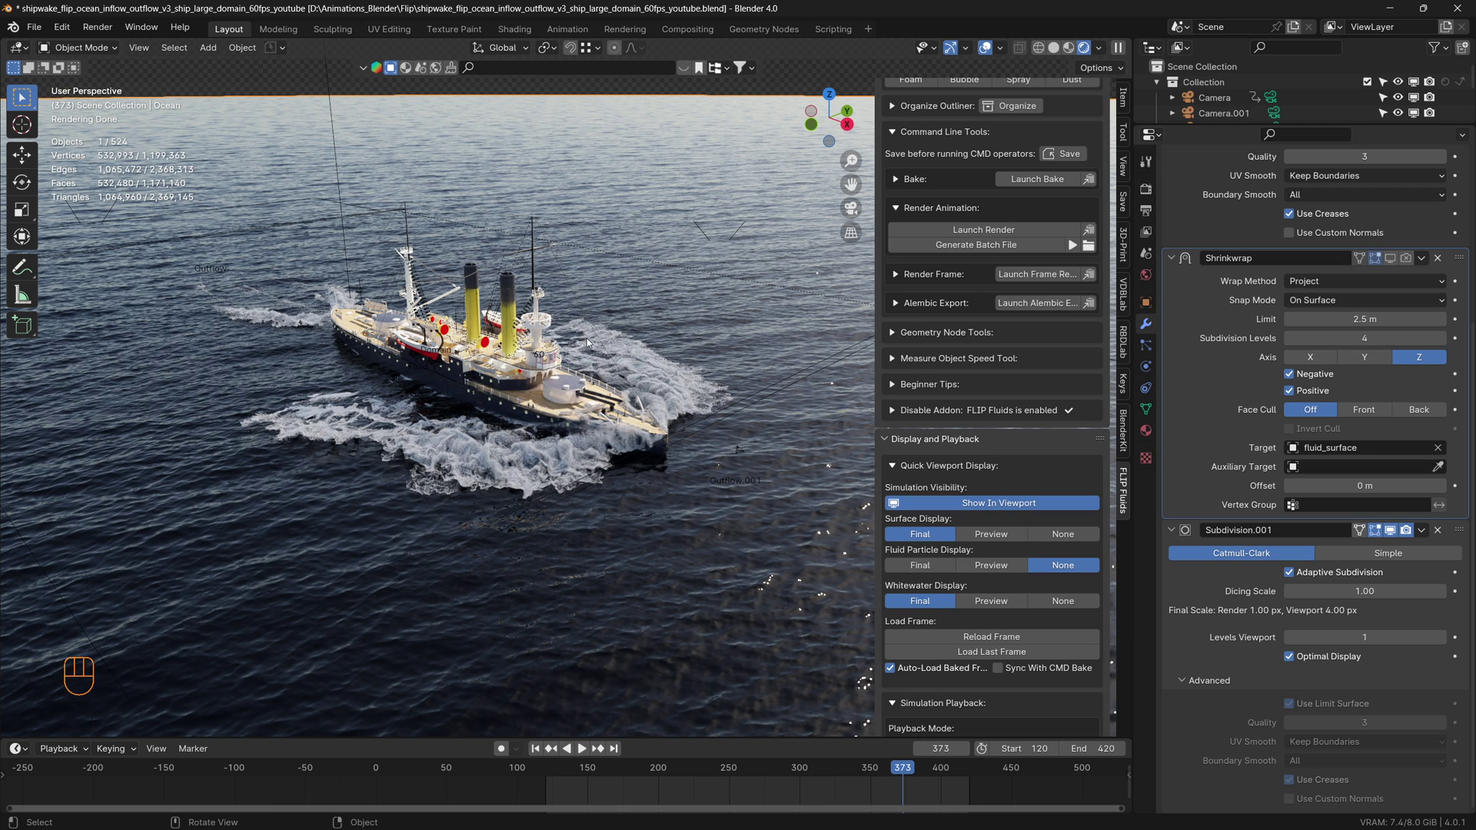
scroll(up, 3)
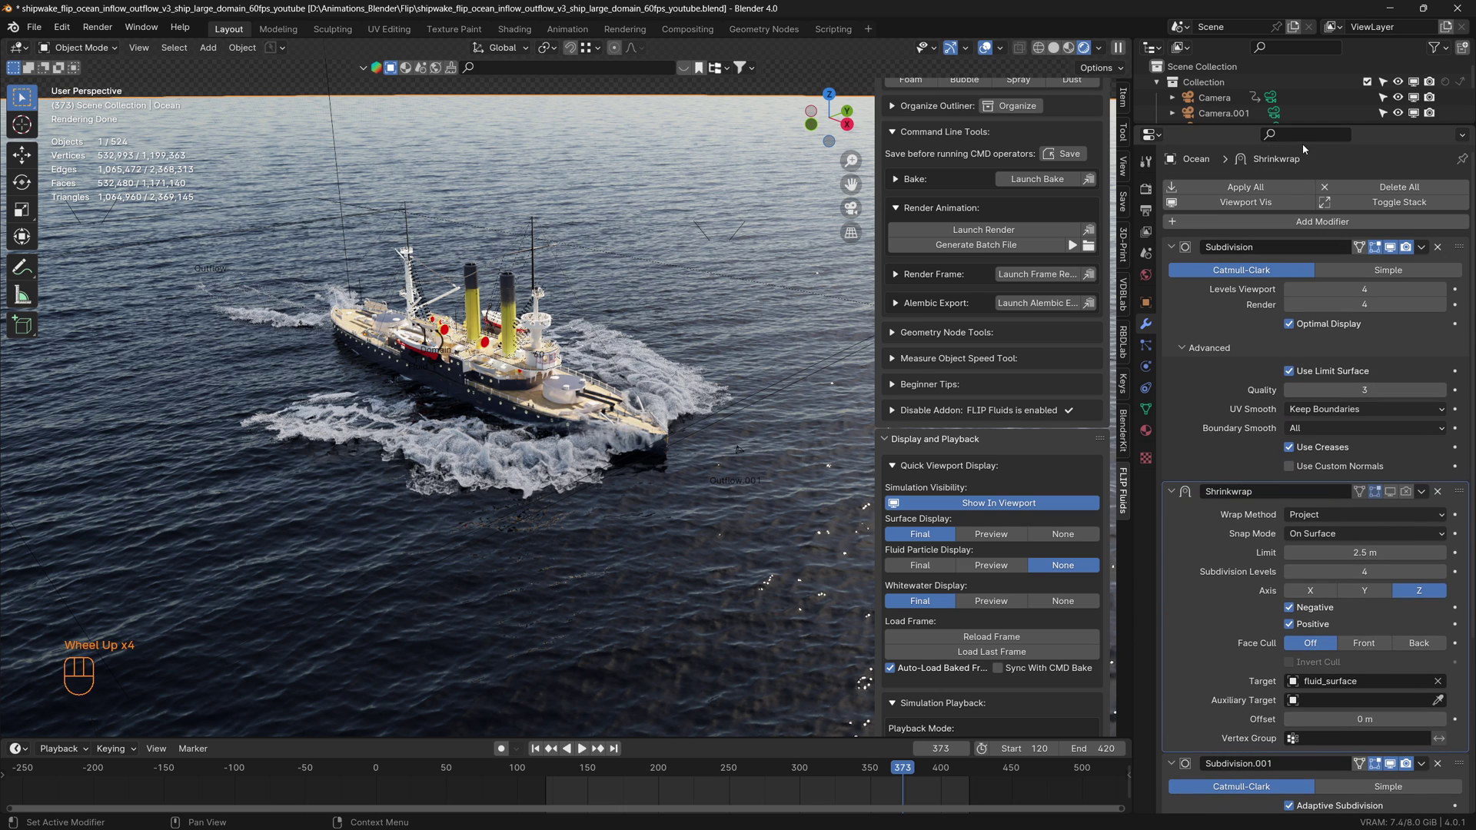